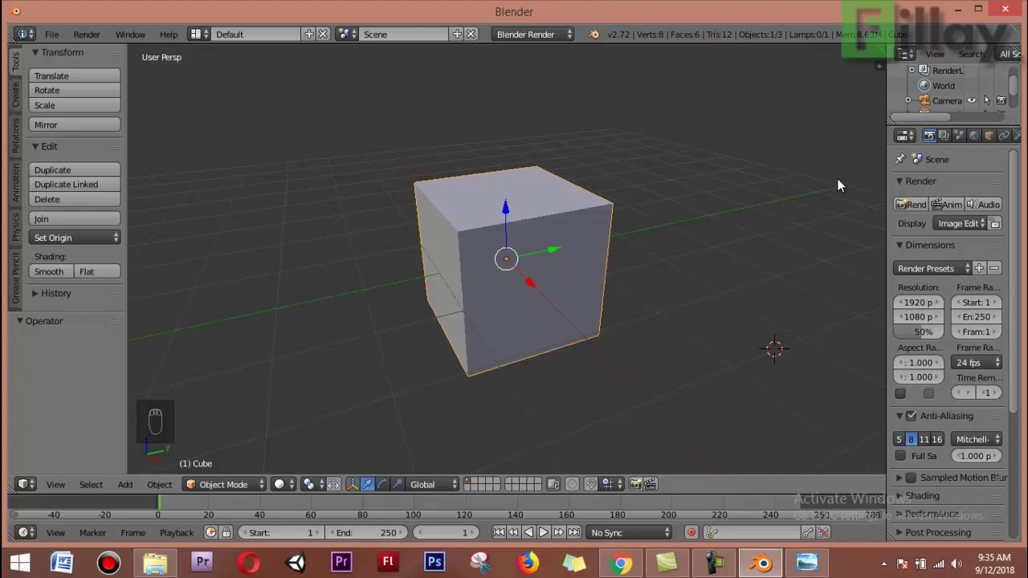
Set the cube's dimensions to Y 4 and Z 1 for a 2×4×1 base, then place the cursor on top.
key(n)
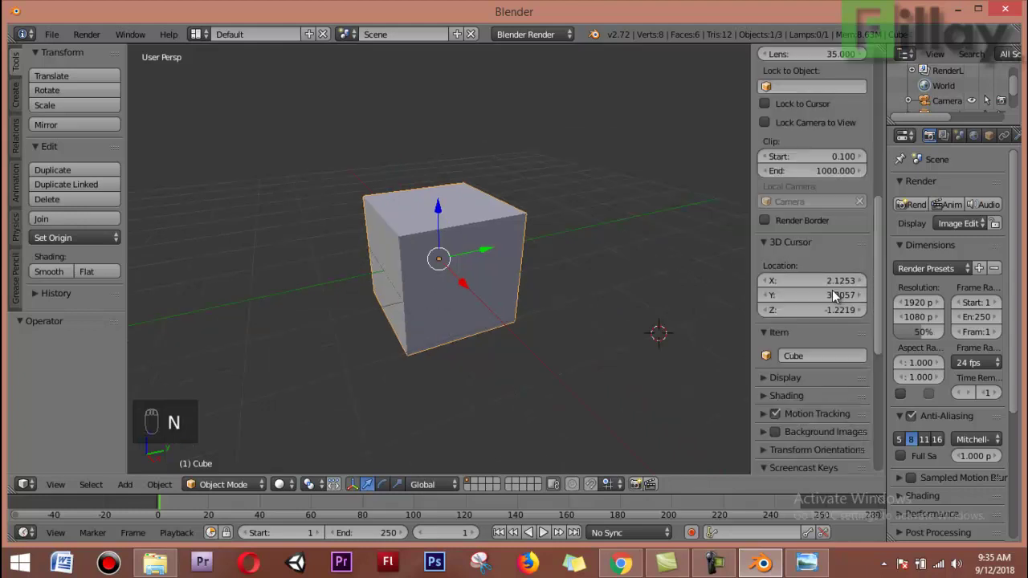
key(n)
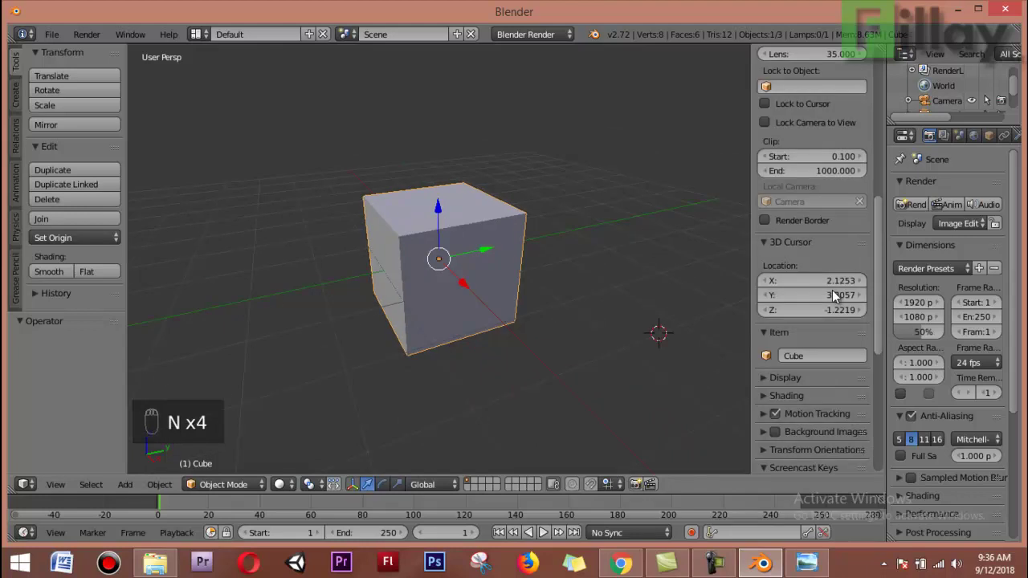
key(n)
drag(839, 293, 848, 250)
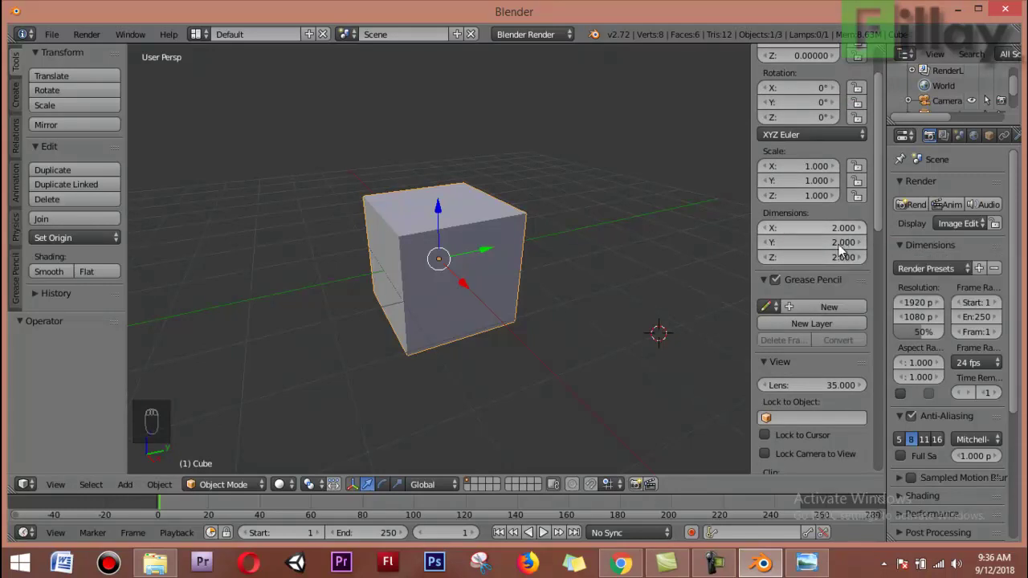
click(843, 249)
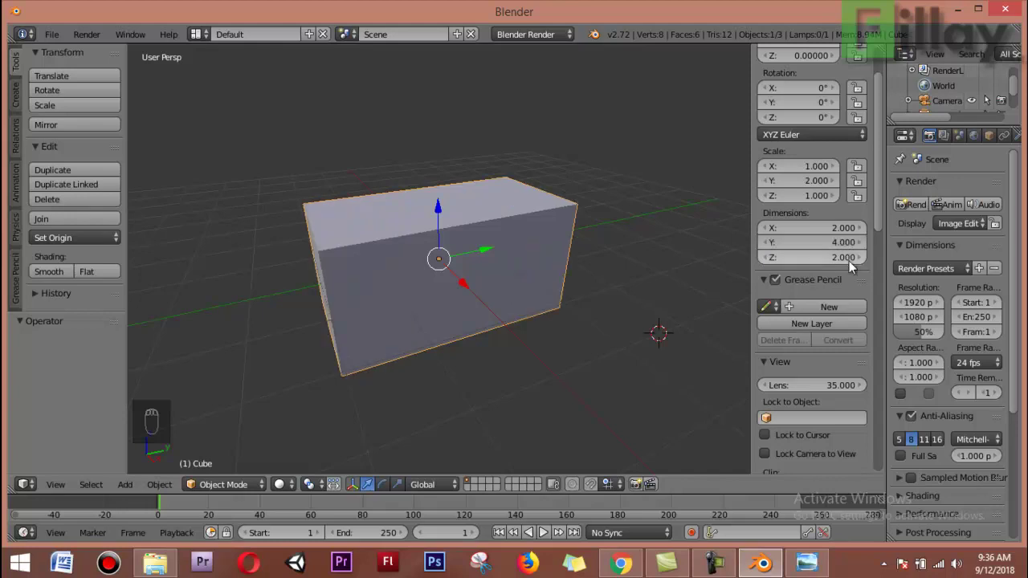
click(853, 267)
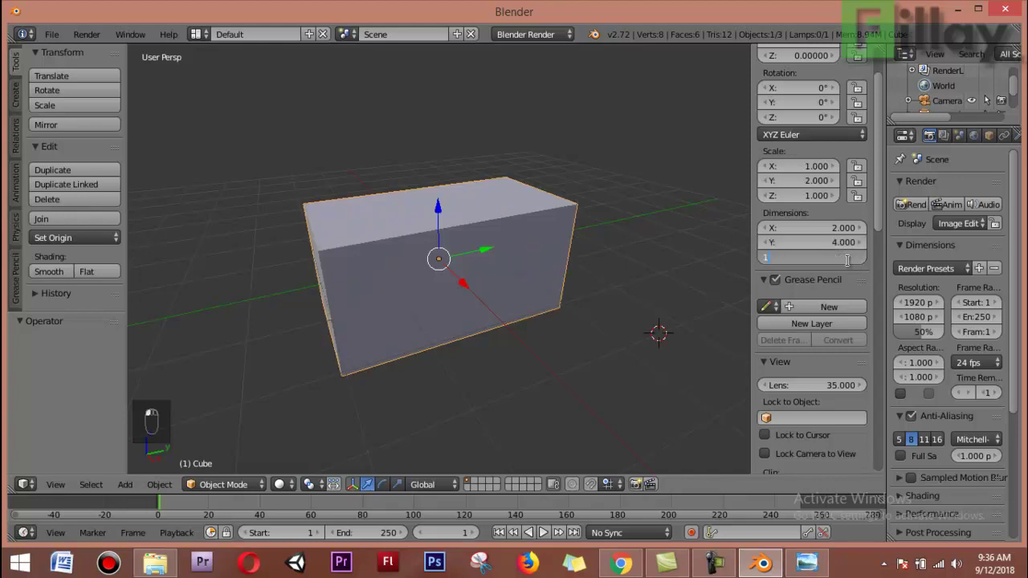
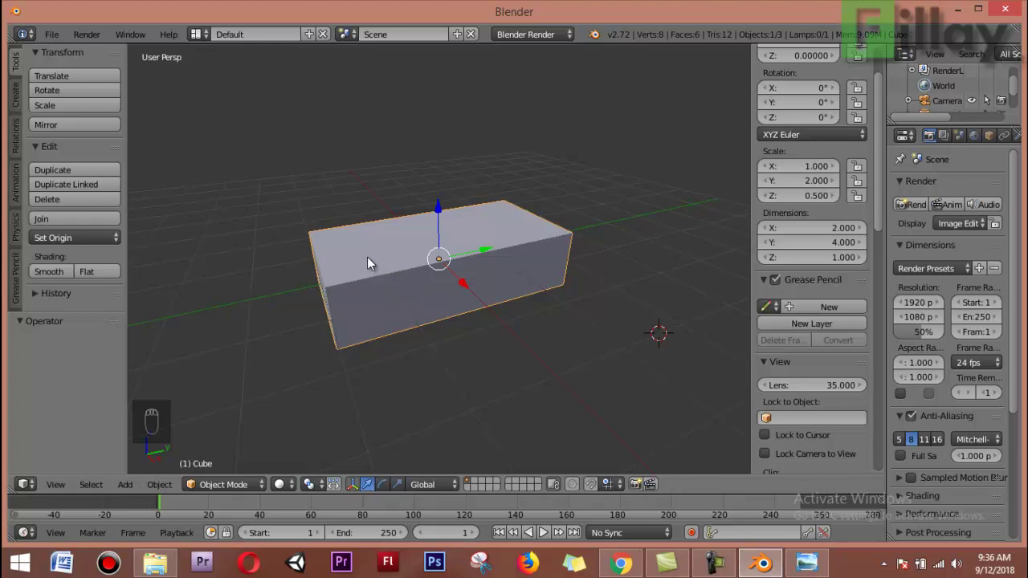
click(374, 260)
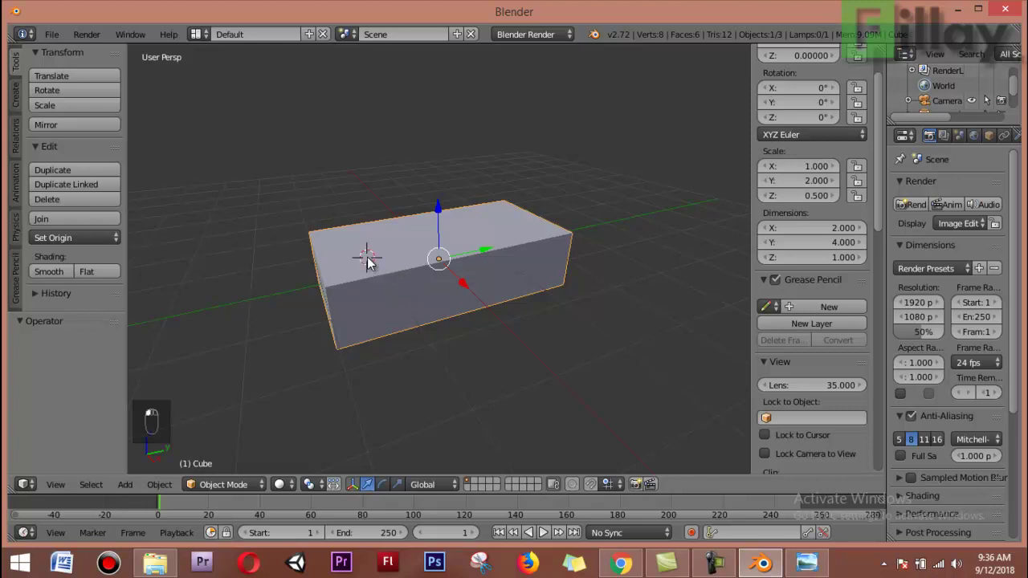
Add a cylinder rotated 90° onto its side, scale it to about 0.708 and lower it onto the box.
key(shift+a)
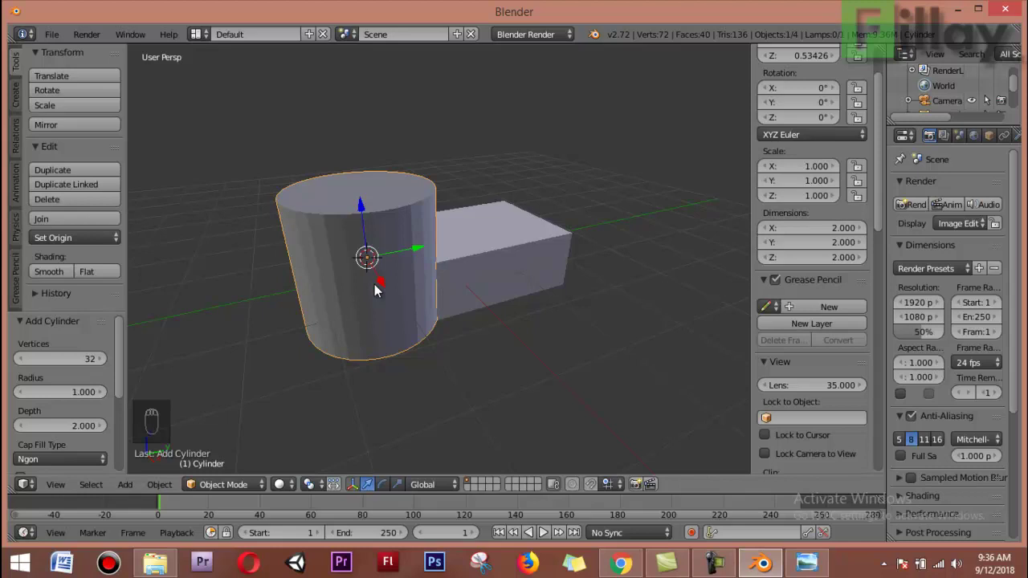
key(r)
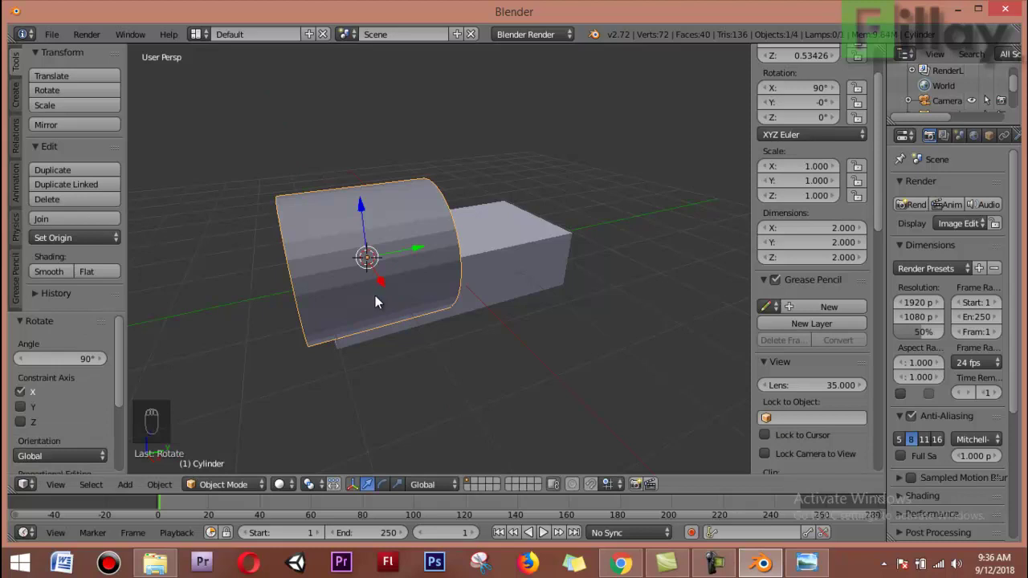
key(KP_1)
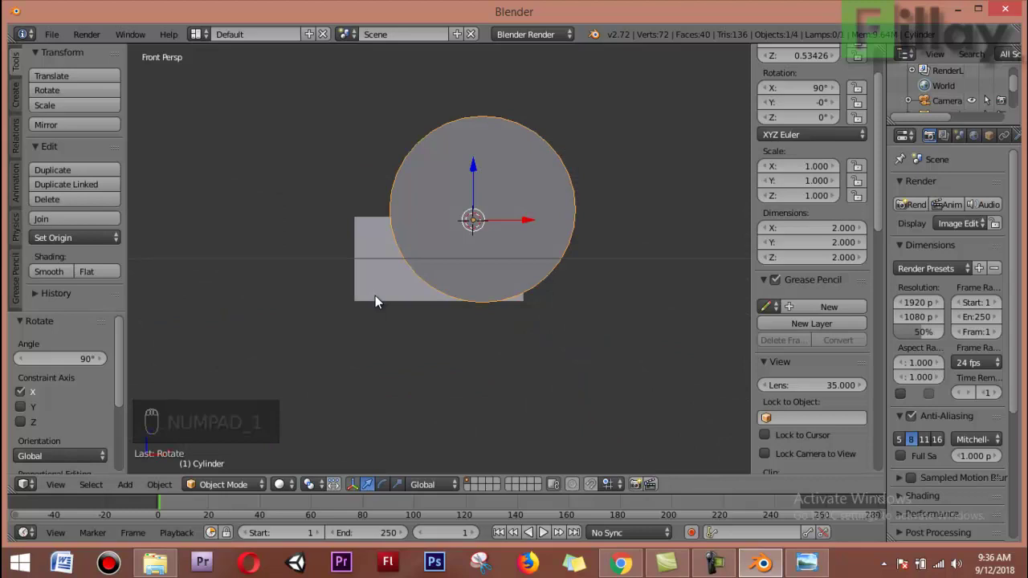
key(KP_5)
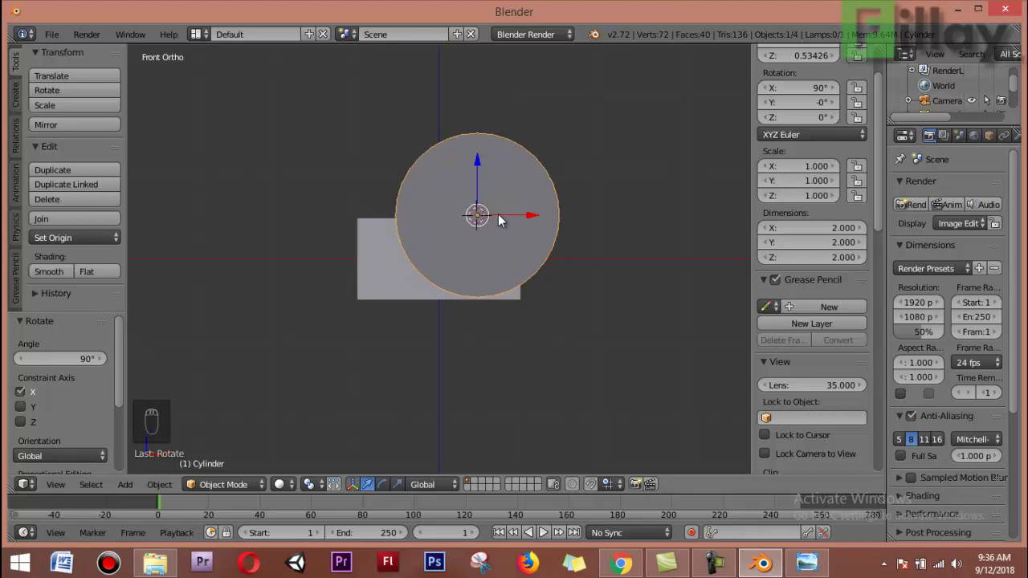
key(s)
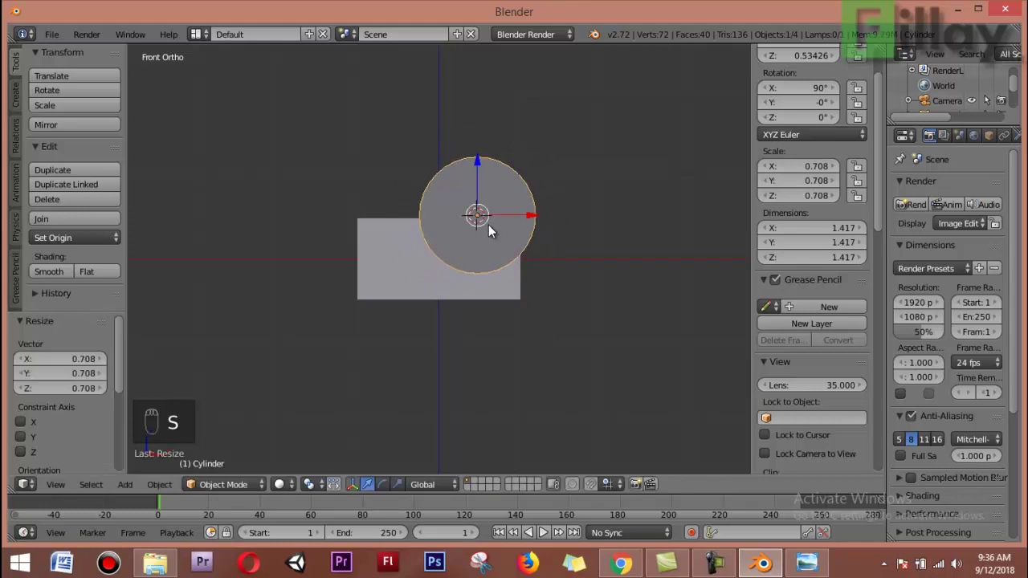
key(g)
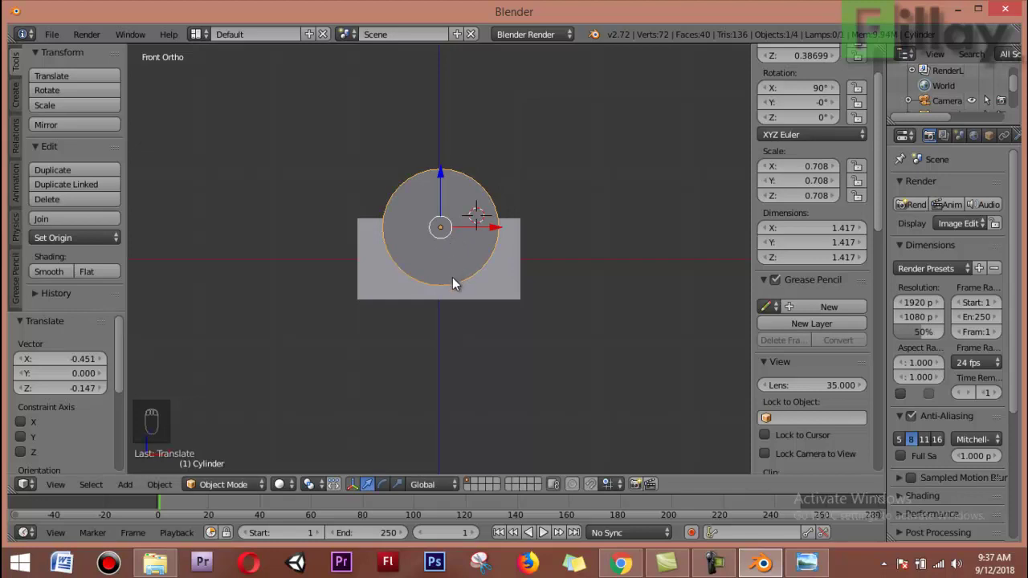
From the right view, stretch the cylinder to about 2.7 long and slide it along the box.
key(KP_3)
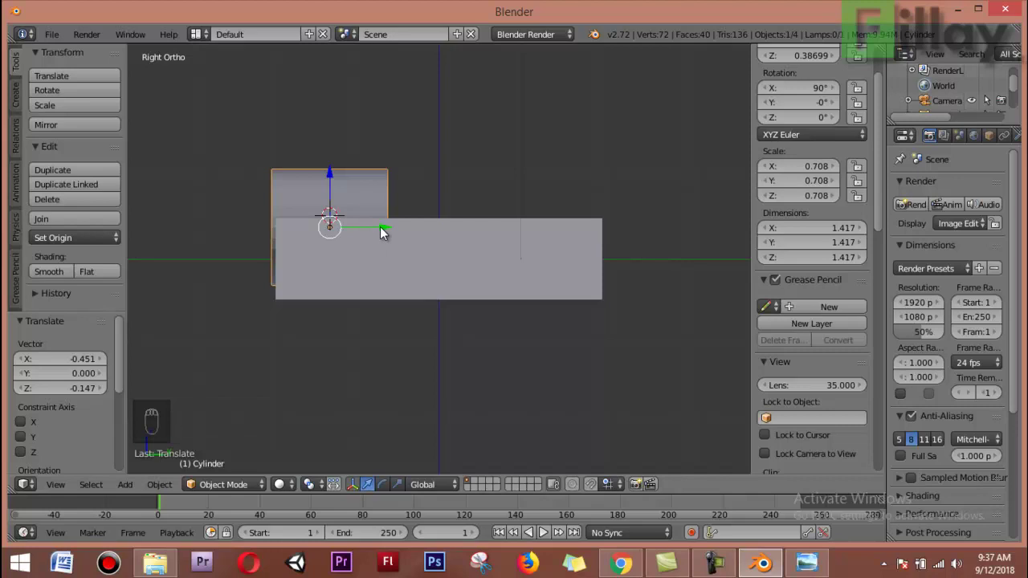
key(s)
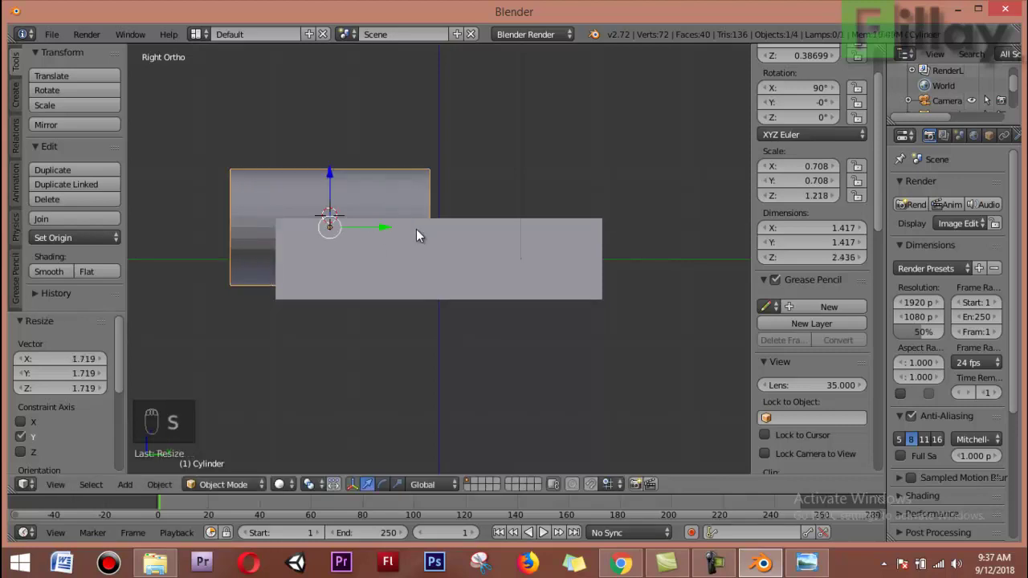
key(g)
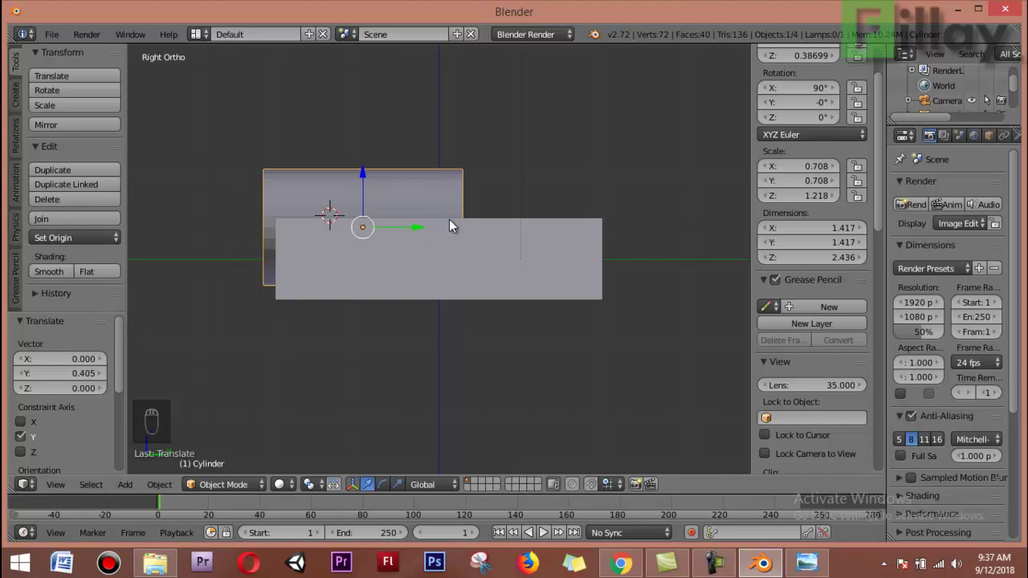
key(s)
key(g)
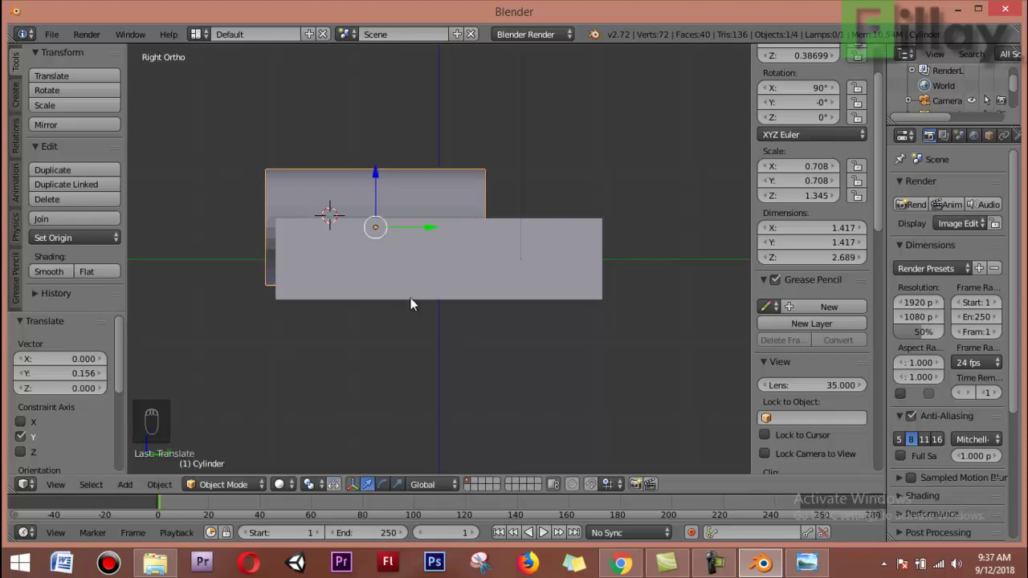
Orbit around the boiler to check it, then return to the front view.
click(423, 231)
drag(417, 369, 395, 364)
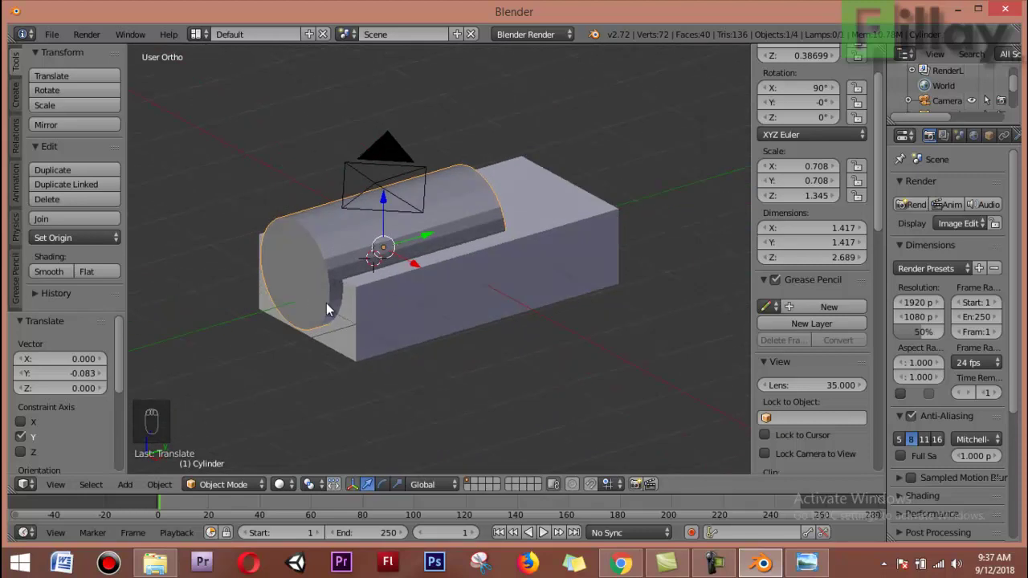
drag(667, 512, 436, 295)
key(KP_1)
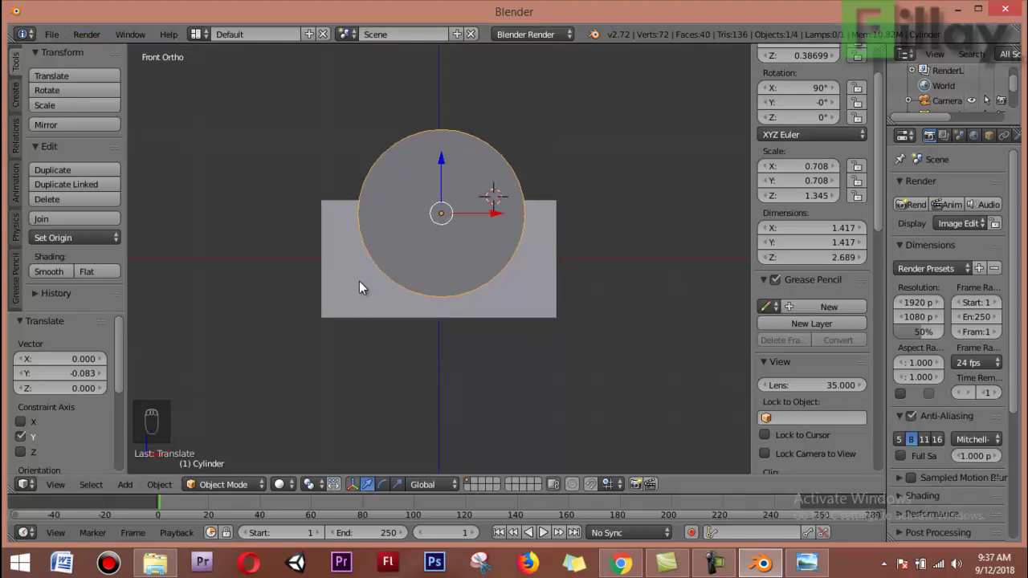
drag(389, 254, 242, 386)
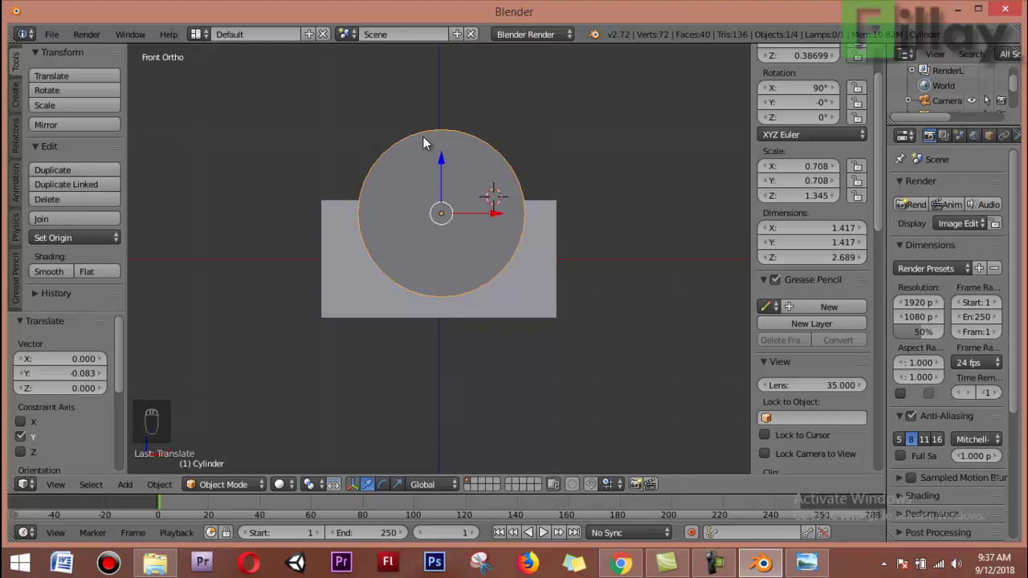
With the box also selected, align the boiler to it only along X to centre it across the width.
drag(427, 141, 344, 286)
right_click(344, 286)
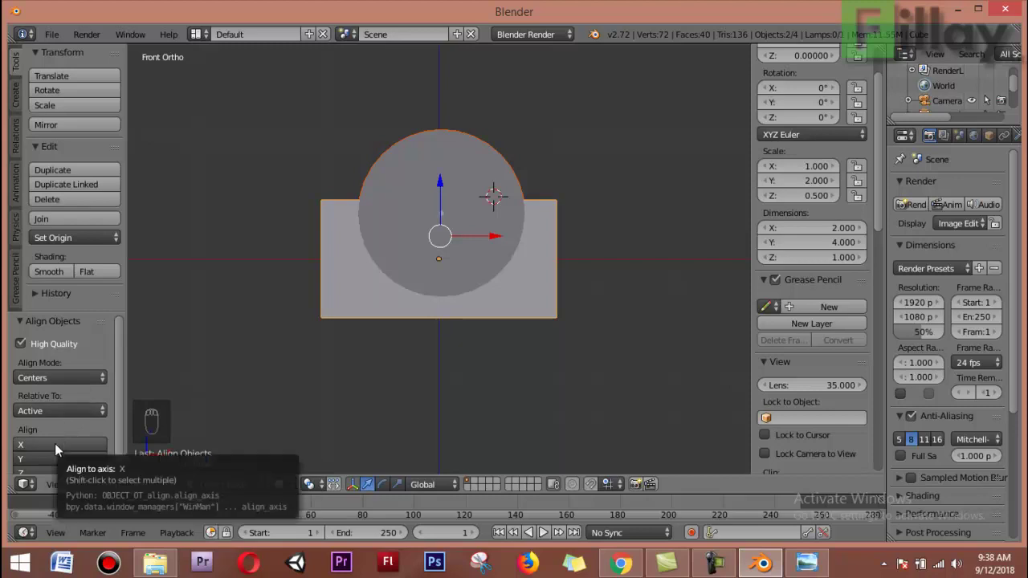
click(62, 446)
click(68, 460)
click(68, 460)
middle_click(67, 456)
click(70, 468)
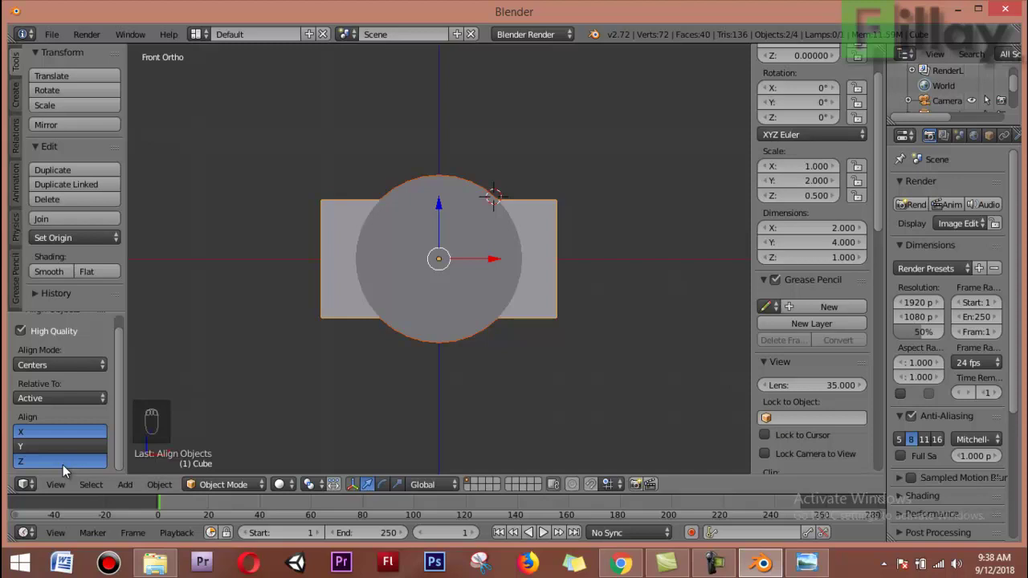
click(70, 468)
Check the placement and set the 3D cursor at the boiler's front end.
drag(250, 410, 241, 452)
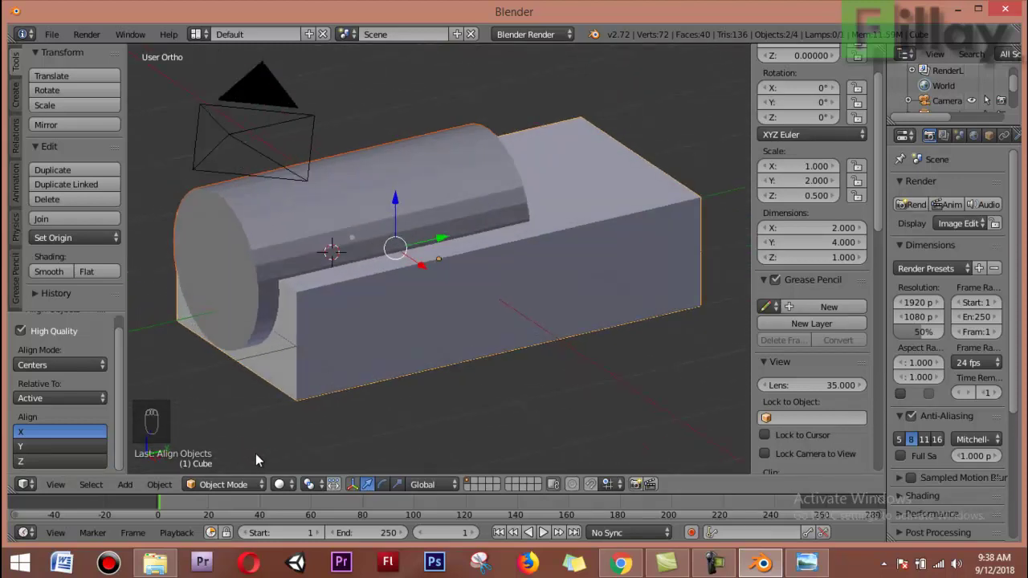
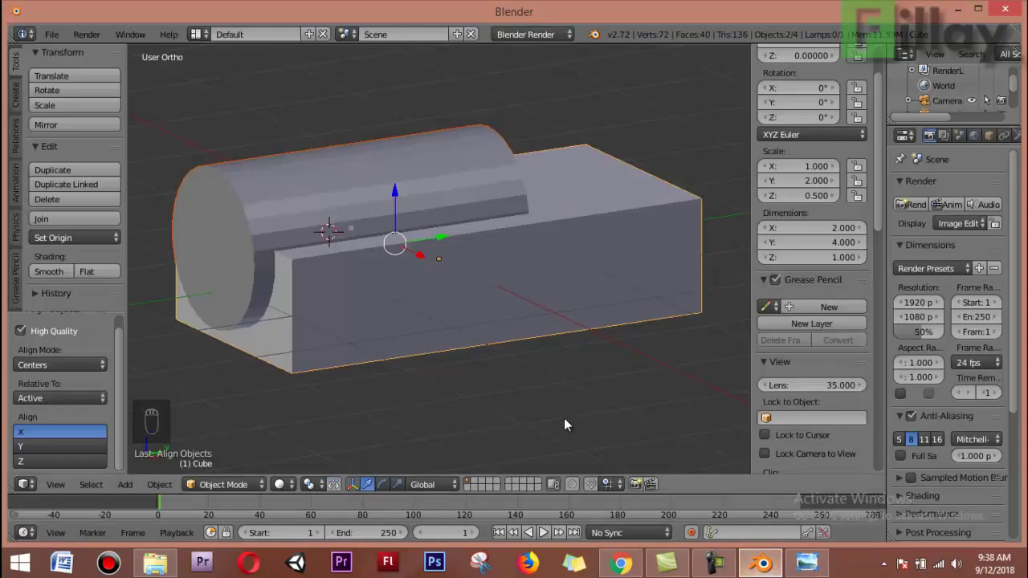
drag(457, 402, 278, 287)
click(277, 288)
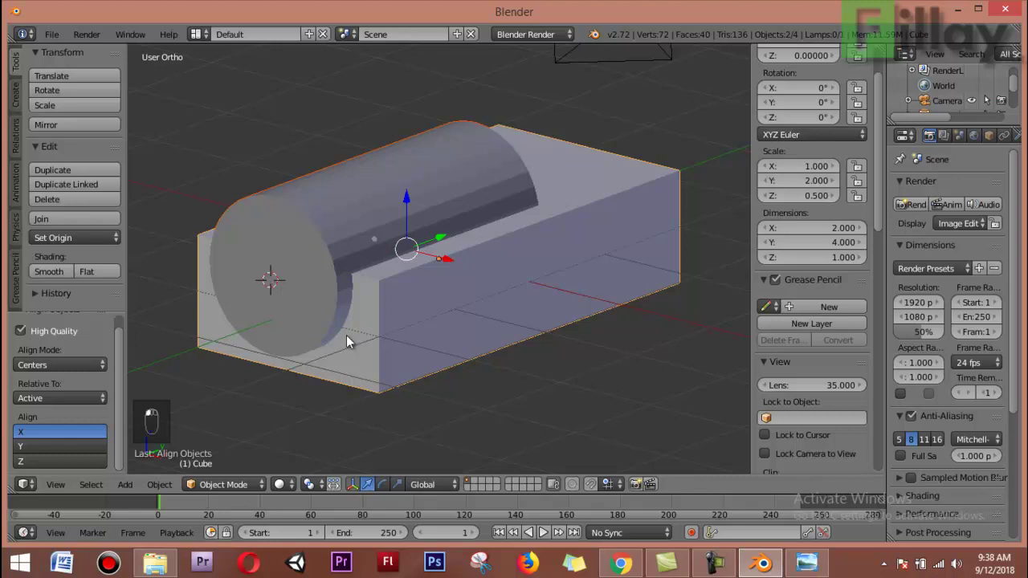
Add a cone turned onto its side at the boiler front and, in wireframe, scale it to about 0.59.
key(shift+a)
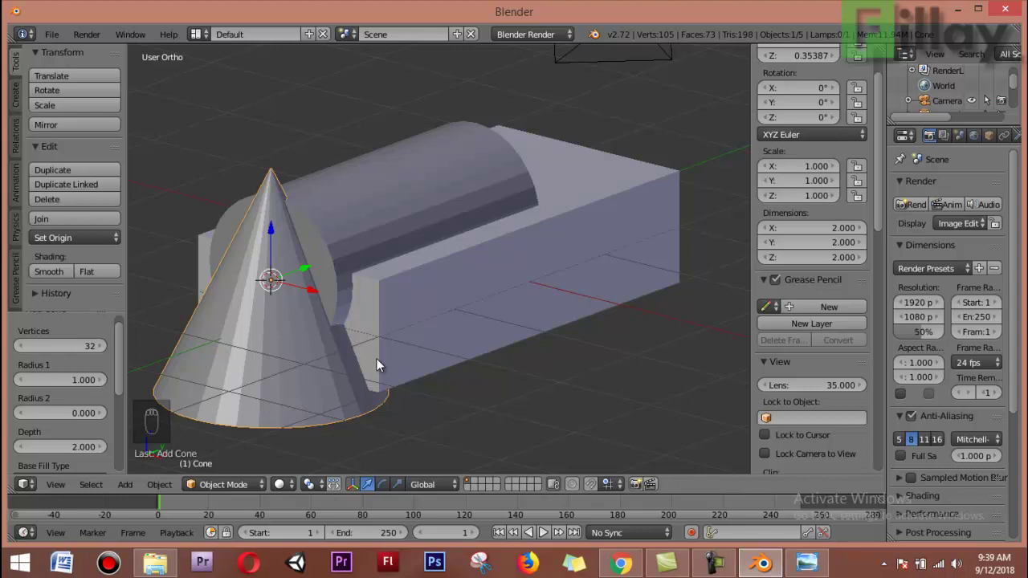
key(r)
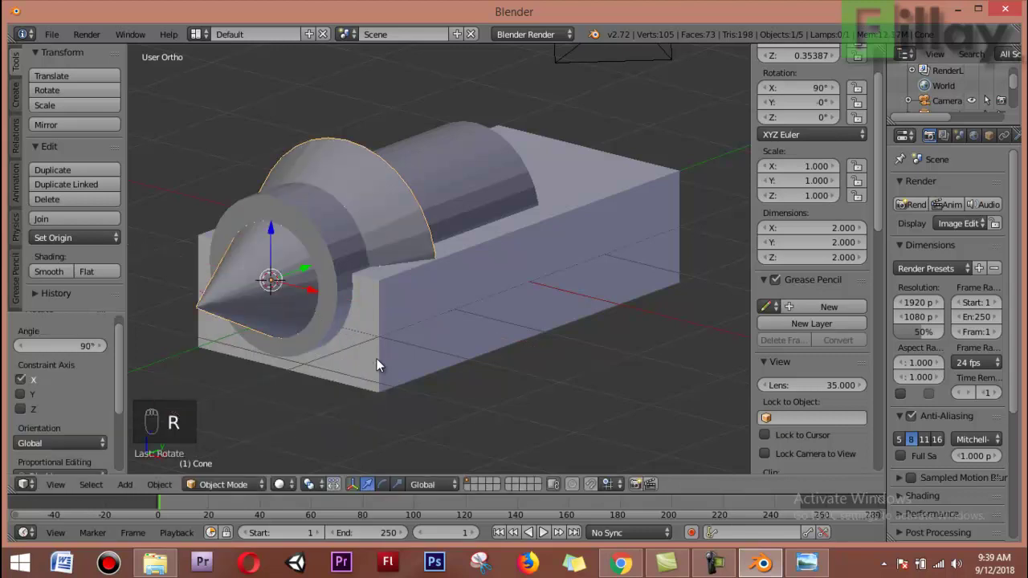
click(308, 270)
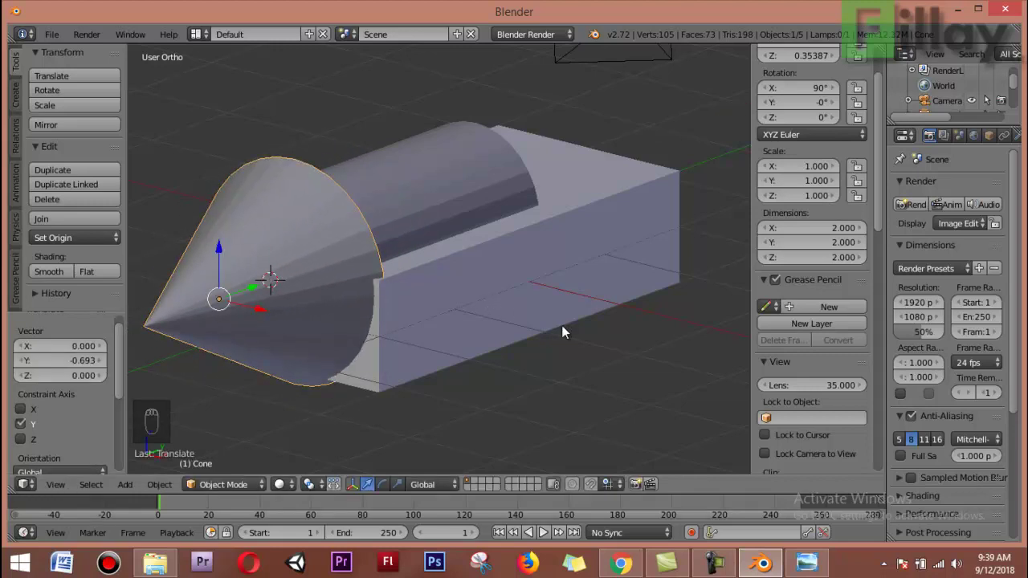
key(KP_1)
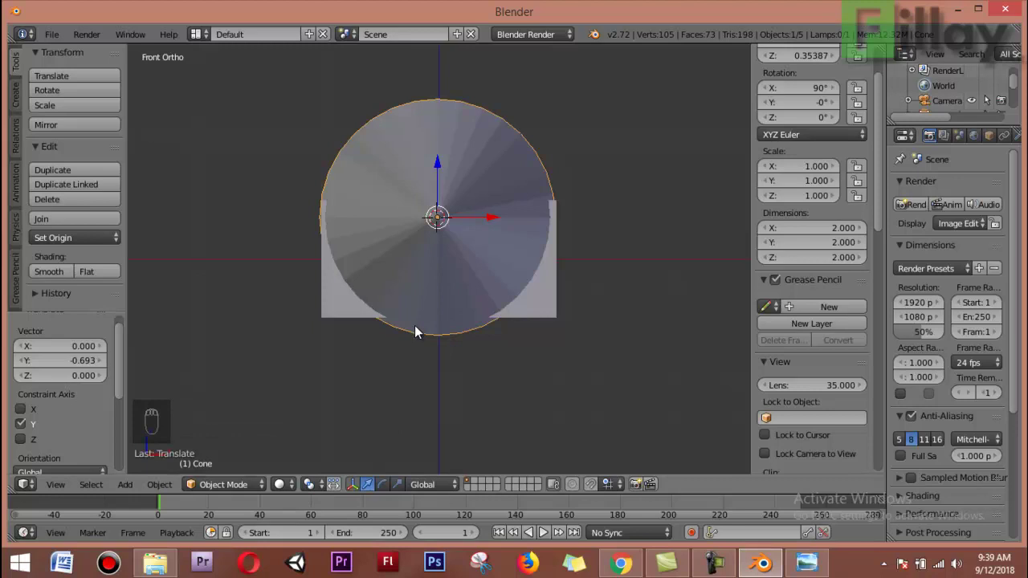
key(z)
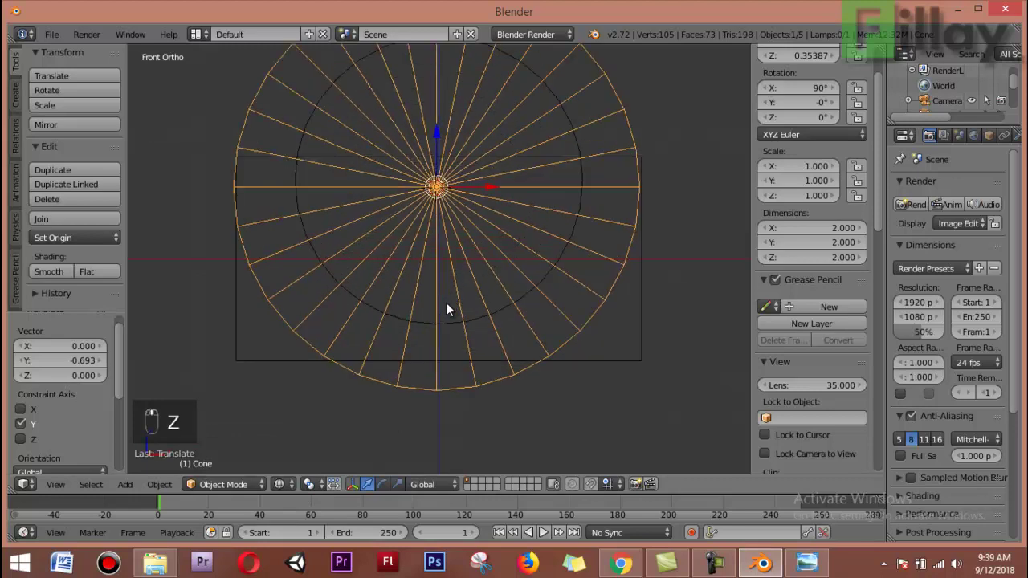
drag(489, 176, 417, 249)
key(s)
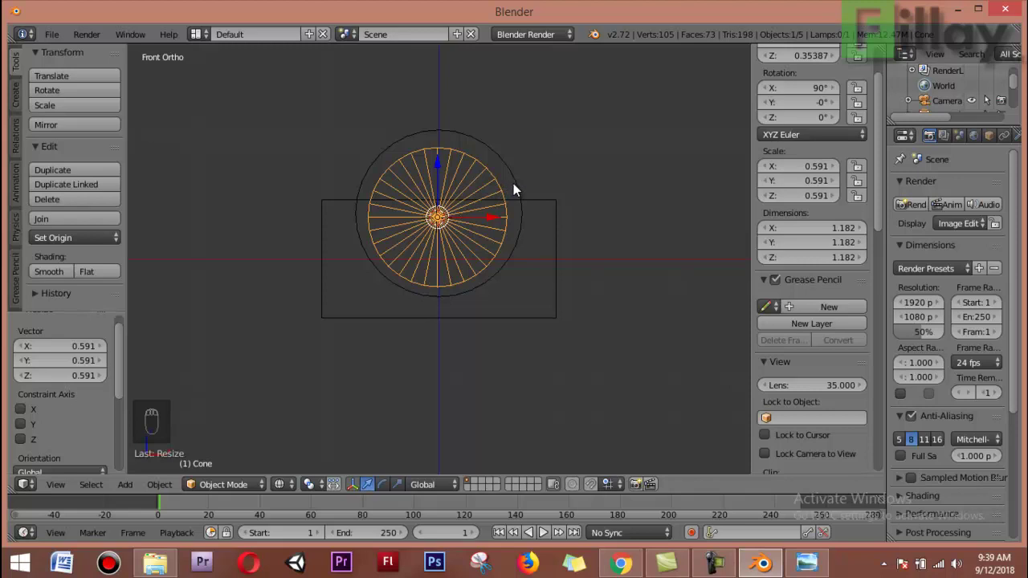
Align the cone to the boiler on X, Y and Z and return to solid shading.
drag(520, 191, 174, 492)
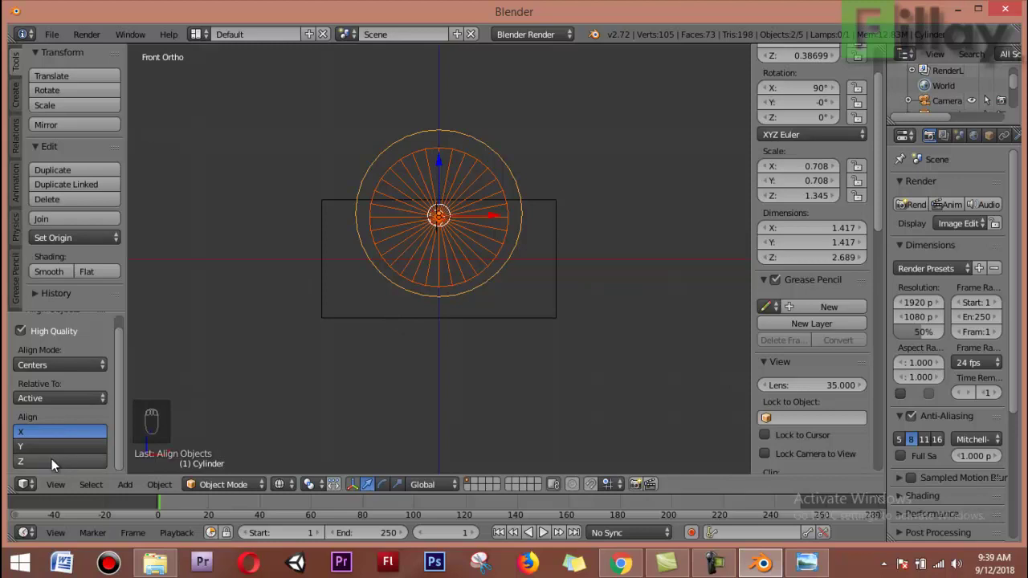
click(62, 464)
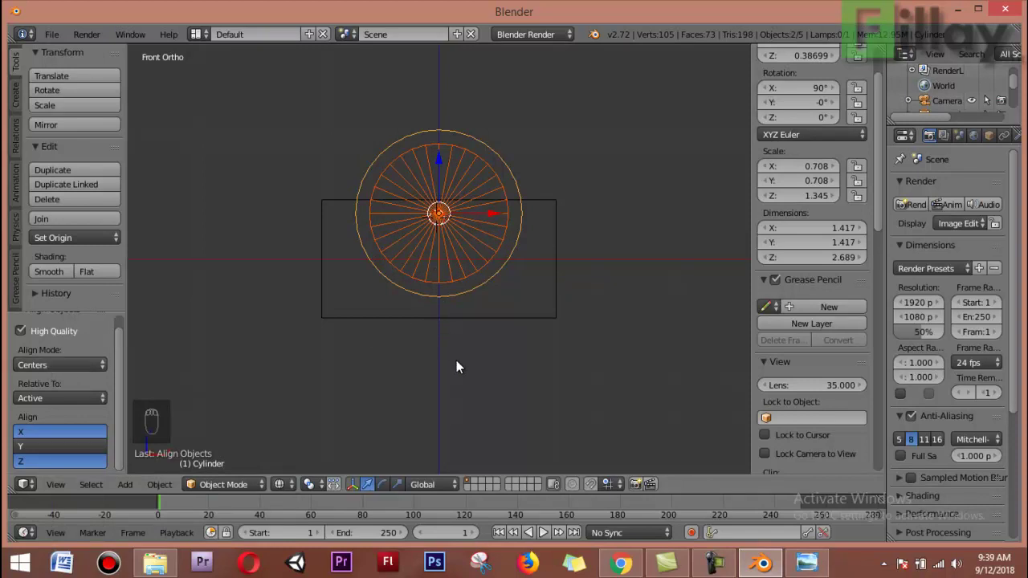
drag(432, 374, 366, 394)
key(z)
drag(177, 261, 204, 253)
Move the cone forward along the boiler's length so it forms the pointed nose.
right_click(188, 246)
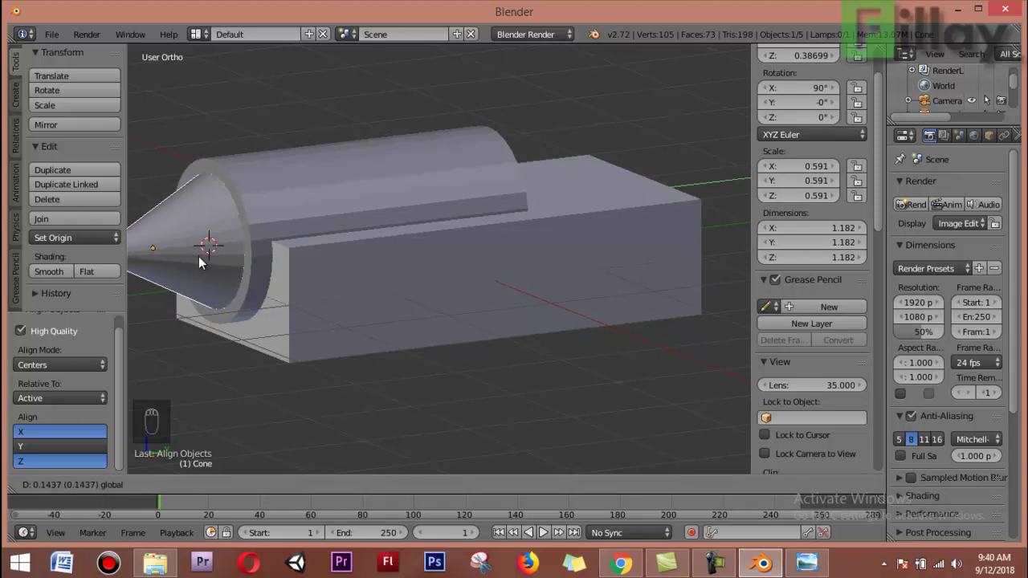
middle_click(355, 420)
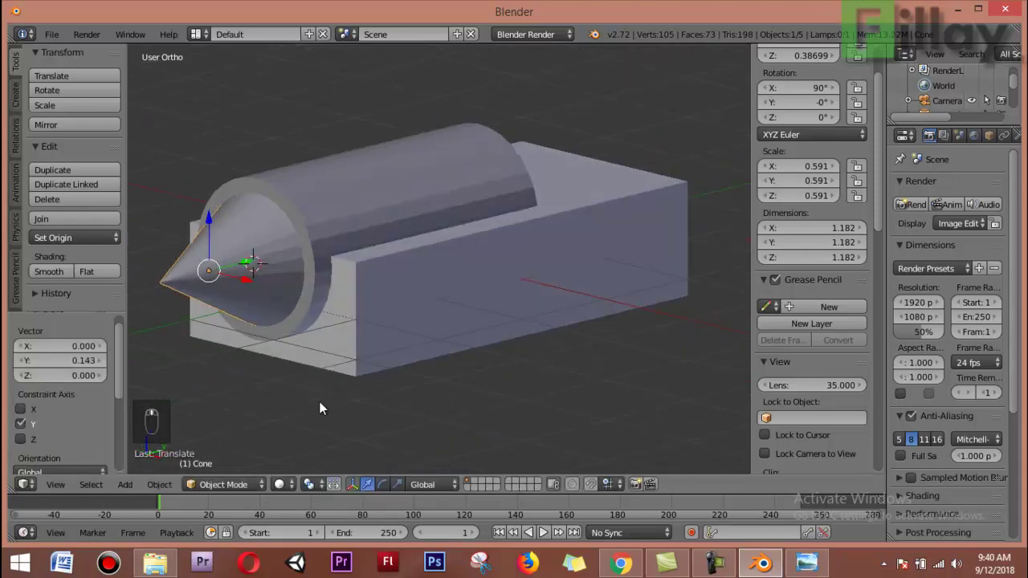
drag(395, 417, 632, 511)
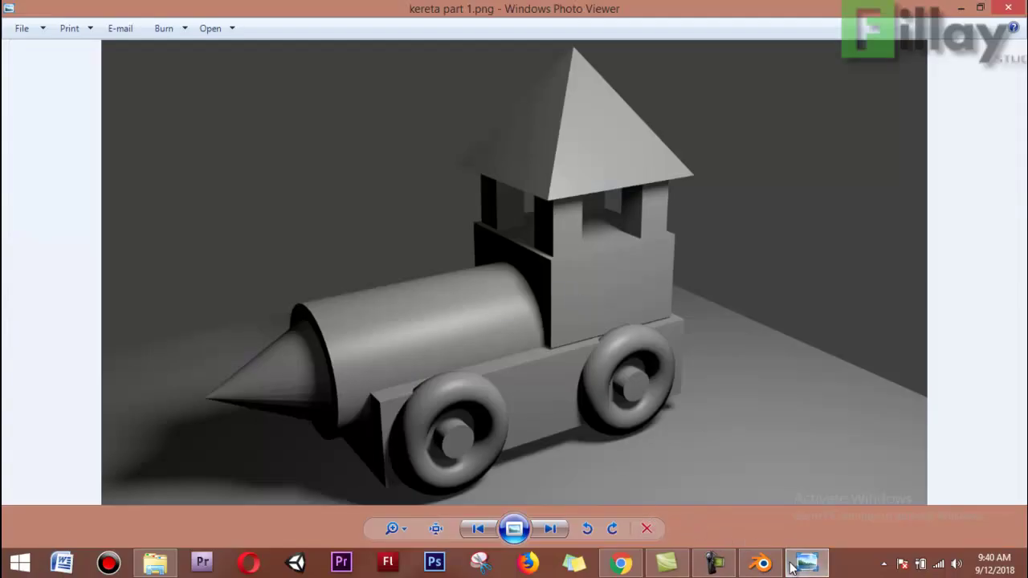
click(562, 167)
Add a cube, shrink it to cab size and move it onto the rear of the base.
key(shift+a)
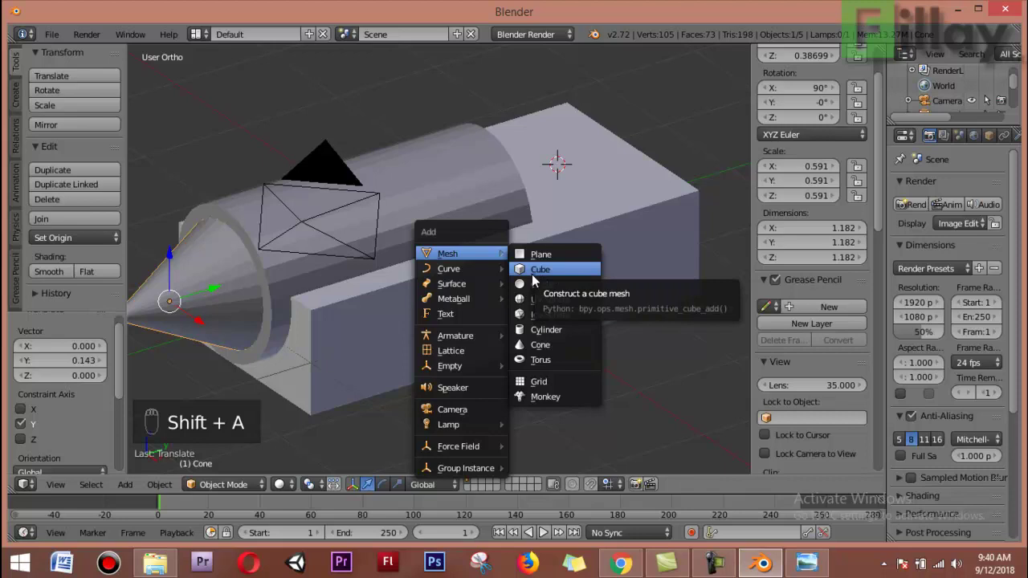
click(535, 309)
middle_click(595, 329)
key(s)
drag(528, 316, 446, 333)
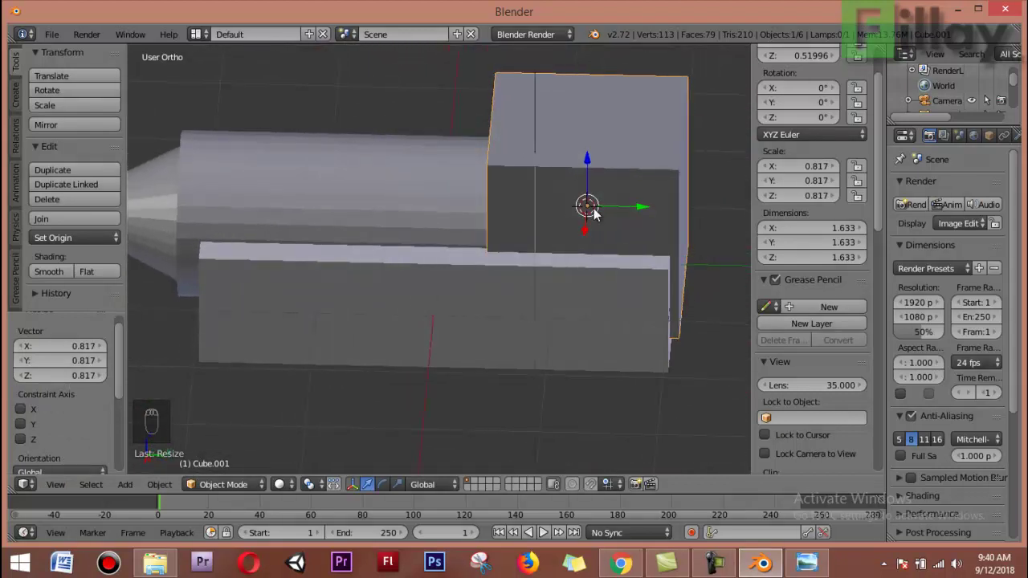
click(638, 209)
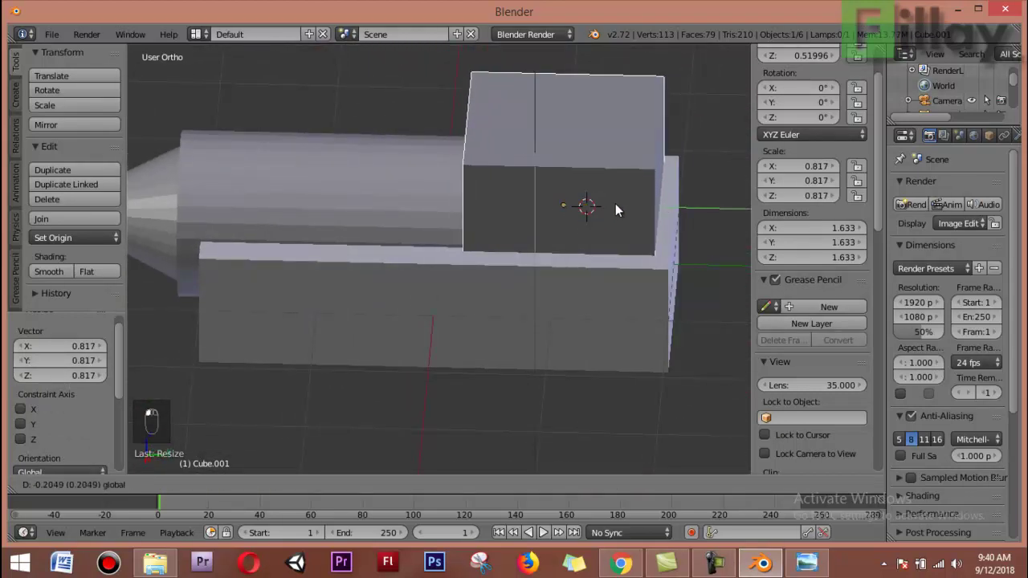
drag(517, 301, 687, 295)
drag(691, 303, 447, 251)
Slide the cab back along the base in top view and align it to the base only across its width.
key(KP_7)
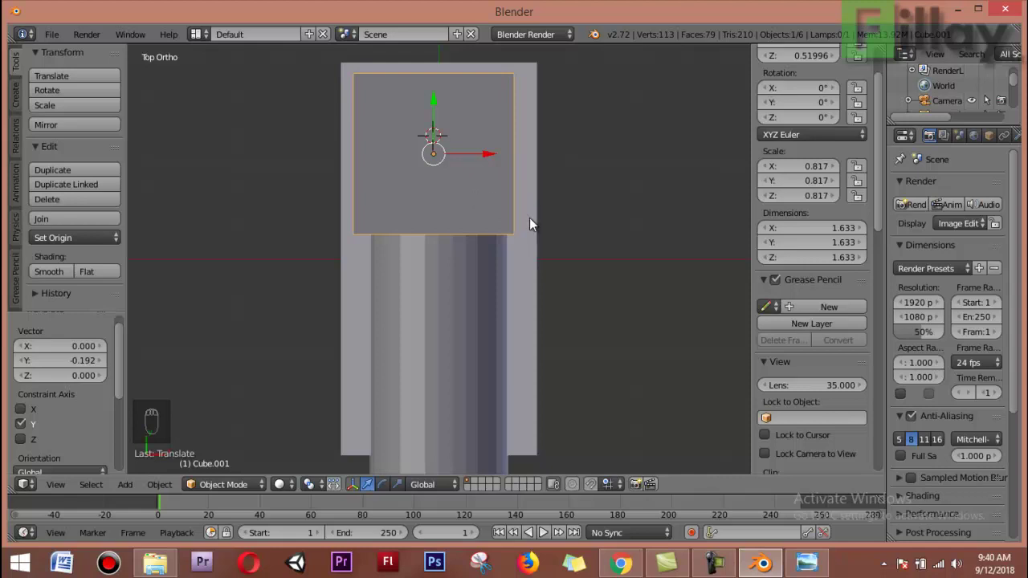
drag(534, 221, 529, 168)
middle_click(529, 167)
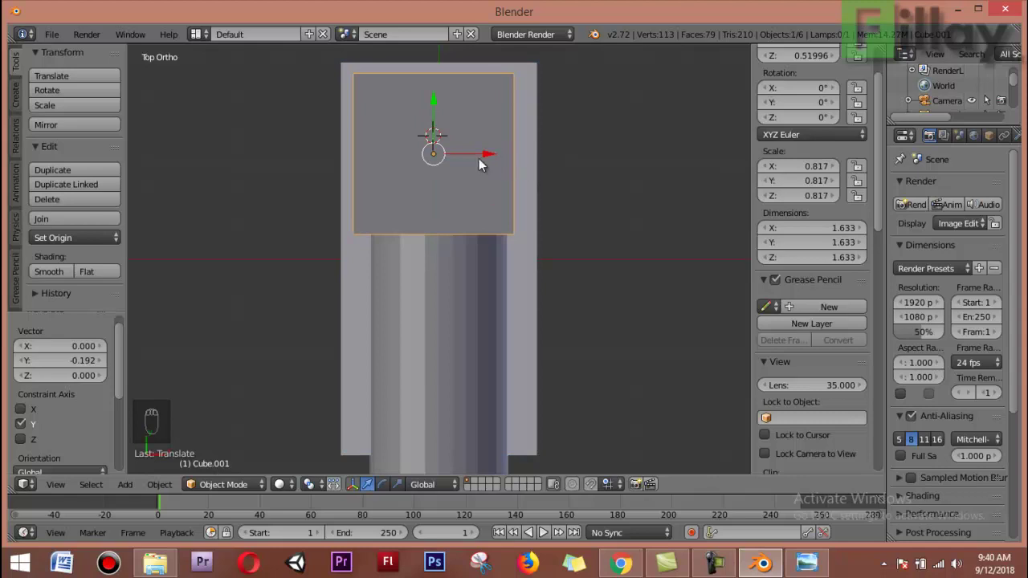
drag(533, 186, 473, 252)
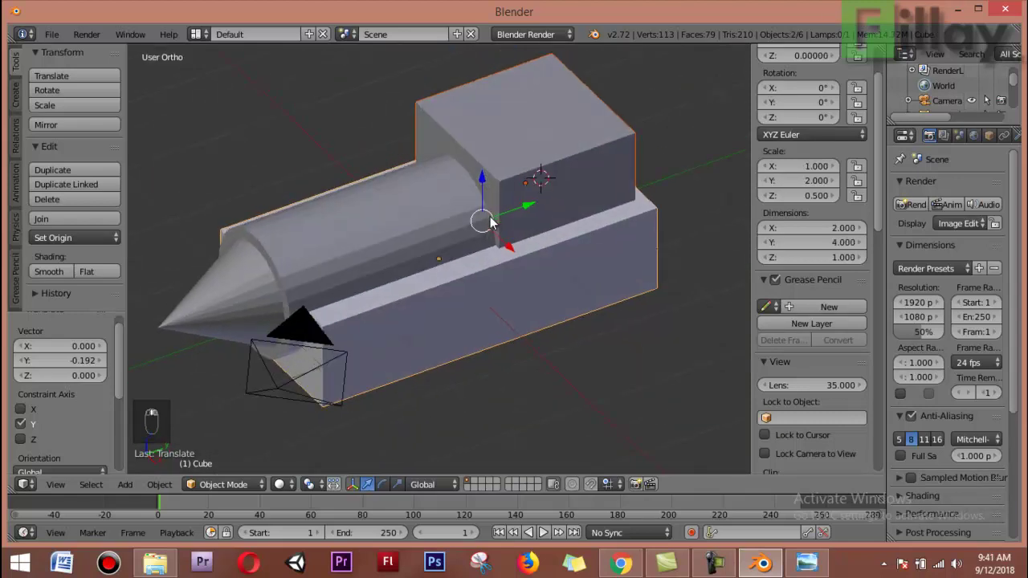
middle_click(602, 225)
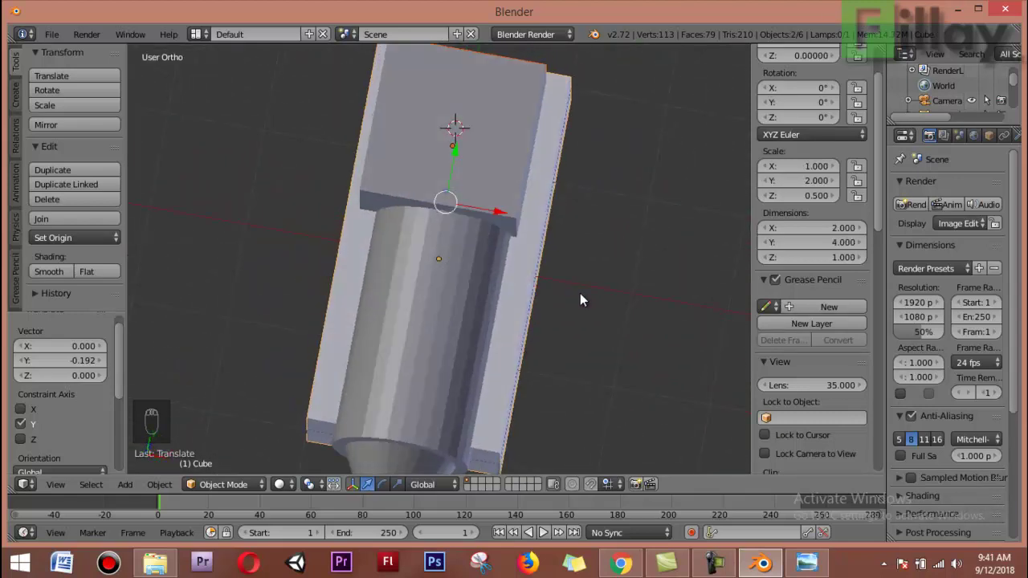
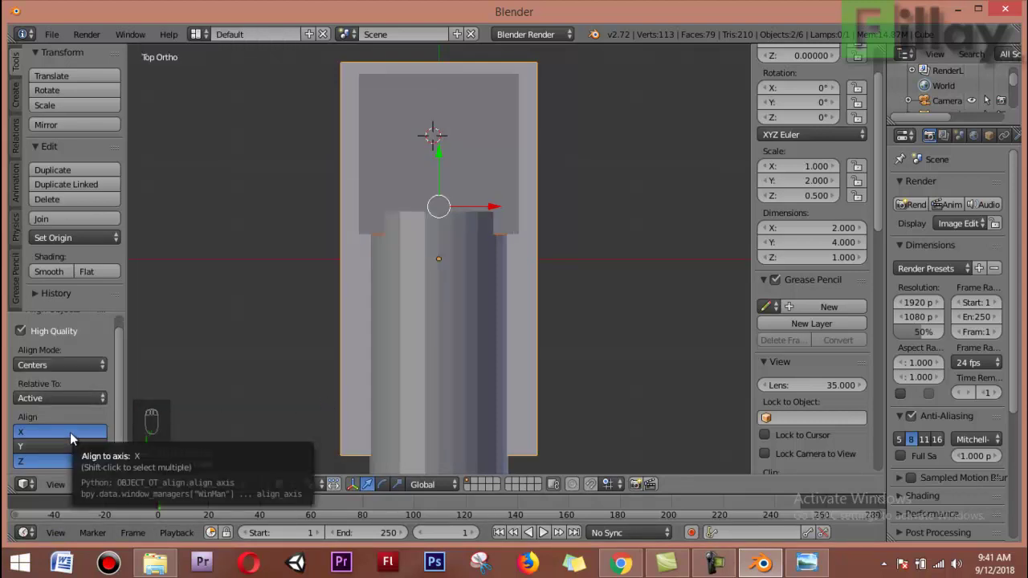
click(71, 461)
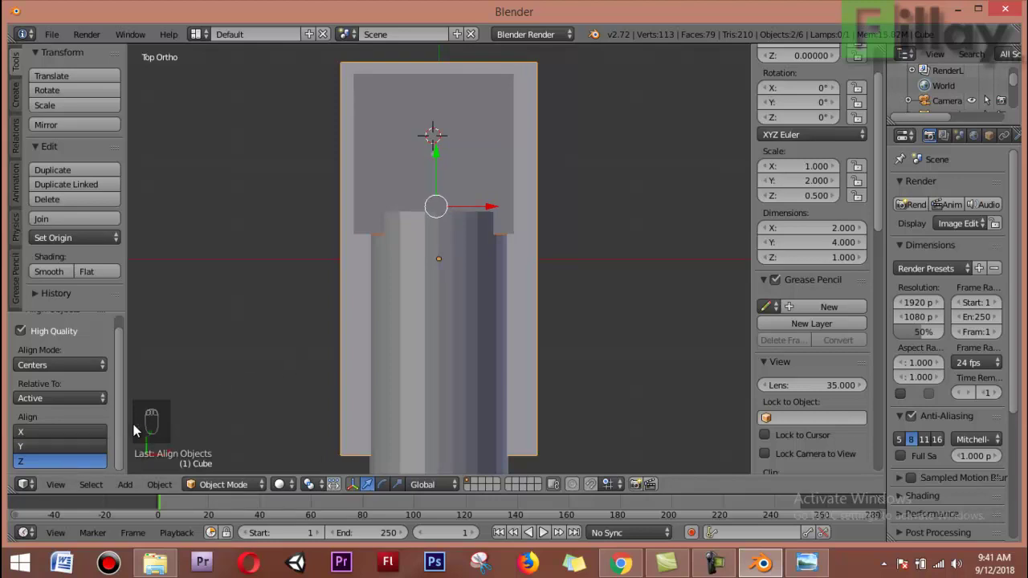
click(83, 427)
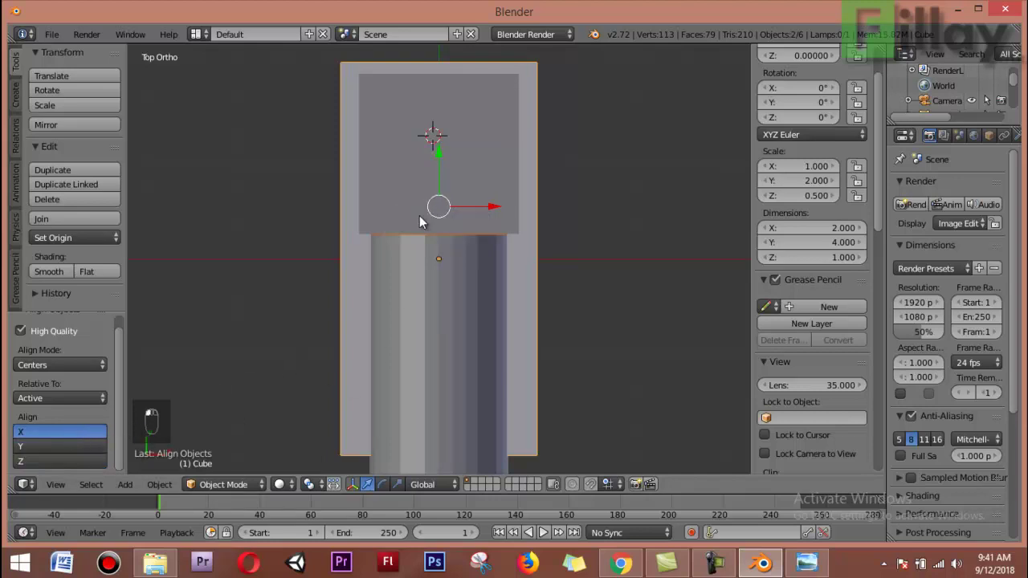
drag(417, 343, 292, 225)
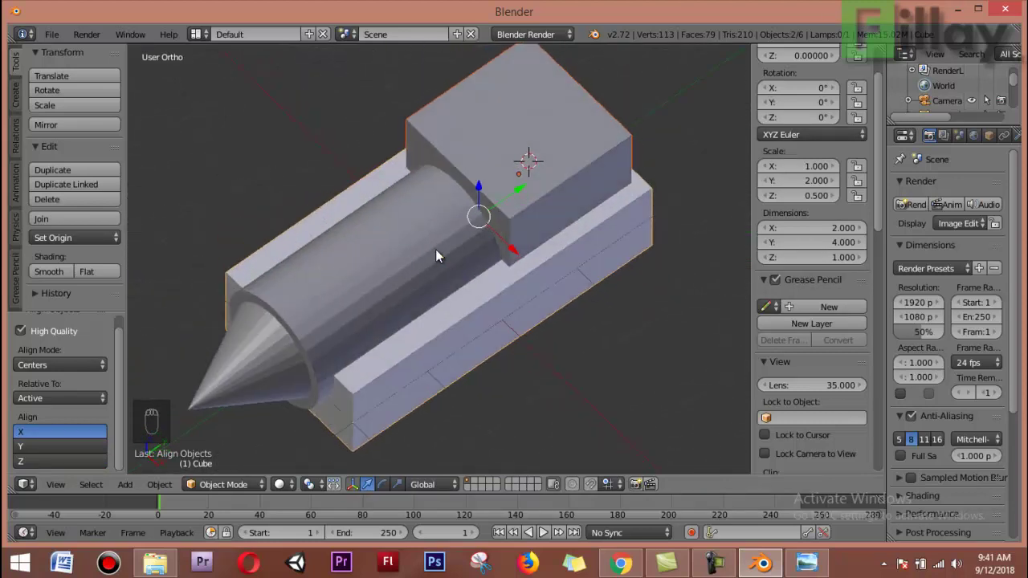
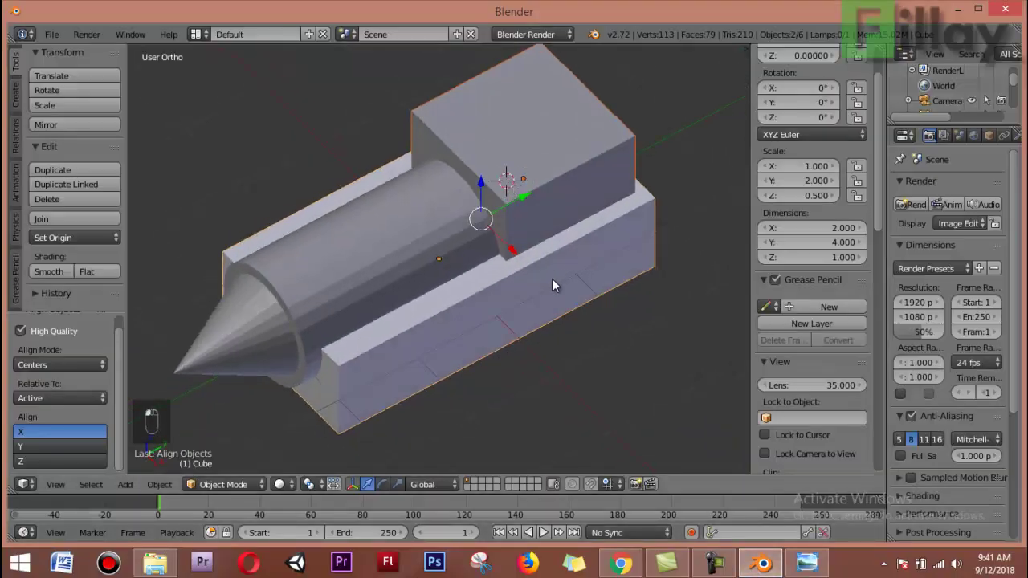
Add a cube shrunk to pillar thickness and view it from the side in wireframe.
key(shift+a)
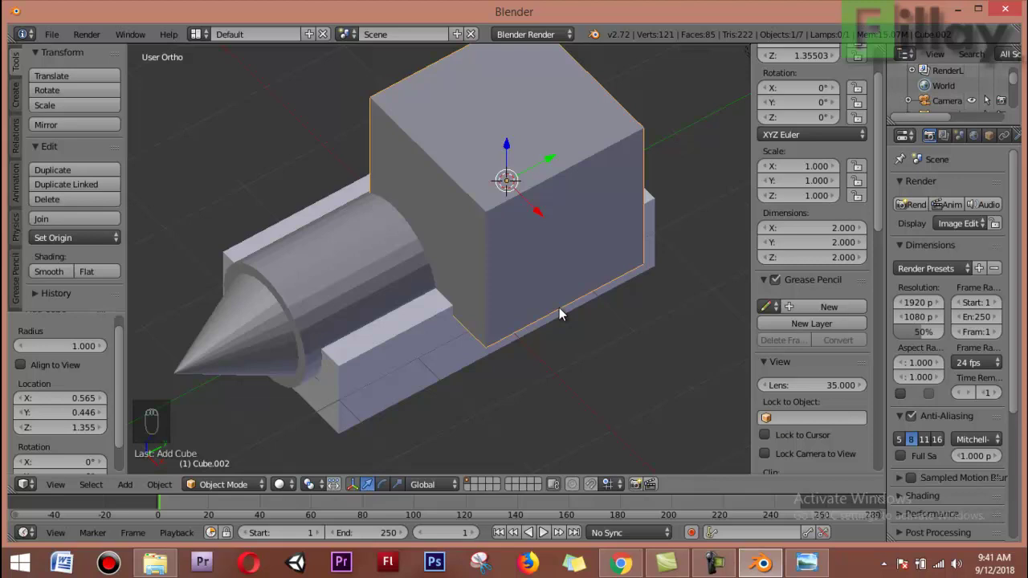
key(s)
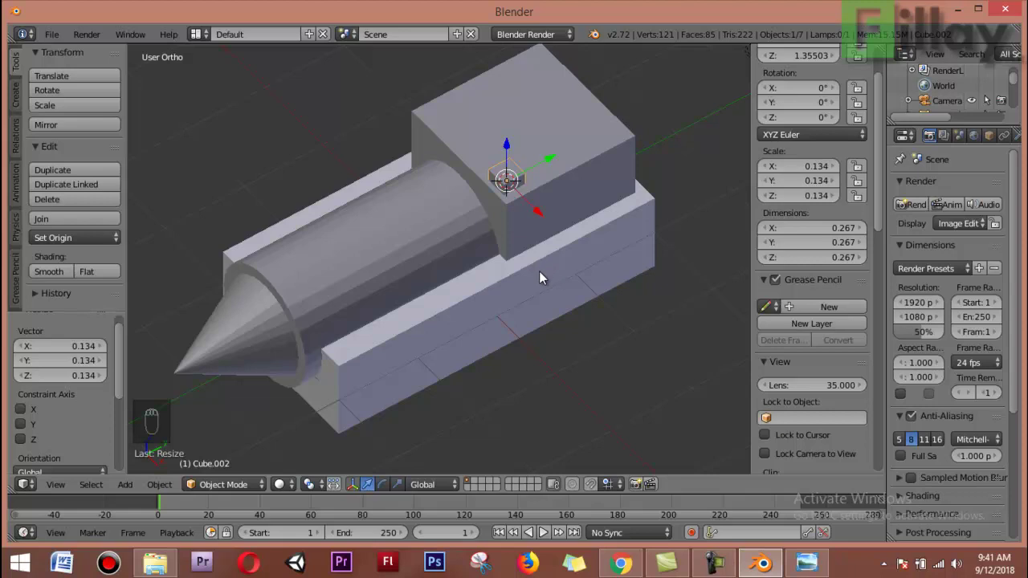
middle_click(544, 274)
key(KP_3)
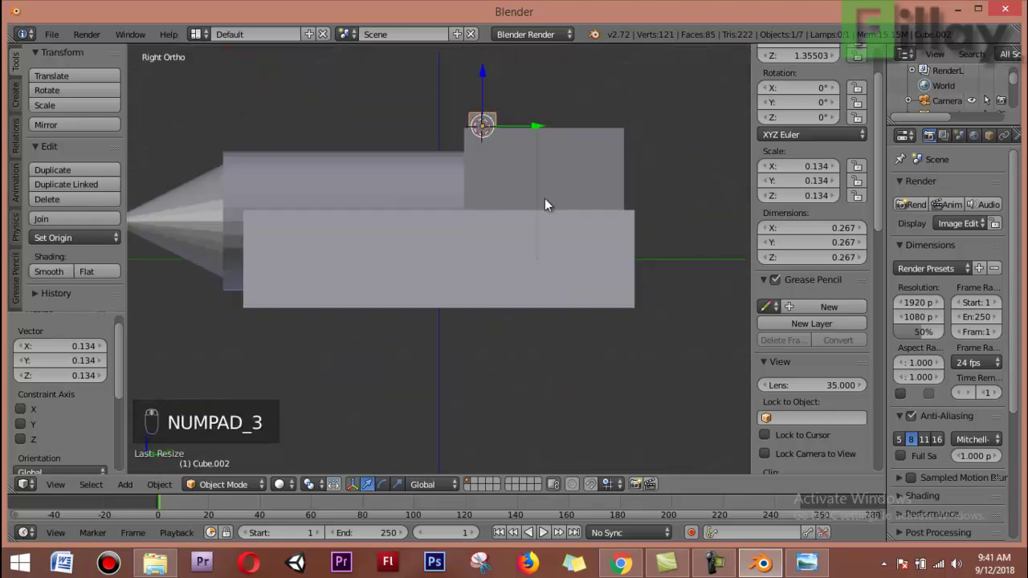
key(x)
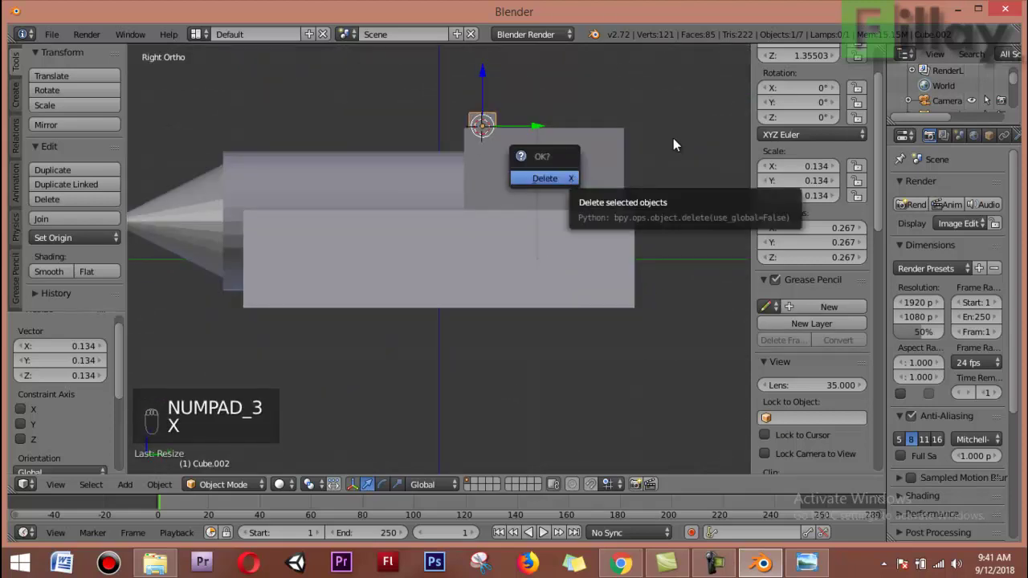
key(z)
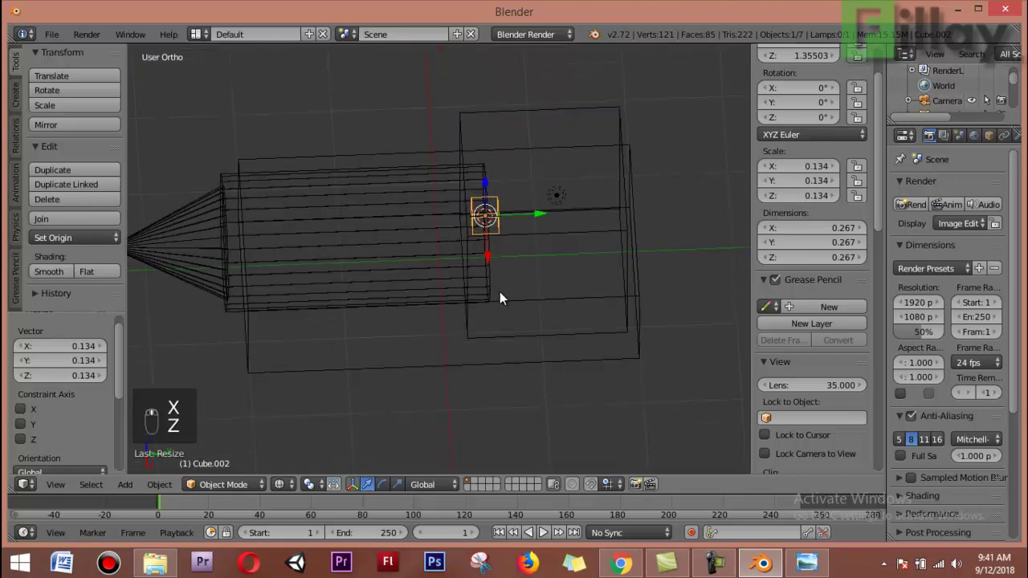
key(z)
key(z)
key(KP_3)
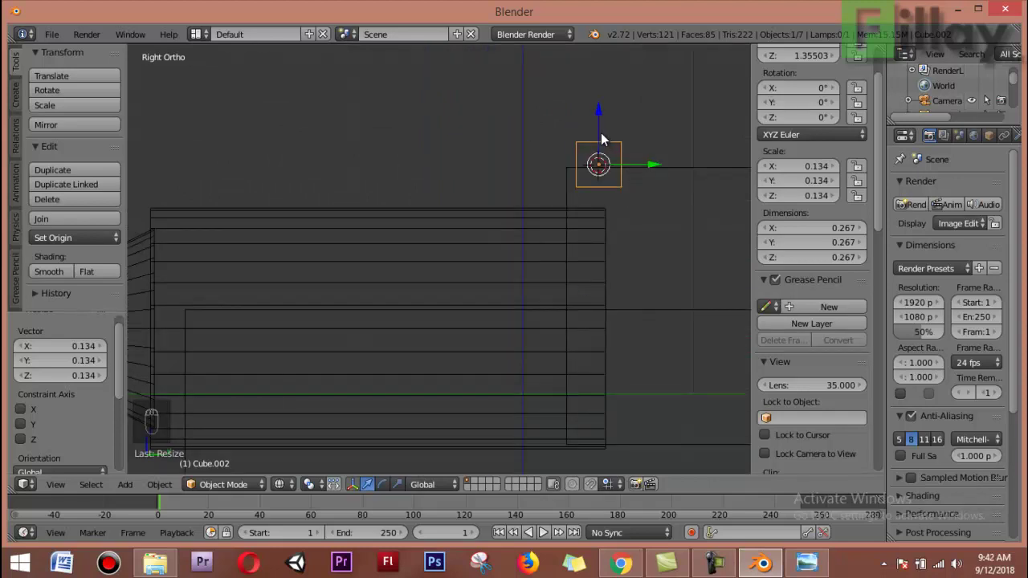
Stretch the small cube upward into a tall pillar and lower it onto the cab.
key(s)
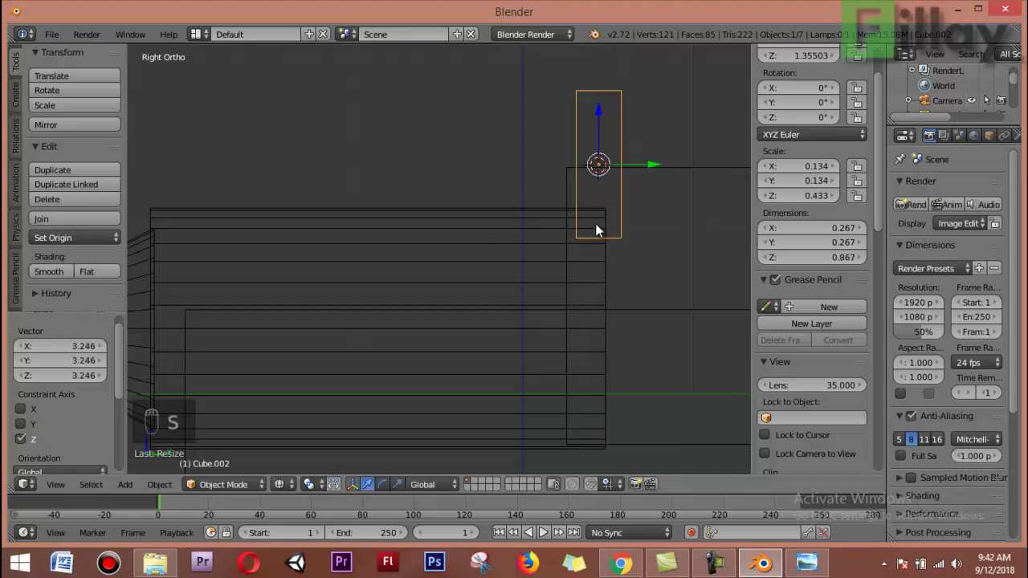
drag(573, 243, 495, 179)
click(495, 179)
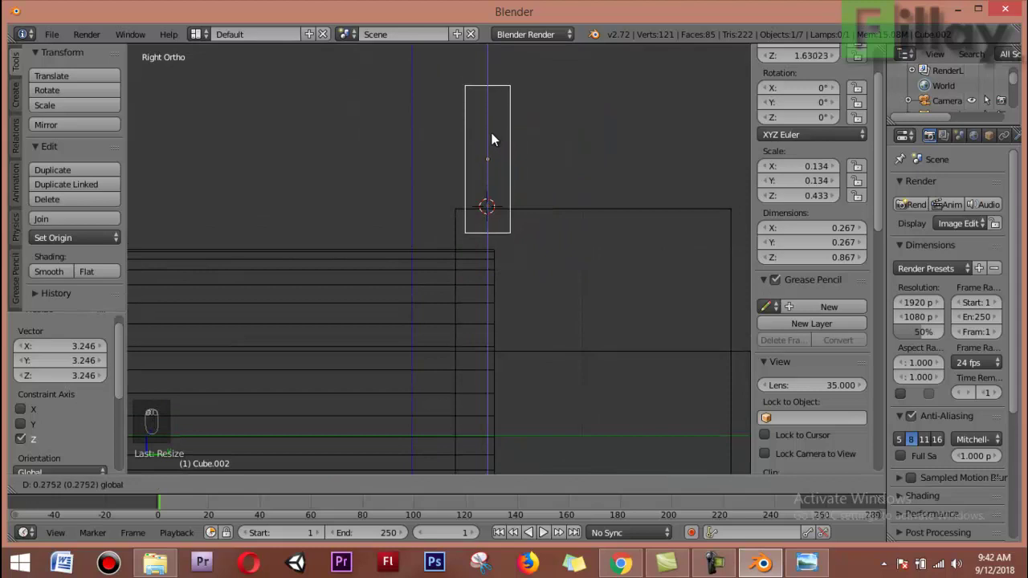
drag(494, 300, 508, 322)
key(KP_7)
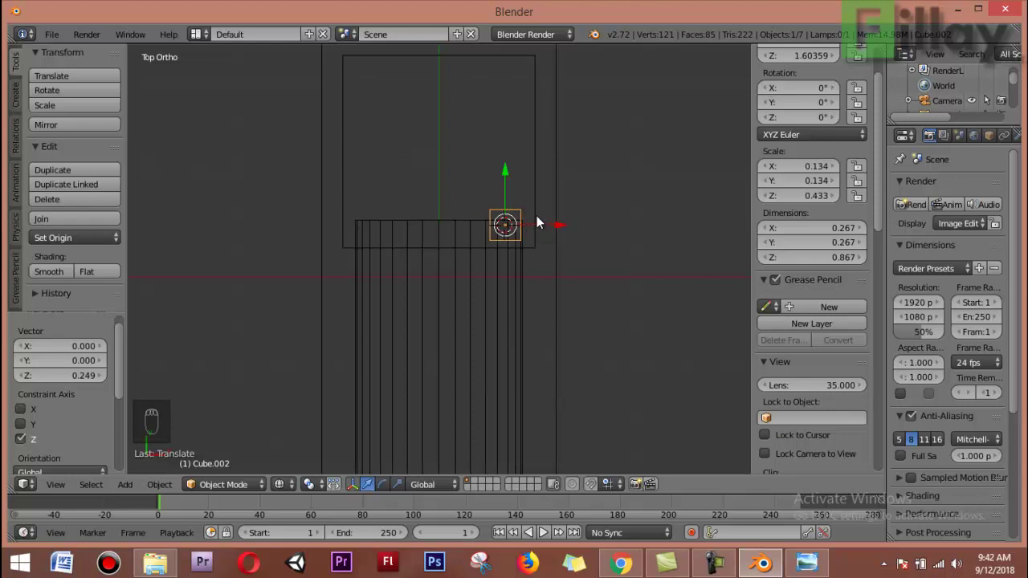
Duplicate the pillar to a second corner, then duplicate both toward the back for four pillars.
key(shift+d)
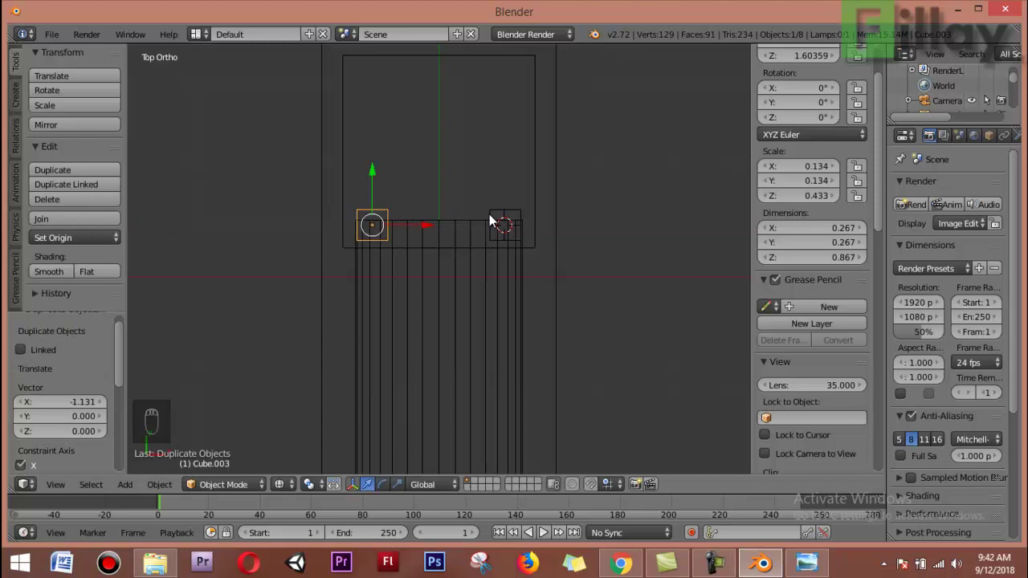
right_click(499, 212)
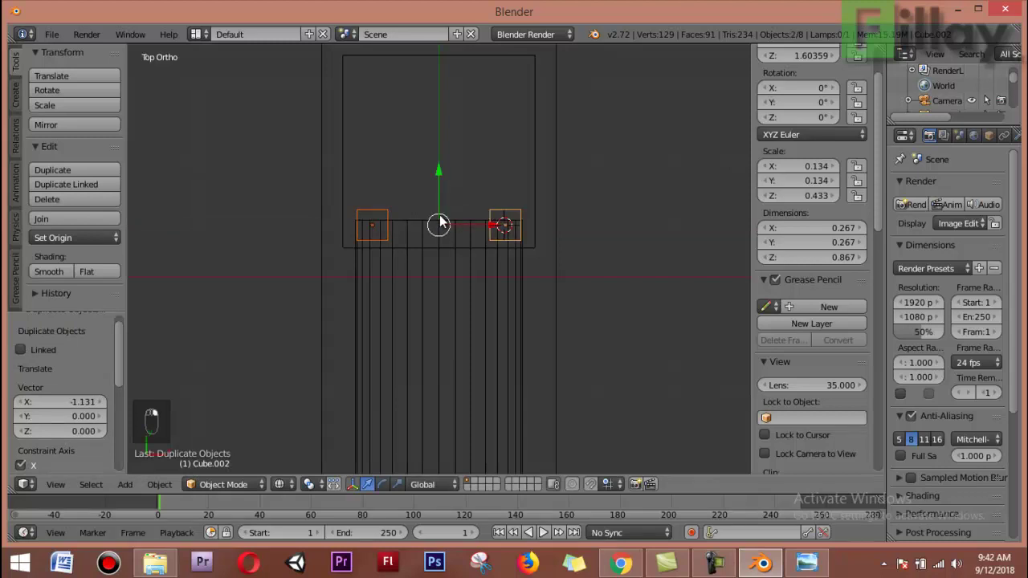
key(shift+d)
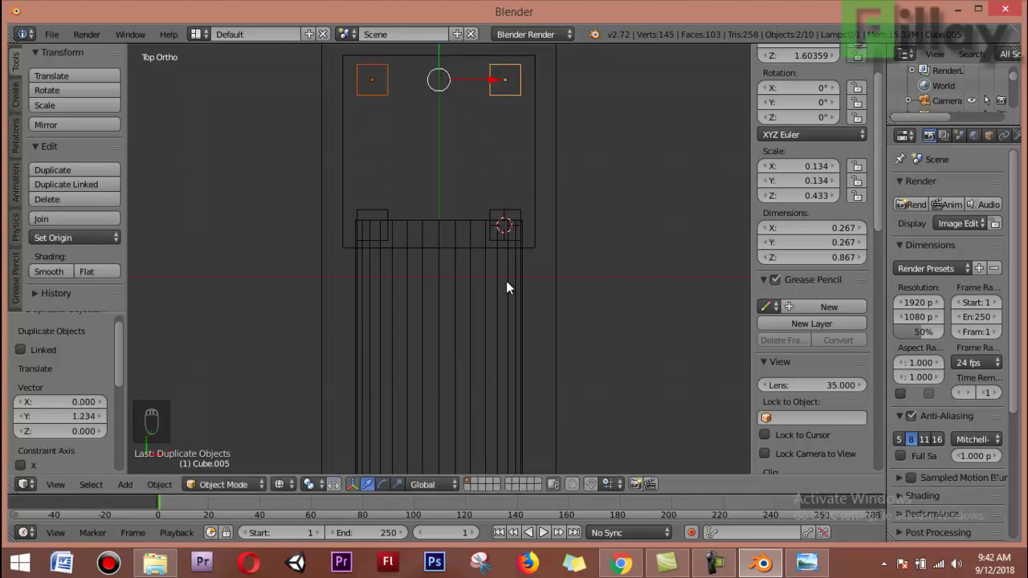
Orbit around the cab in solid shading to check the four corner pillars.
middle_click(501, 278)
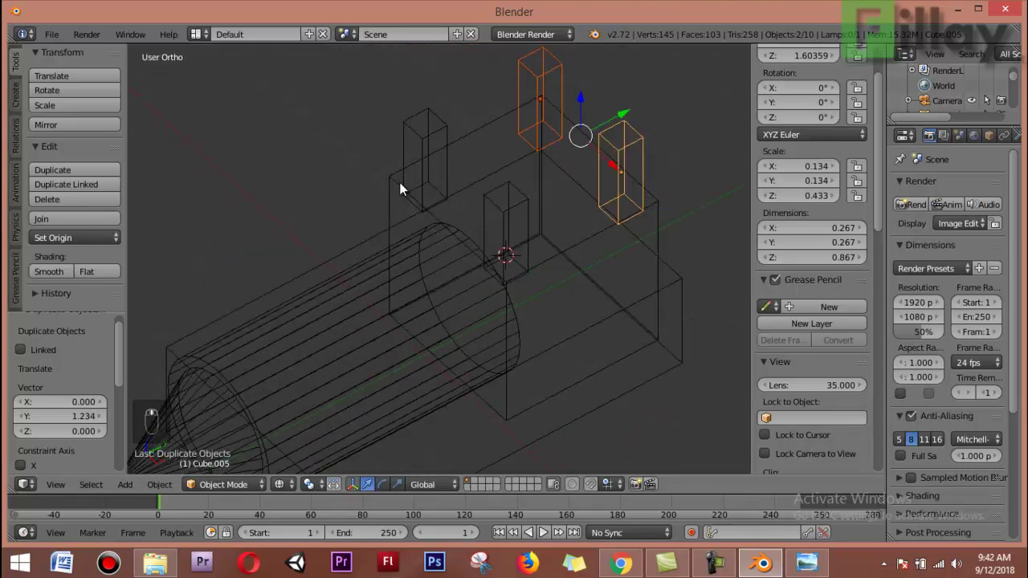
key(z)
middle_click(519, 193)
drag(492, 240, 510, 286)
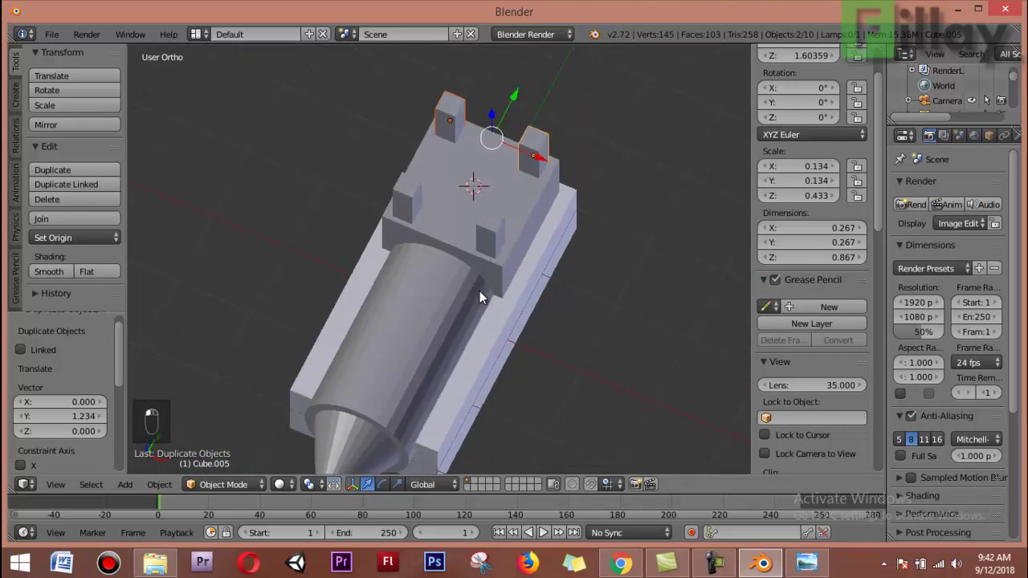
click(519, 369)
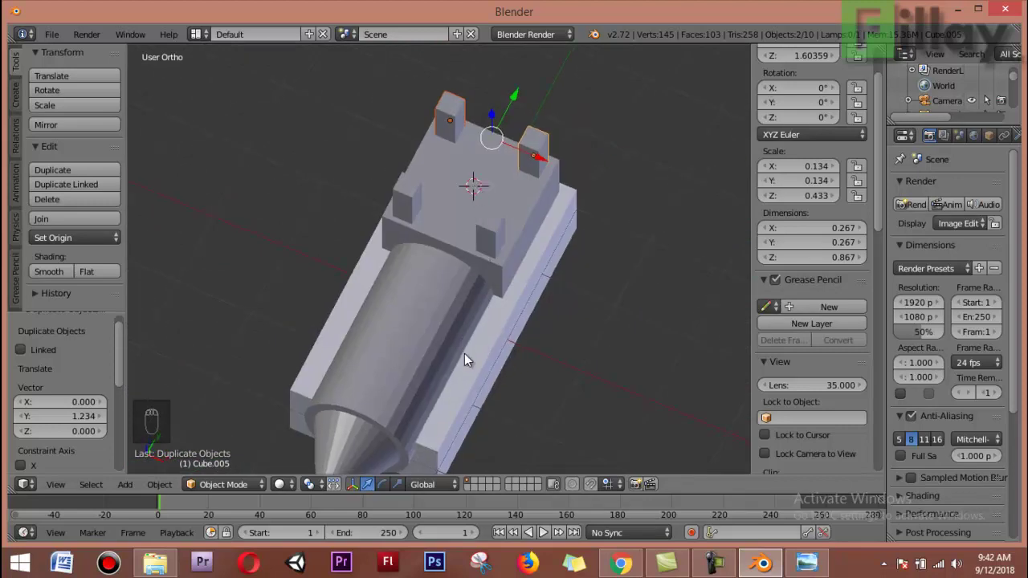
middle_click(408, 341)
drag(348, 275, 809, 558)
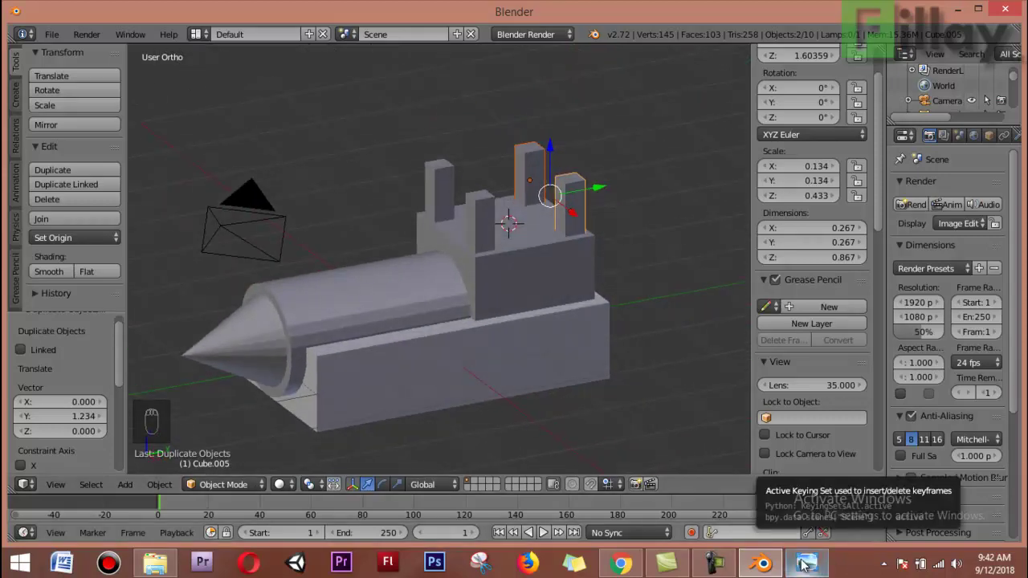
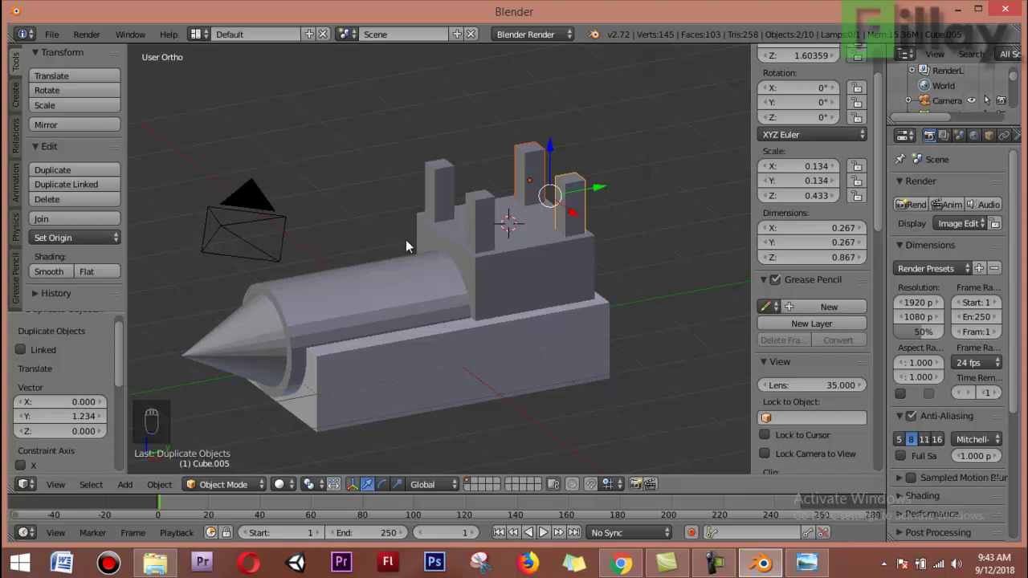
Add a cone with 4 vertices, depth 1 and 45° Z rotation as a pyramid roof.
key(shift+a)
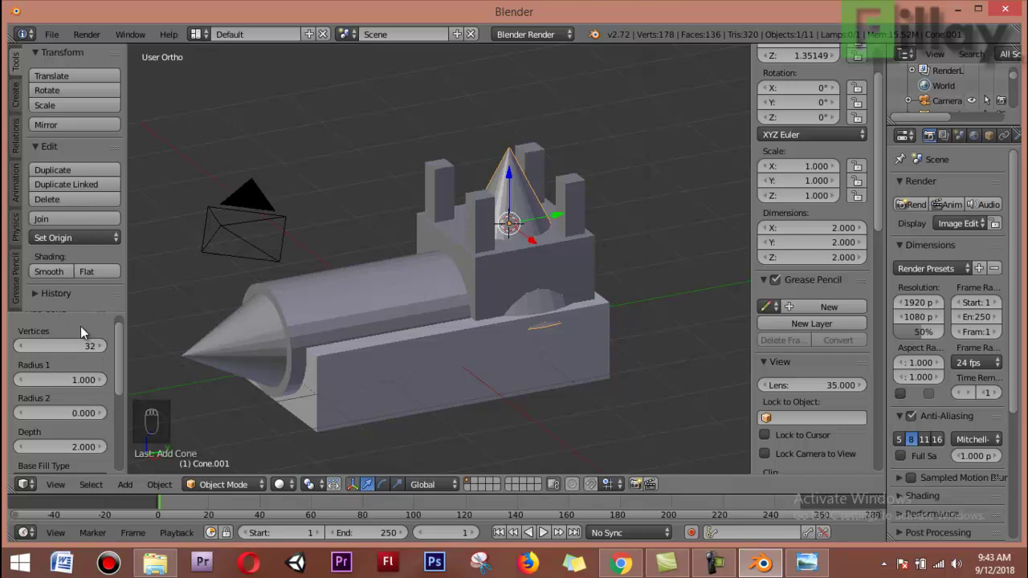
click(90, 349)
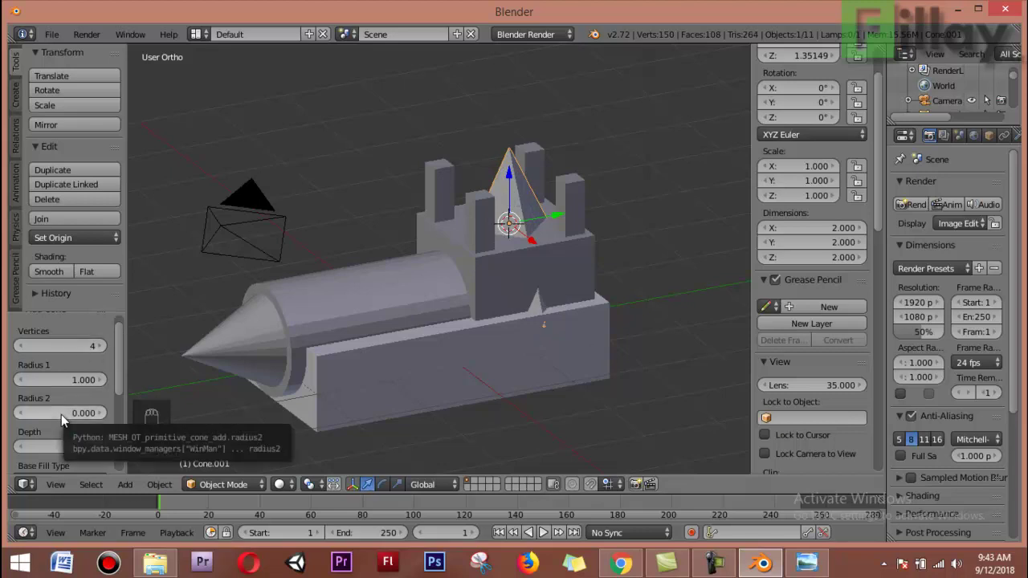
drag(65, 420, 80, 442)
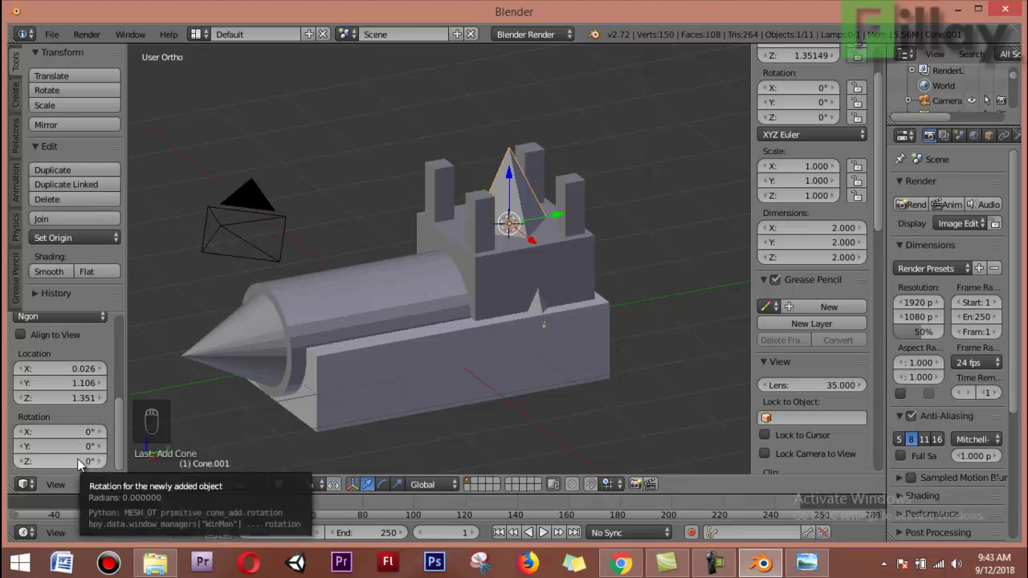
click(84, 462)
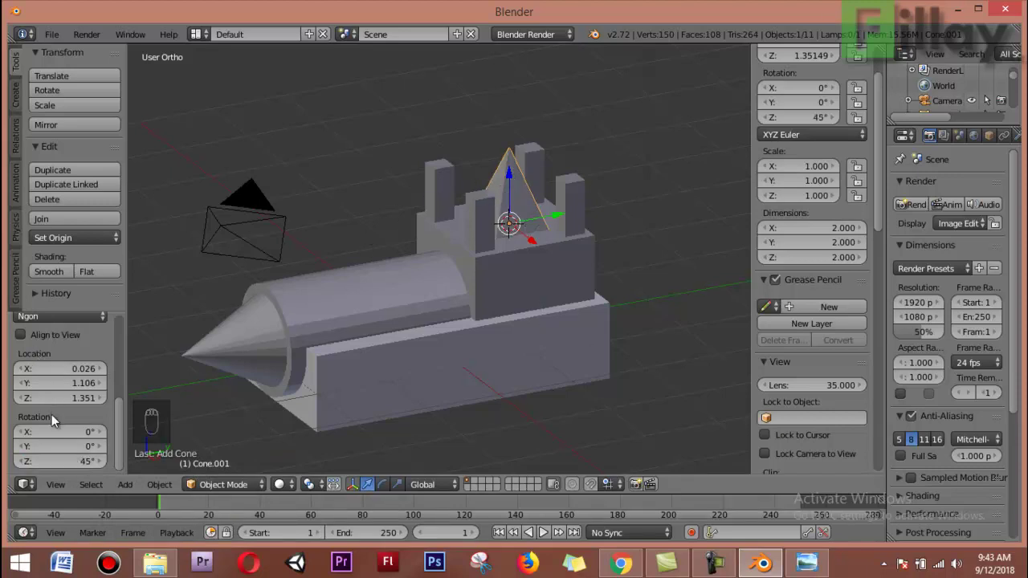
drag(58, 417, 169, 362)
key(z)
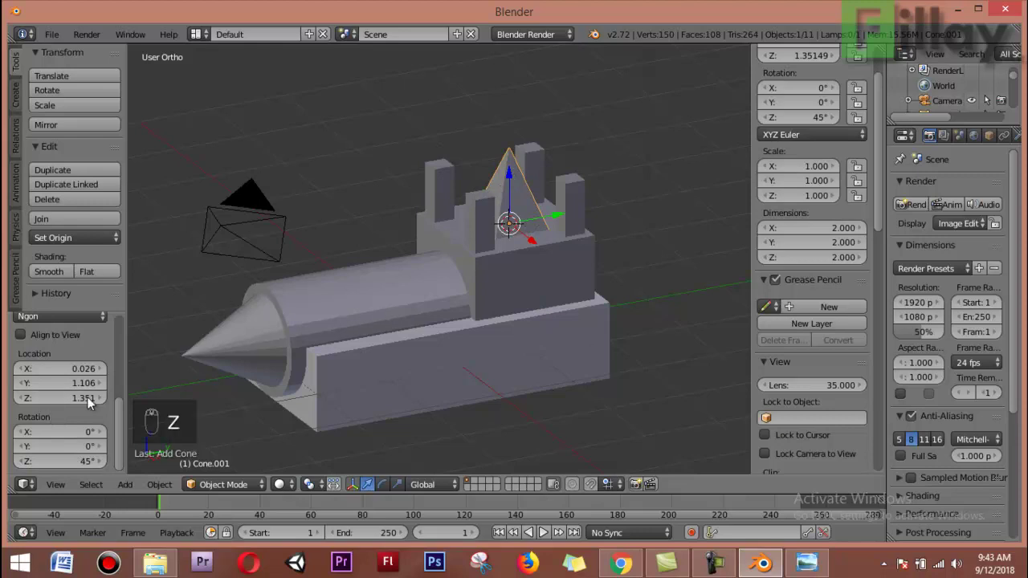
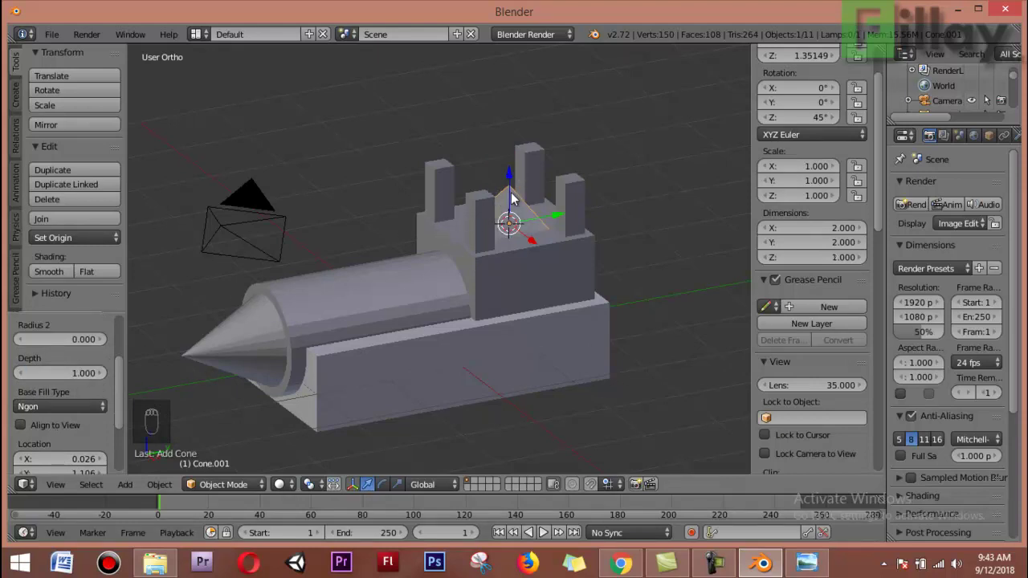
Raise the pyramid roof up onto the cab's pillars.
click(515, 193)
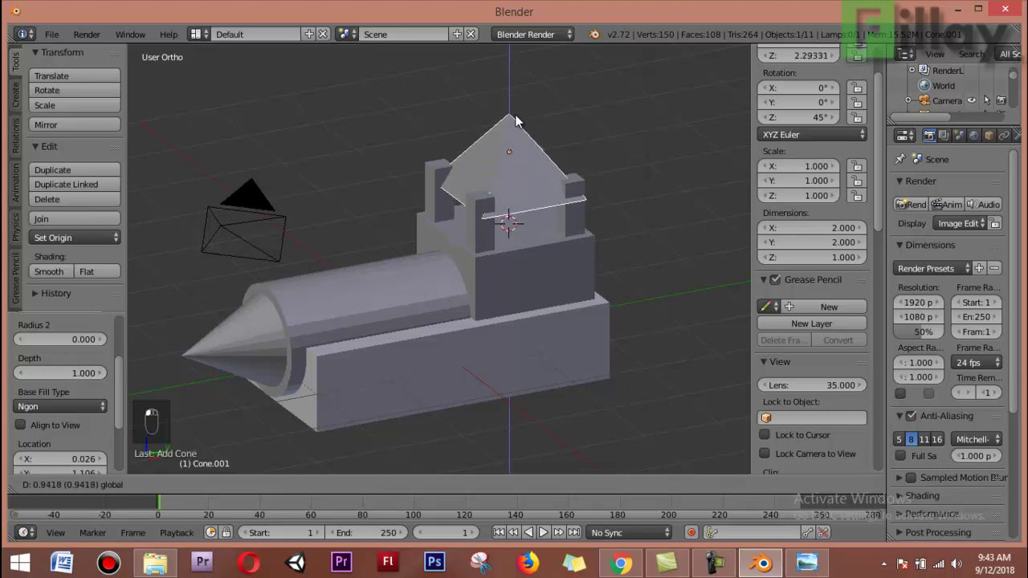
drag(489, 290, 612, 305)
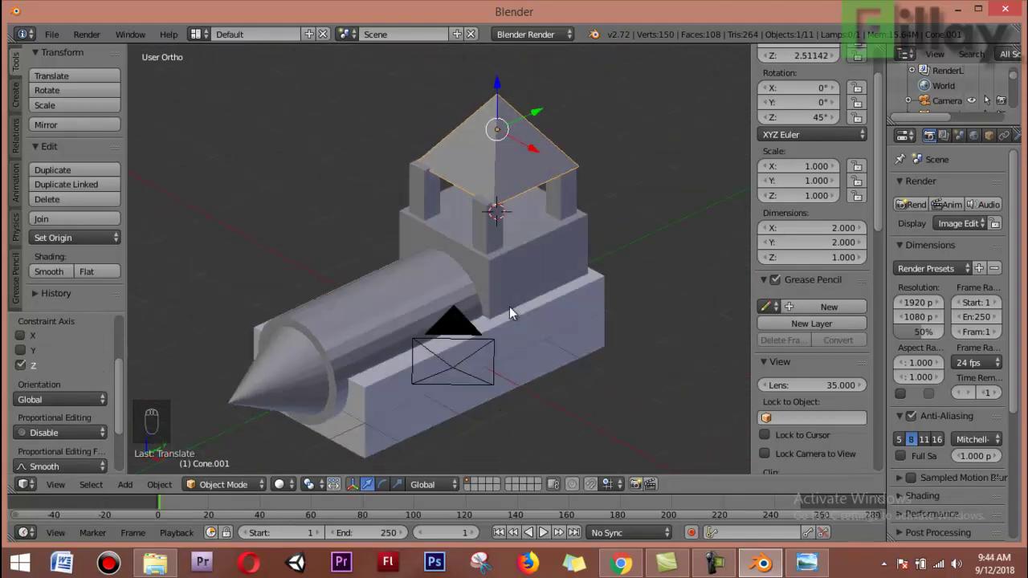
drag(548, 305, 543, 291)
In top wireframe view scale the roof to about 1.16 and align it with the cab on X and Y.
key(KP_7)
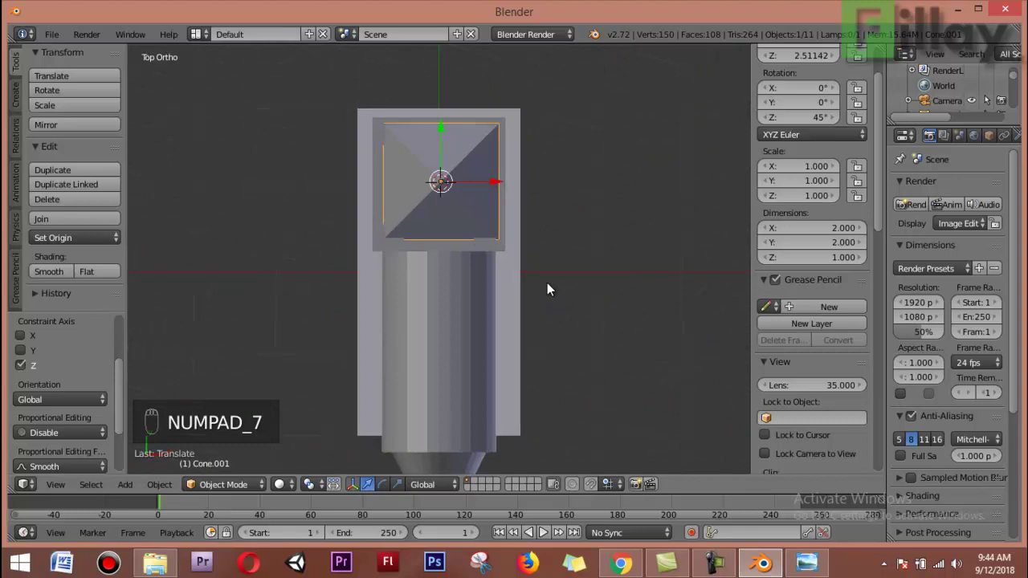
key(z)
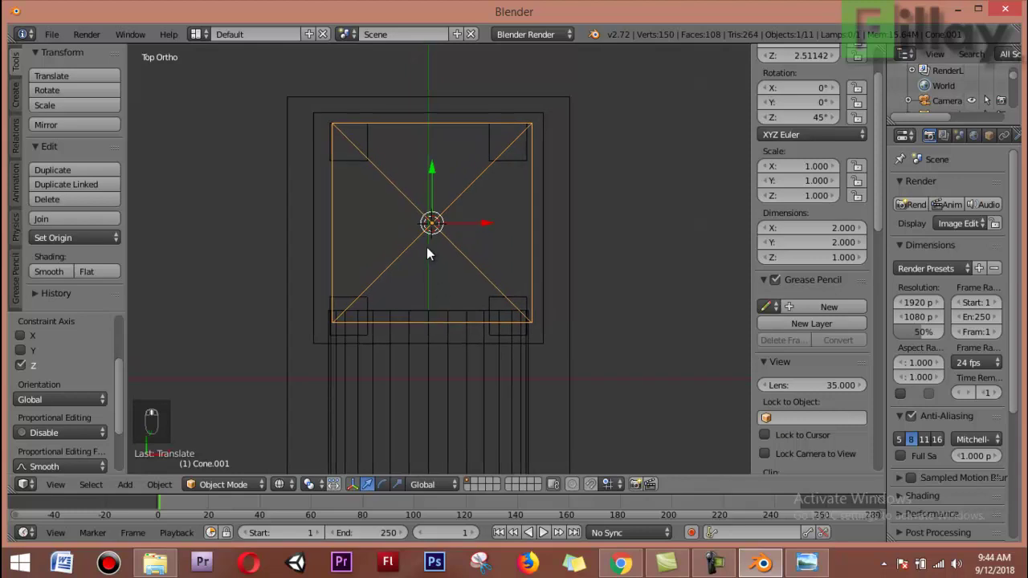
key(s)
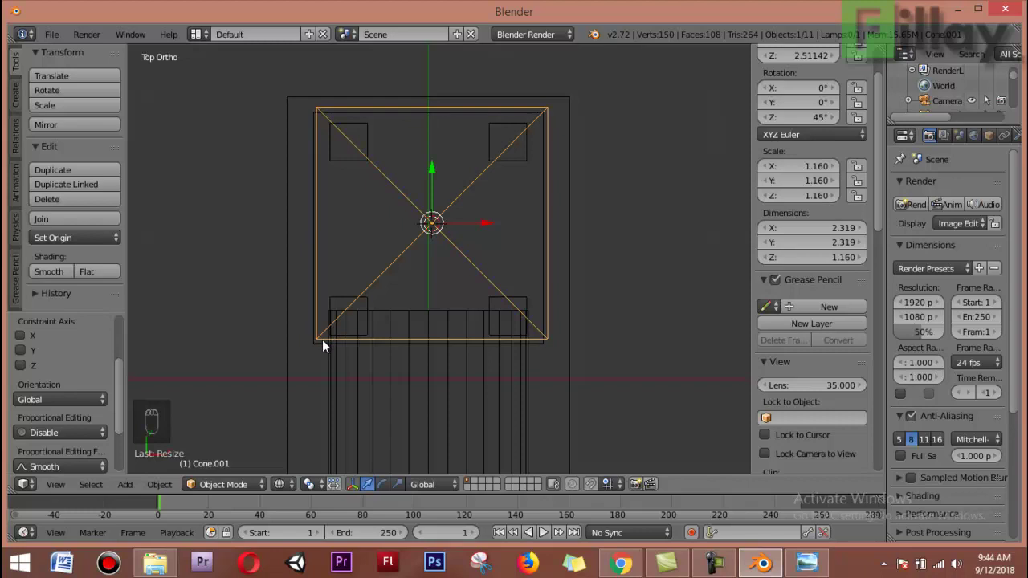
right_click(323, 346)
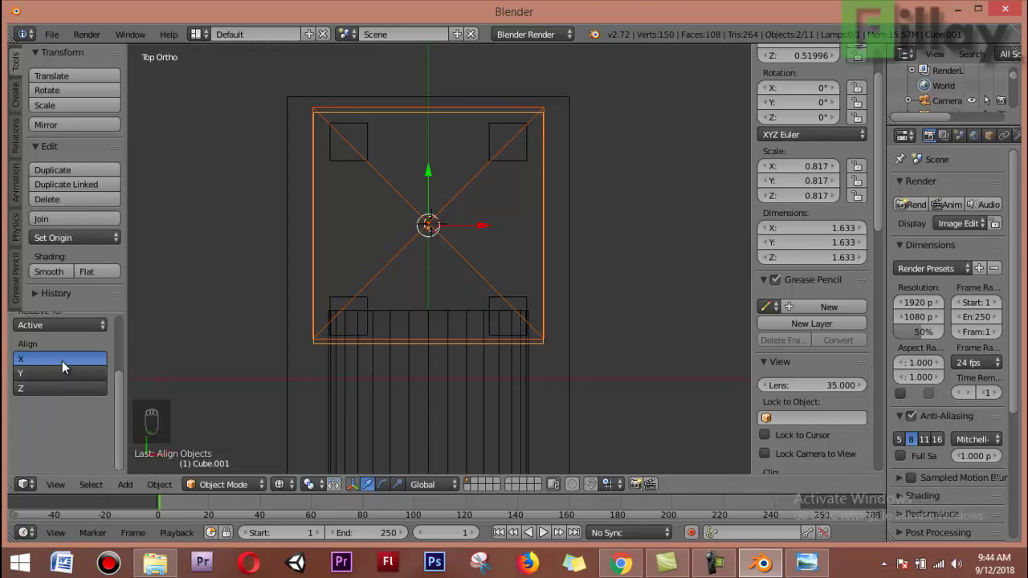
click(70, 365)
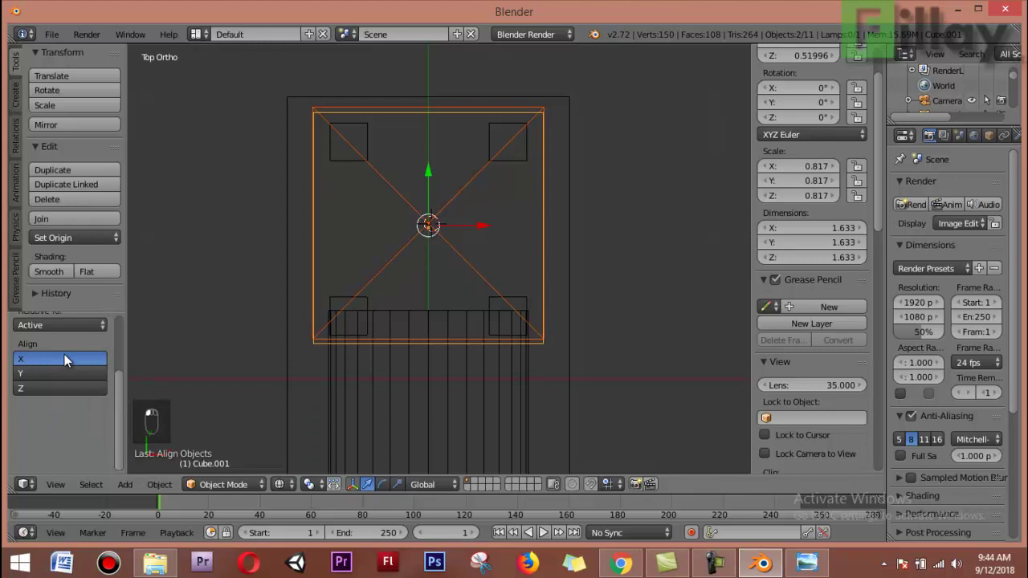
click(67, 378)
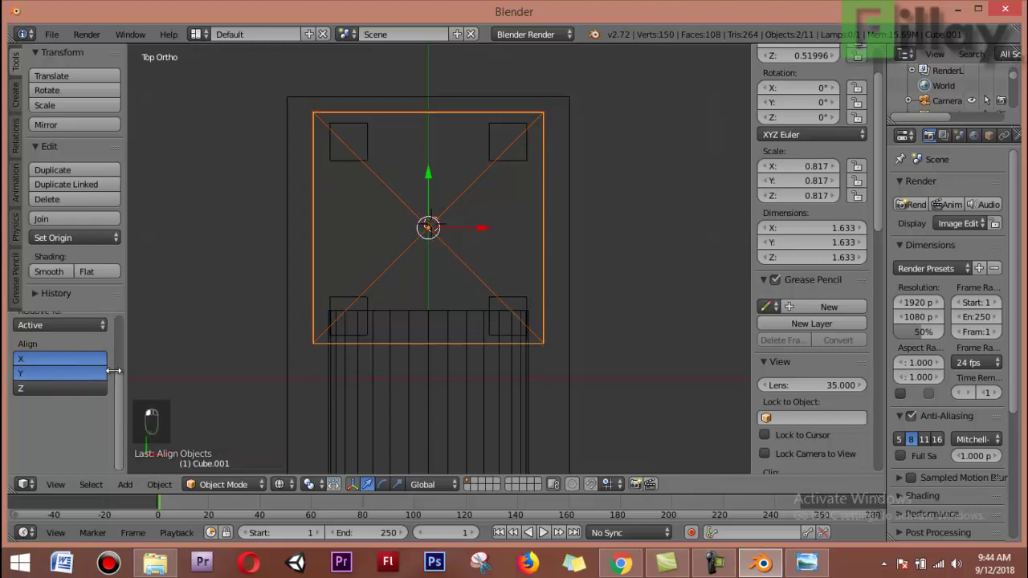
Reselect the roof alone and check in solid shading that it seats on the pillars.
middle_click(313, 425)
drag(171, 268, 251, 282)
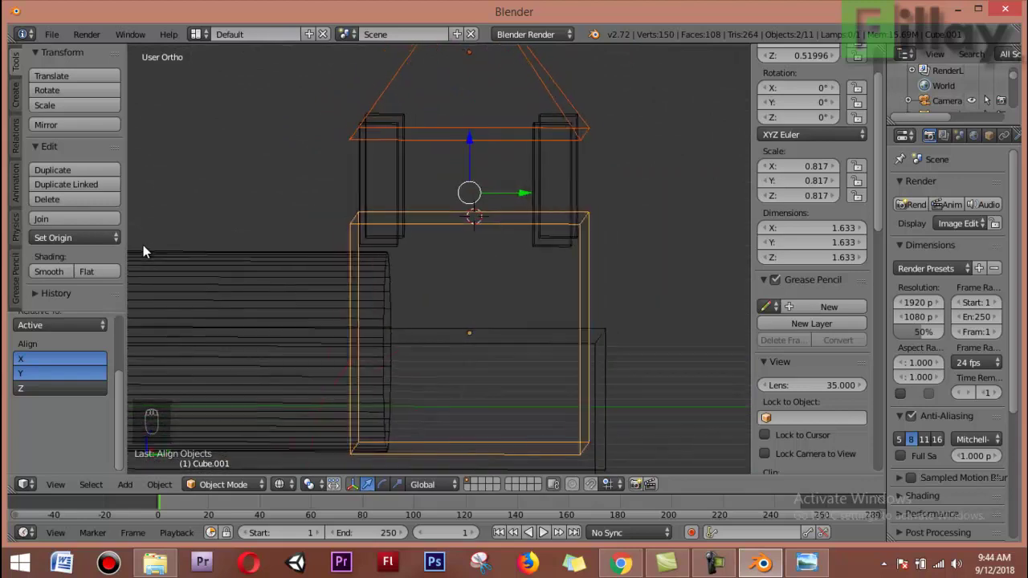
right_click(449, 114)
drag(498, 232, 454, 201)
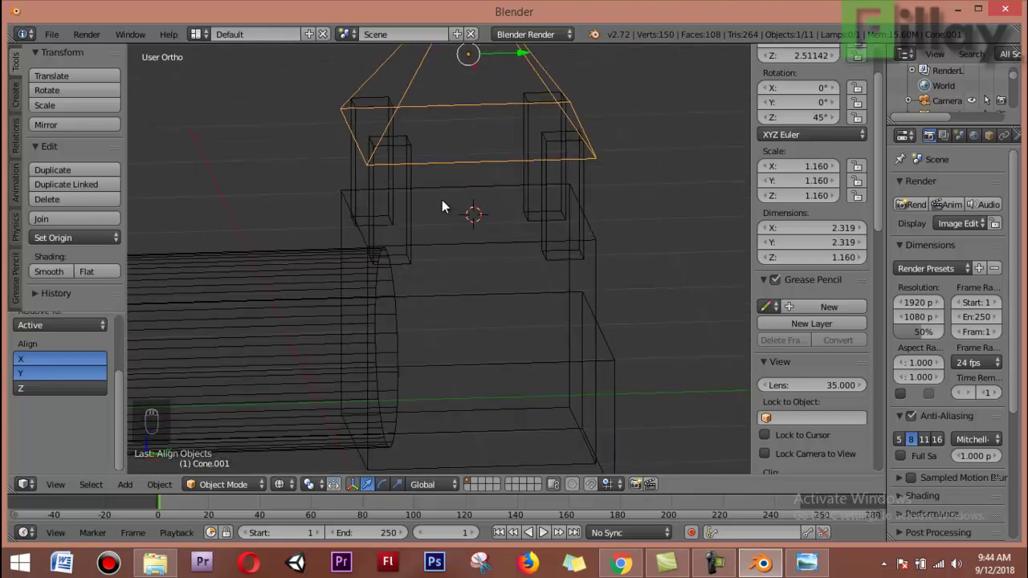
key(z)
middle_click(490, 202)
middle_click(414, 200)
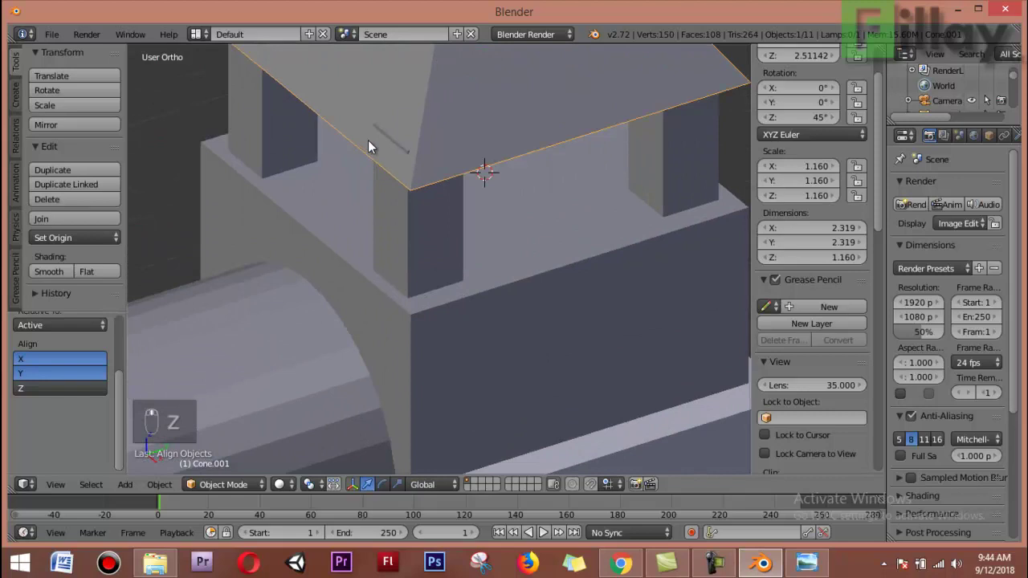
middle_click(431, 202)
Confirm the roof's height, select it and view the train squarely from the right side.
click(463, 73)
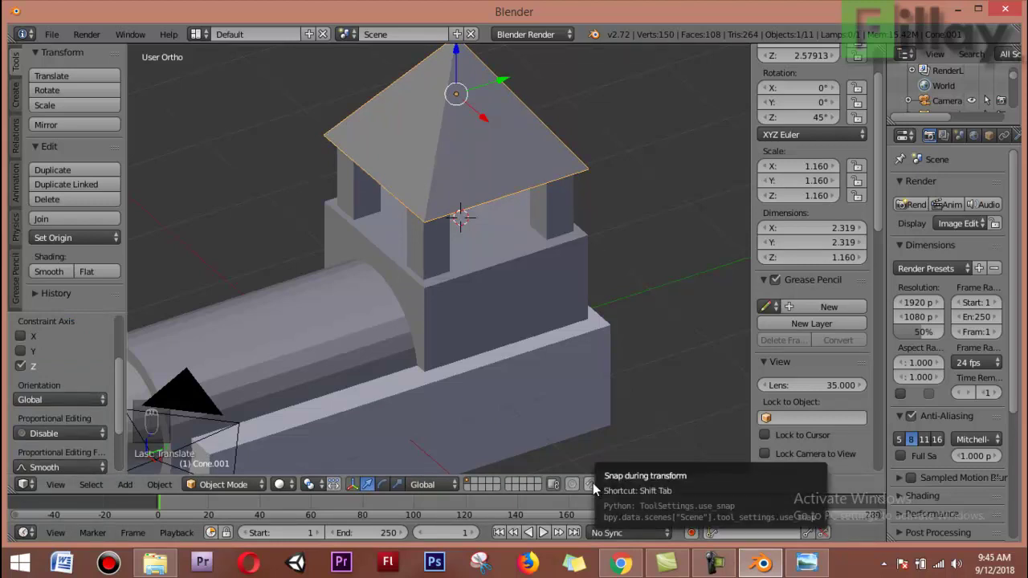
click(620, 487)
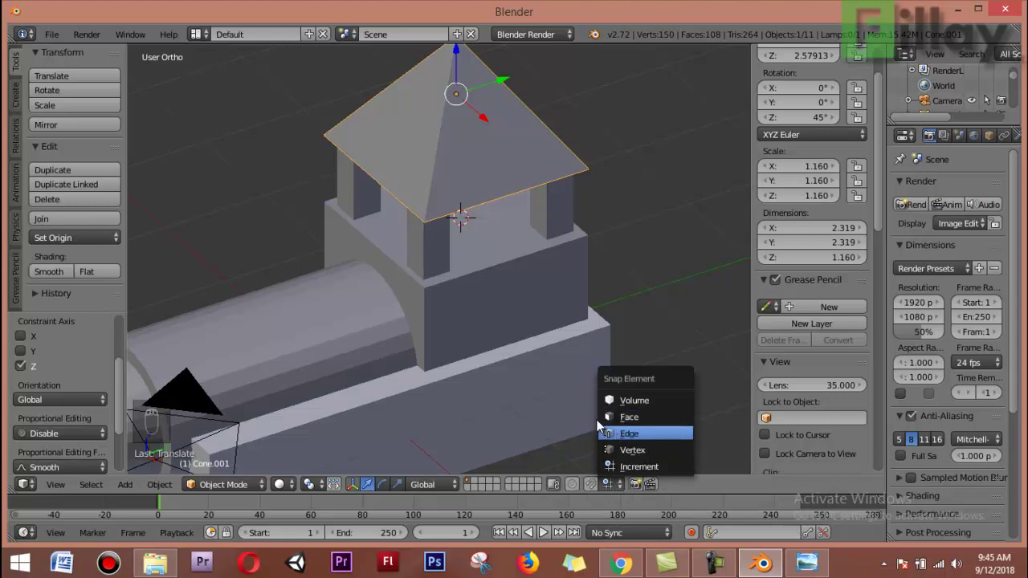
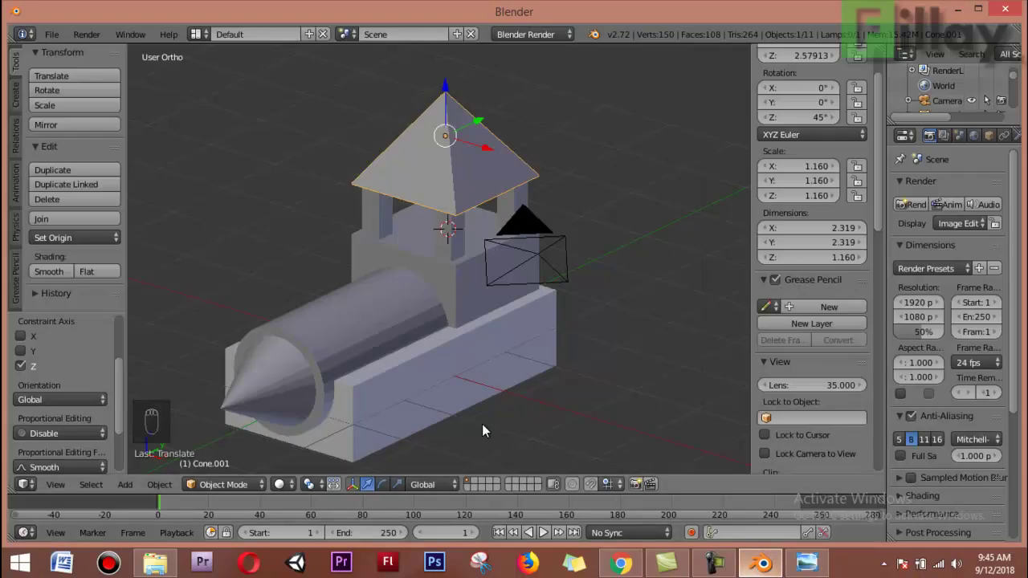
middle_click(462, 395)
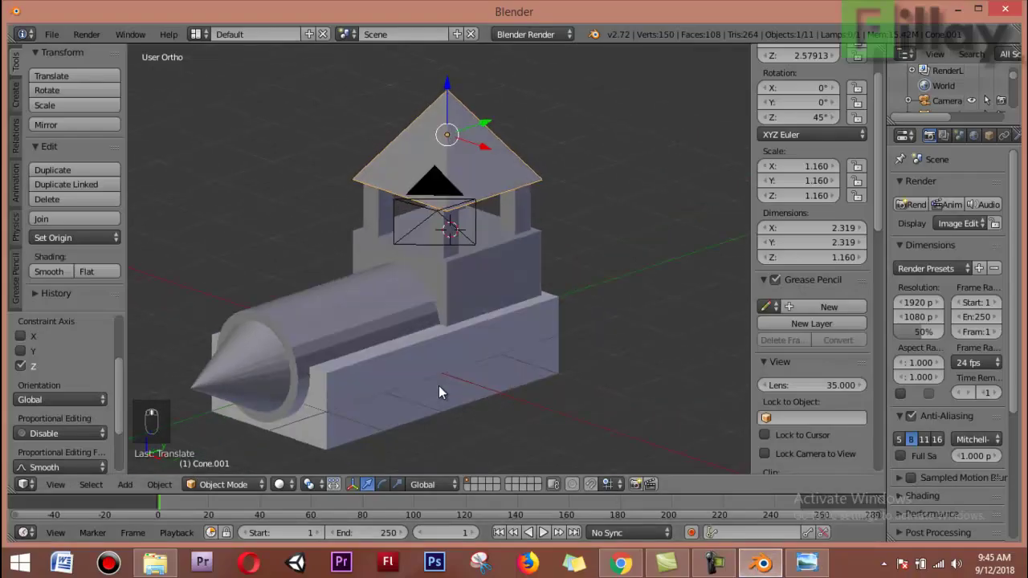
drag(430, 414, 370, 405)
click(370, 405)
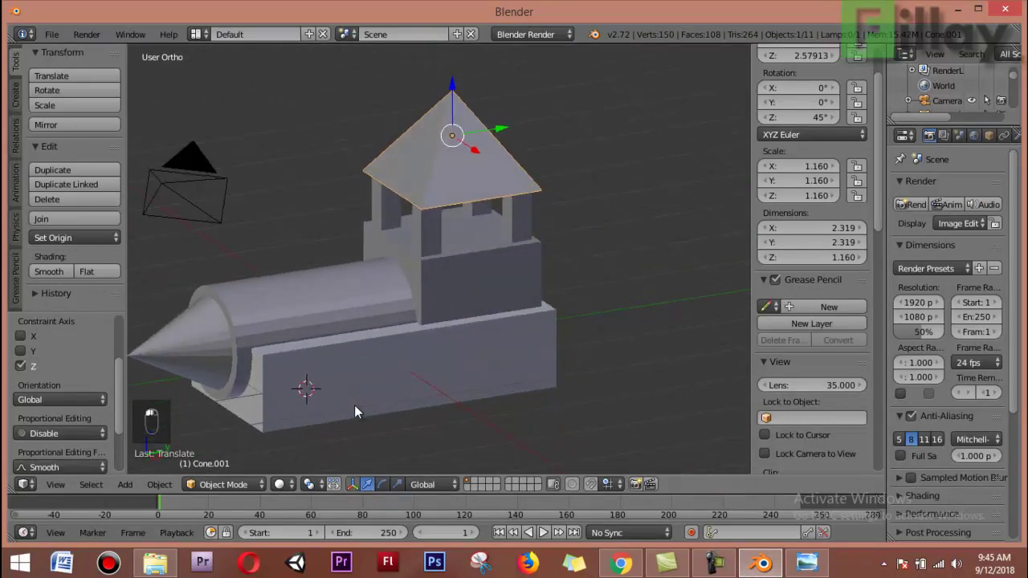
key(KP_3)
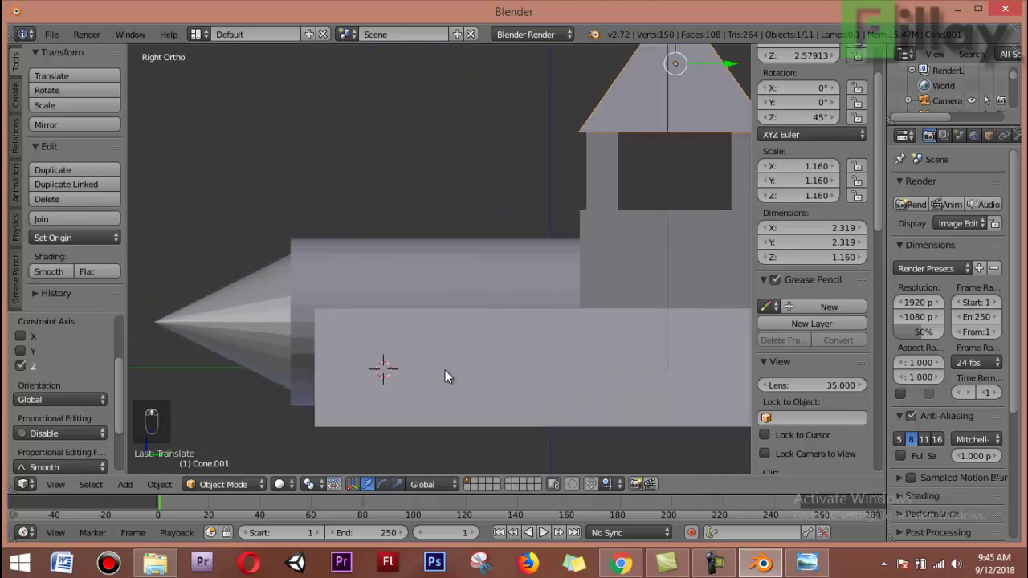
Add a torus aligned to the side view and raise its major radius to about 5.
key(shift+a)
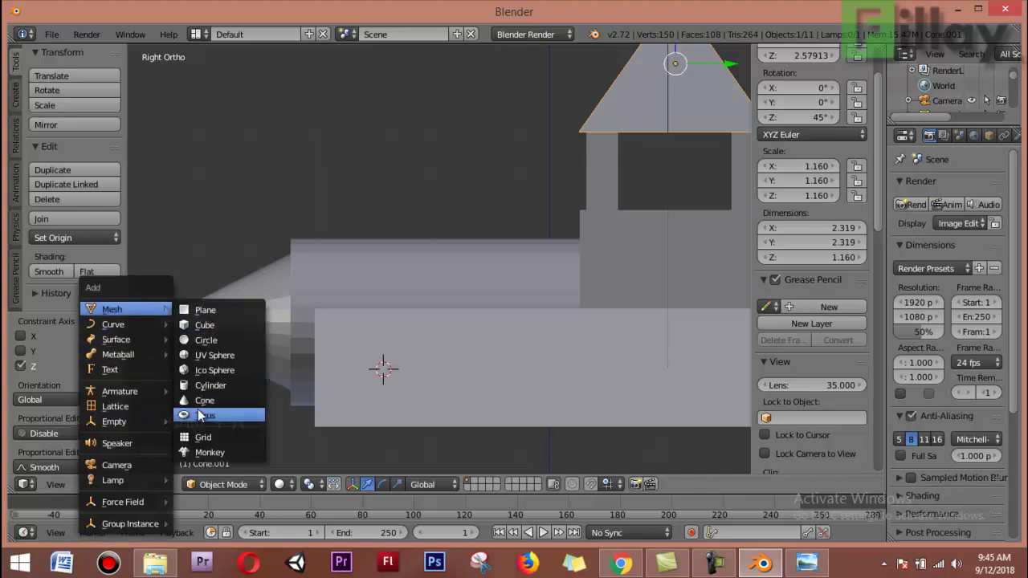
key(shift+a)
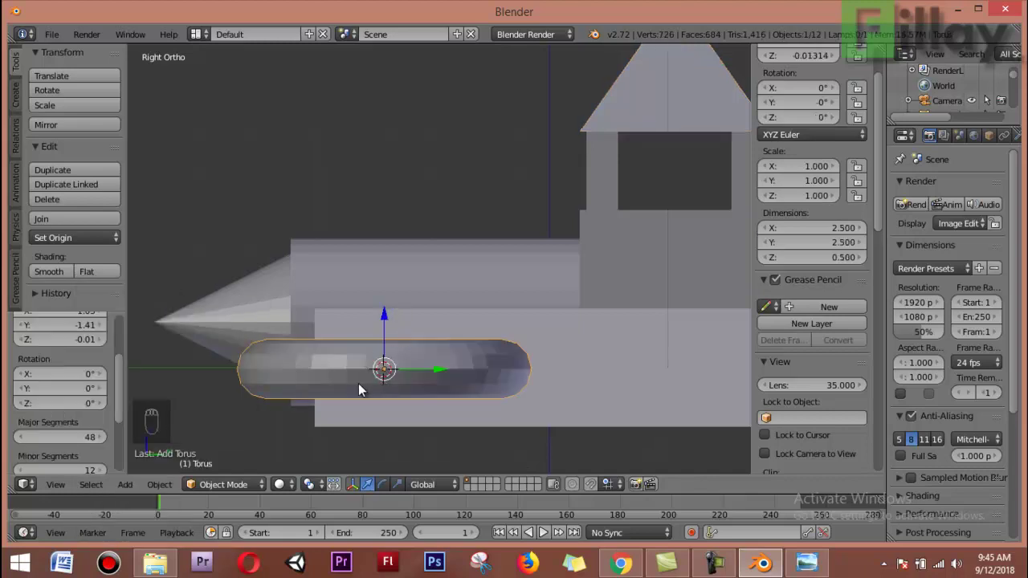
drag(104, 390, 80, 370)
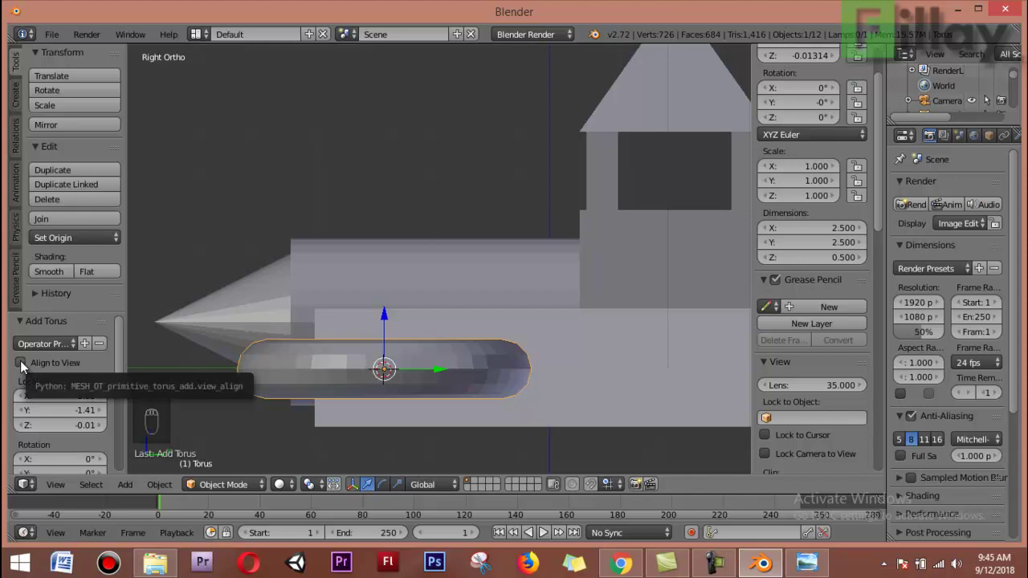
click(24, 366)
drag(78, 421, 94, 429)
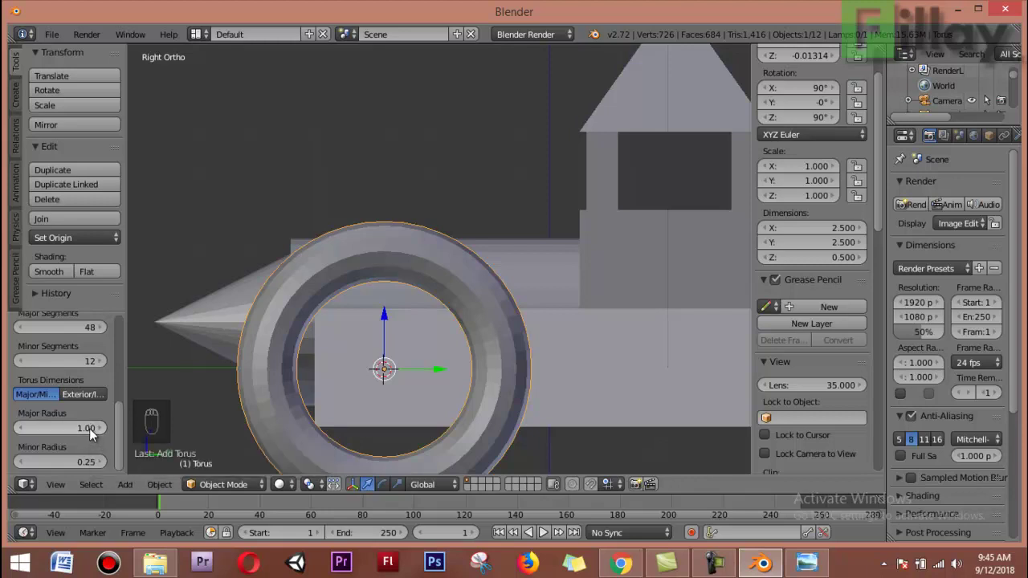
click(93, 432)
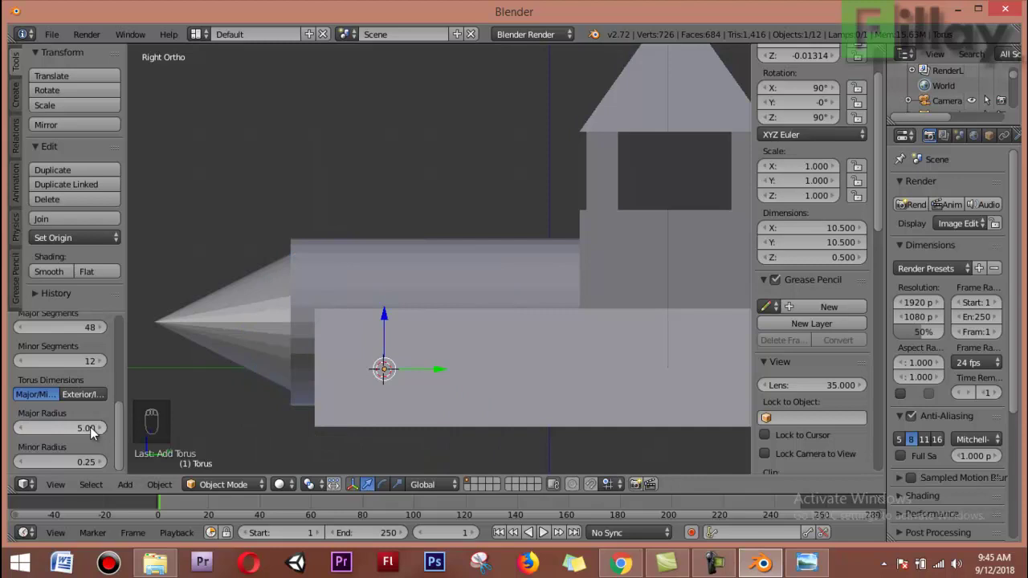
click(257, 411)
Cut the torus major radius to about 0.67 and re-align the ring to the side view.
drag(328, 416, 310, 424)
click(98, 431)
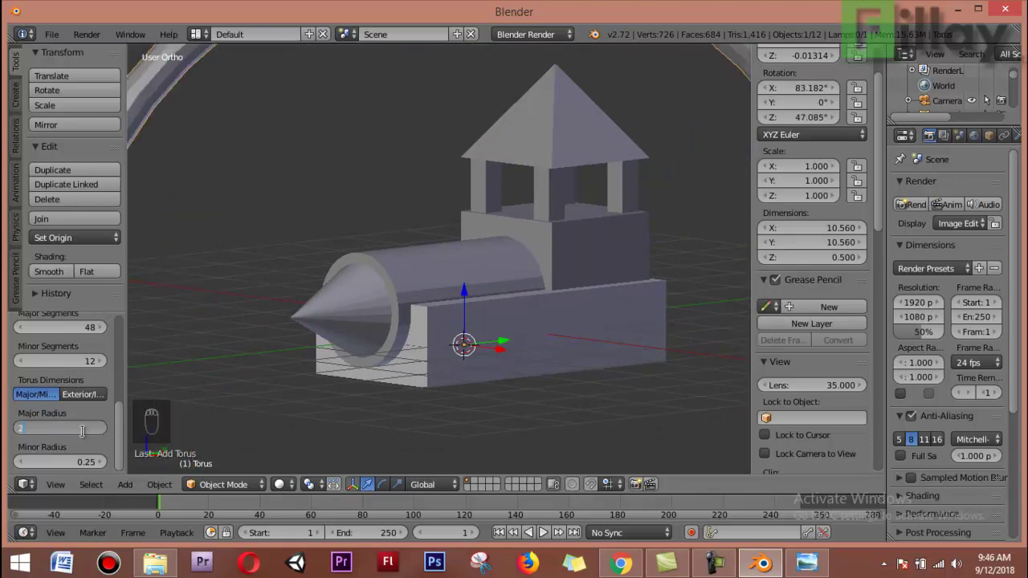
key(KP_1)
key(Return)
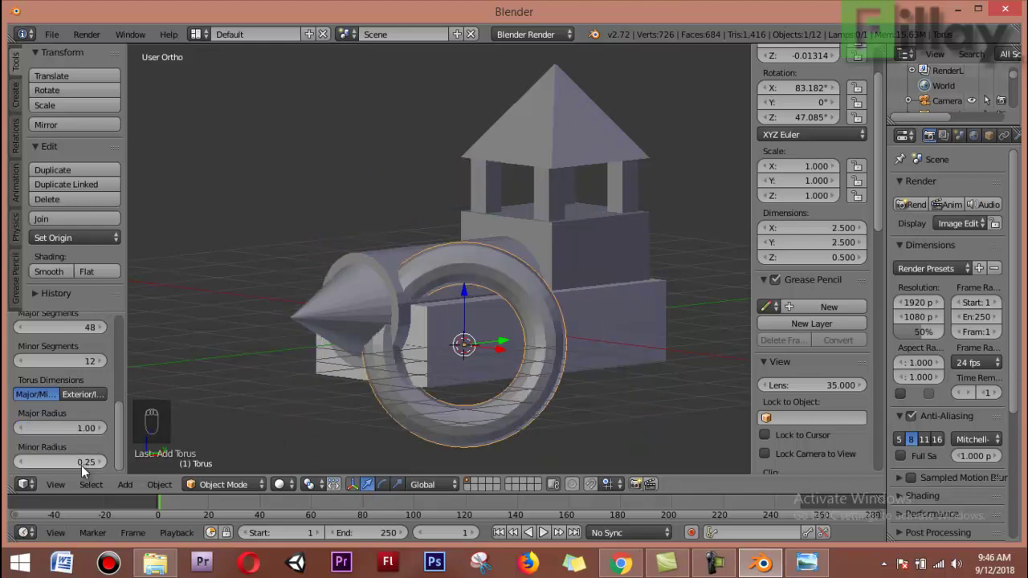
key(KP_3)
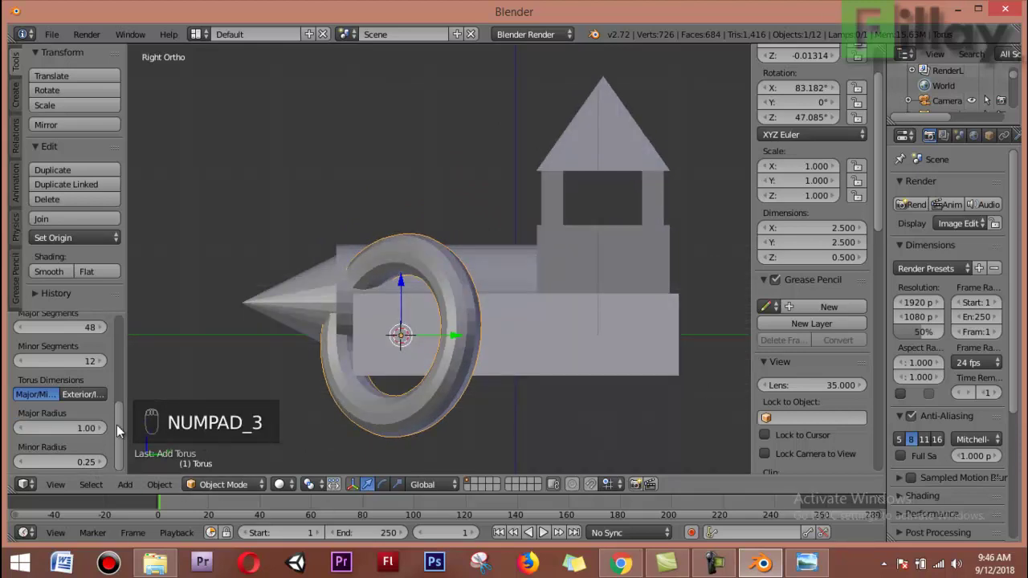
click(45, 380)
click(45, 363)
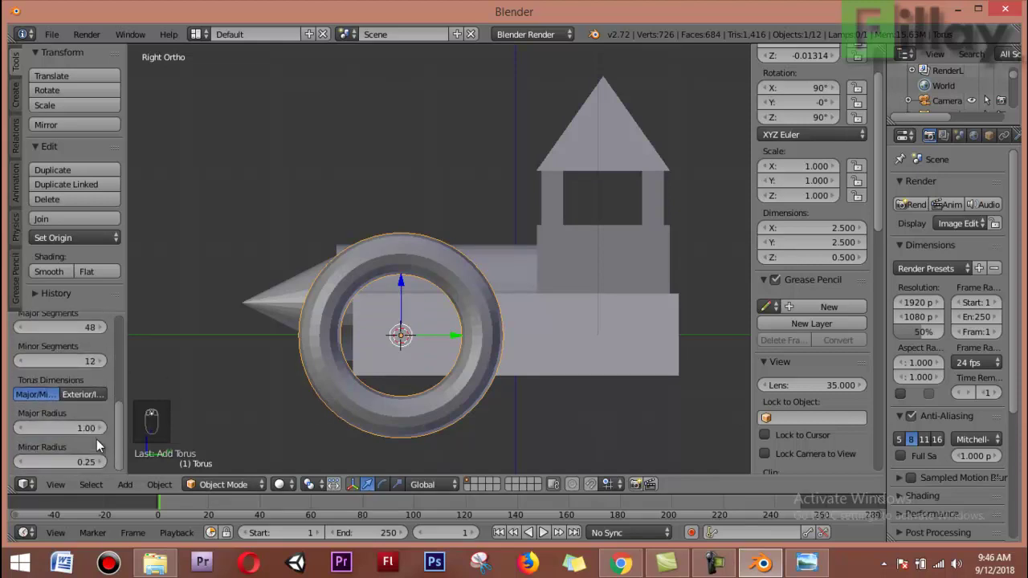
drag(98, 396, 21, 391)
click(21, 391)
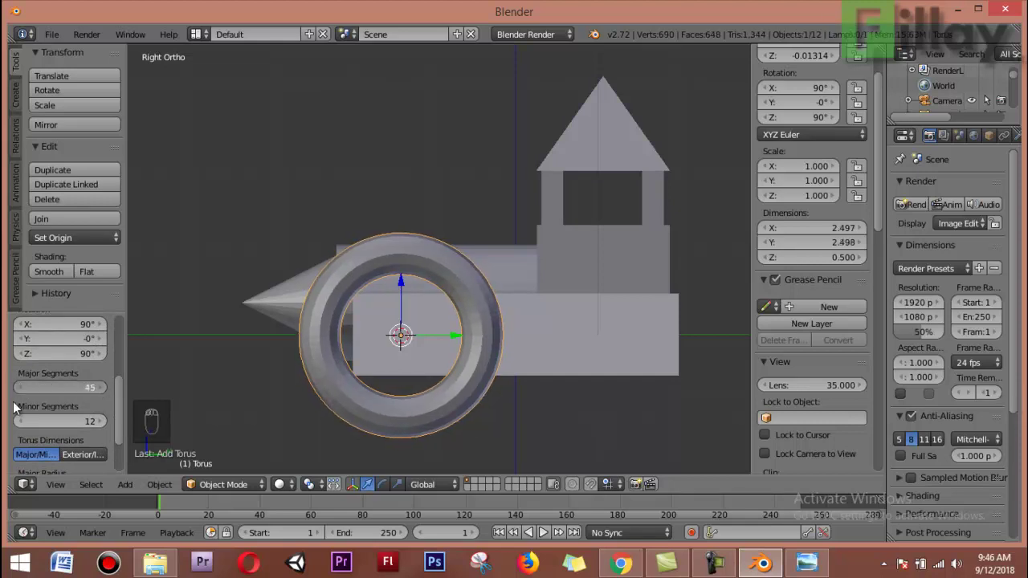
Raise major segments to 51, trim major radius to about 0.63 and minor radius to 0.22.
drag(71, 436, 105, 429)
click(105, 429)
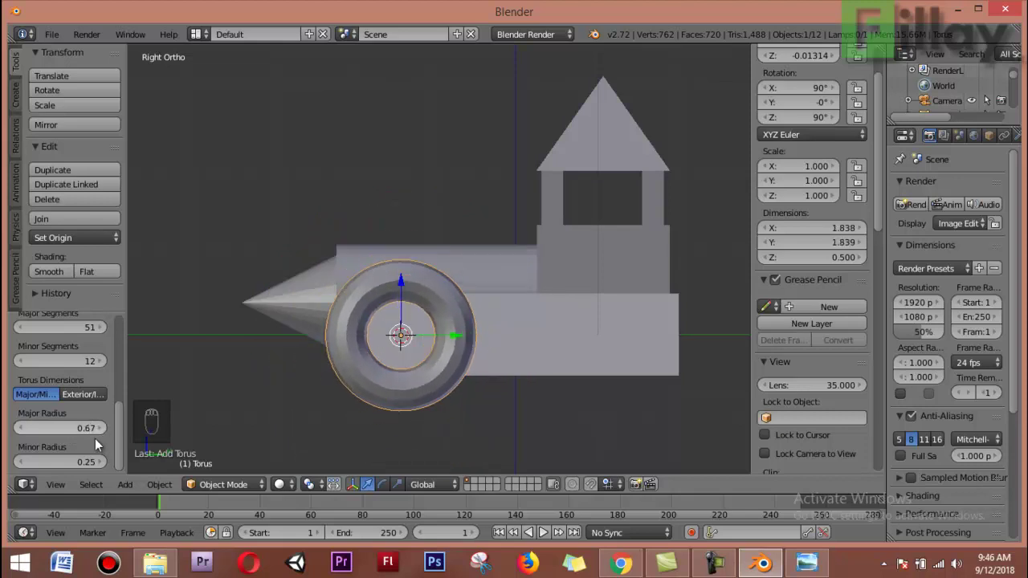
drag(333, 399, 301, 398)
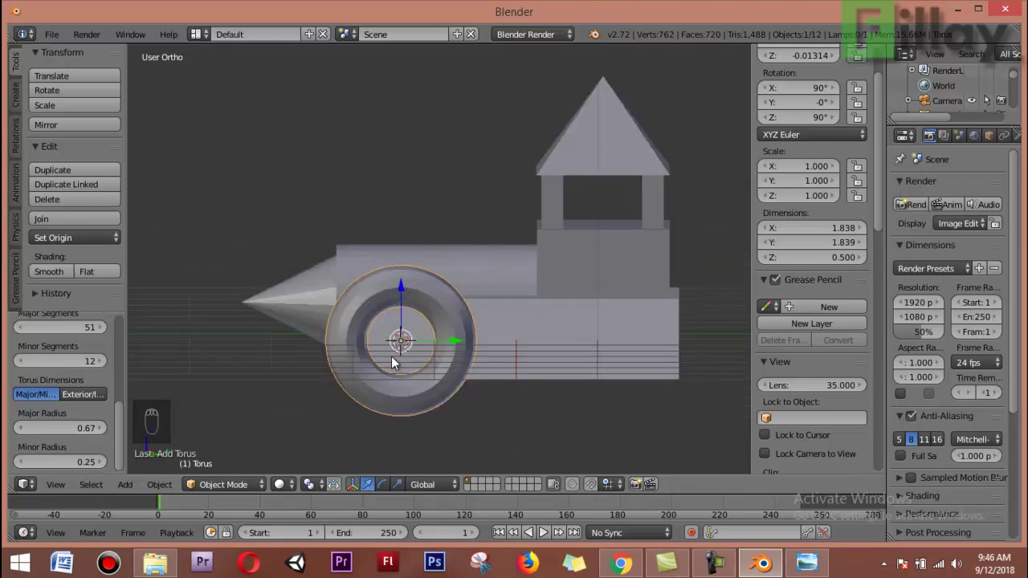
click(28, 431)
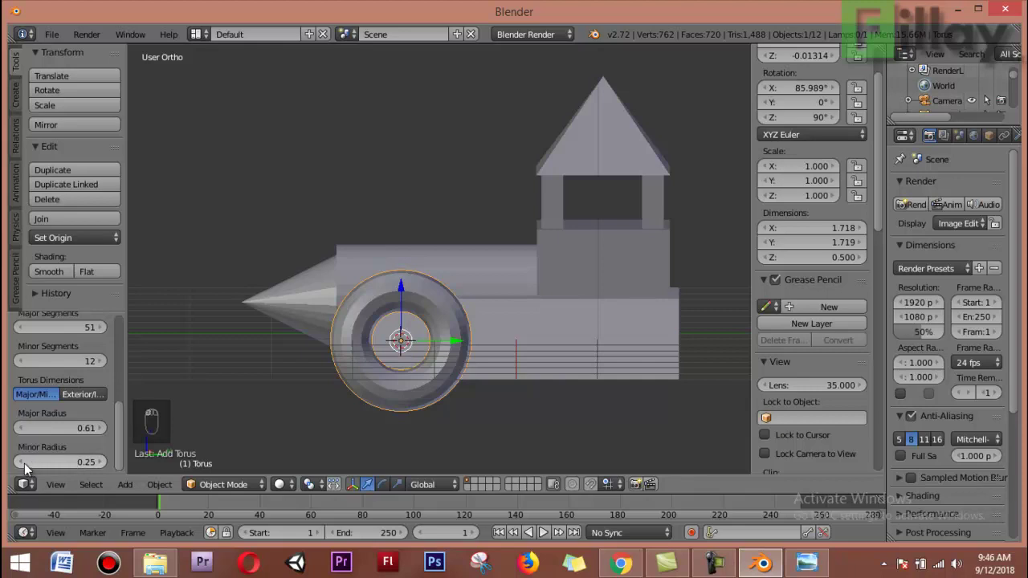
drag(25, 469, 93, 456)
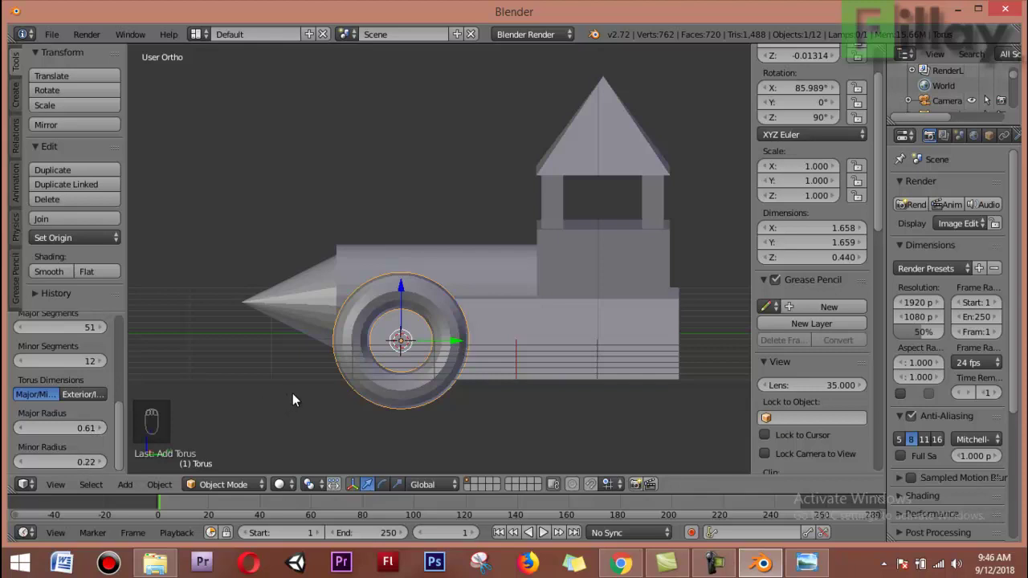
Add a cylinder at the wheel ring's centre in side wireframe view and shrink it to a ~0.46 hub.
middle_click(383, 406)
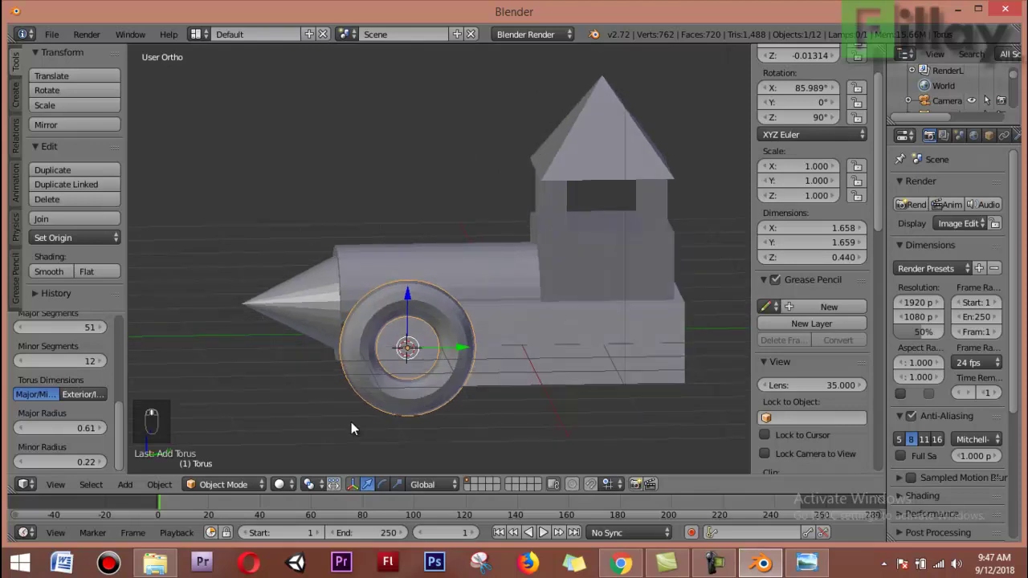
key(KP_3)
drag(48, 335, 391, 363)
drag(450, 387, 390, 375)
key(KP_3)
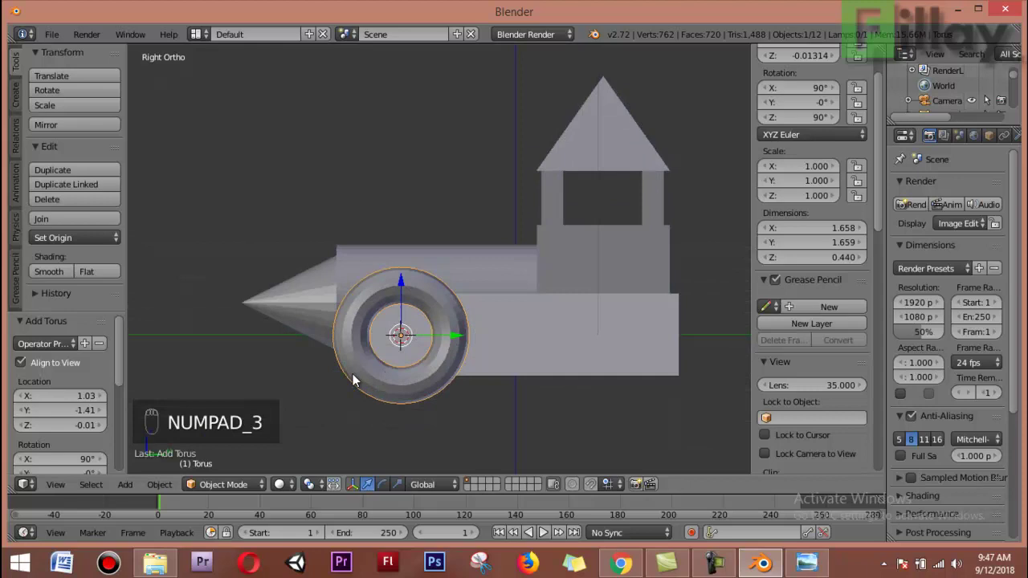
key(z)
drag(423, 386, 439, 347)
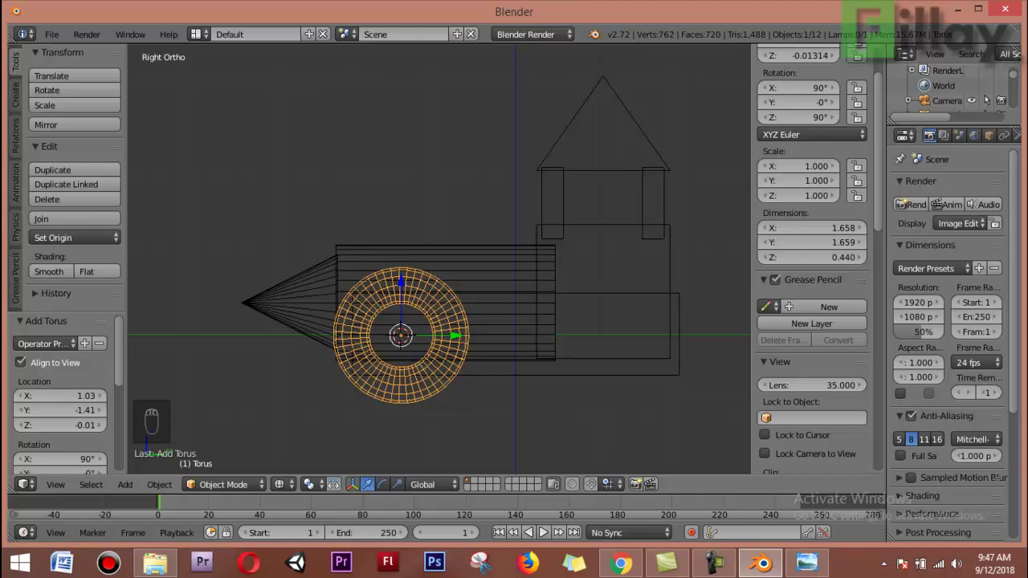
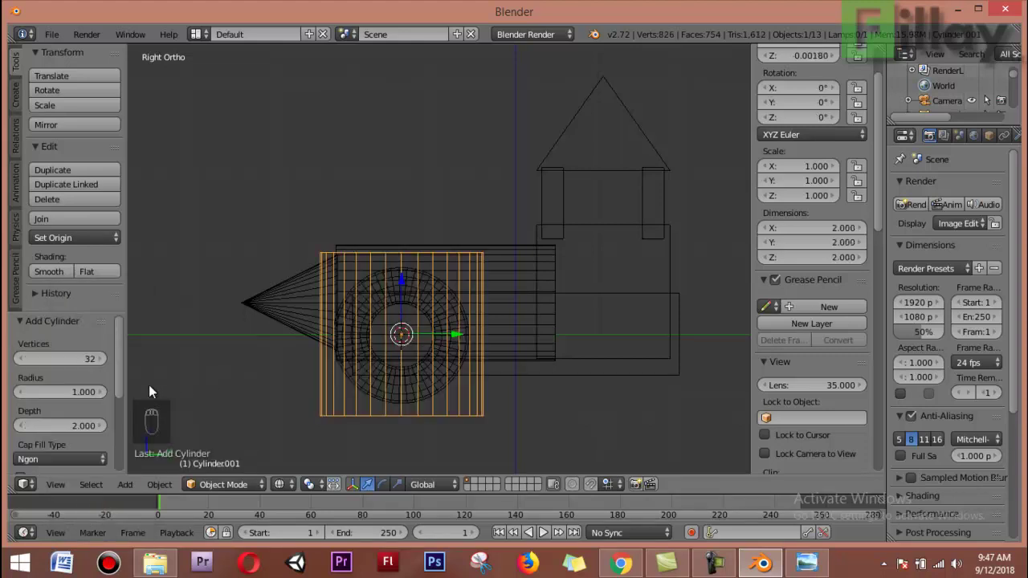
drag(126, 327, 108, 388)
click(109, 388)
key(s)
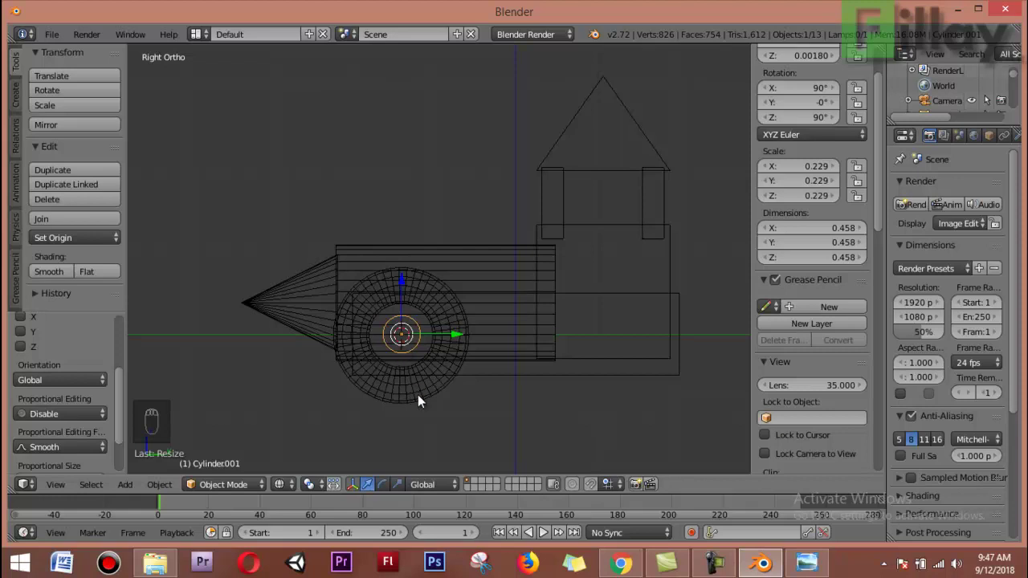
Align the hub cylinder with the box base along the X axis only.
right_click(423, 402)
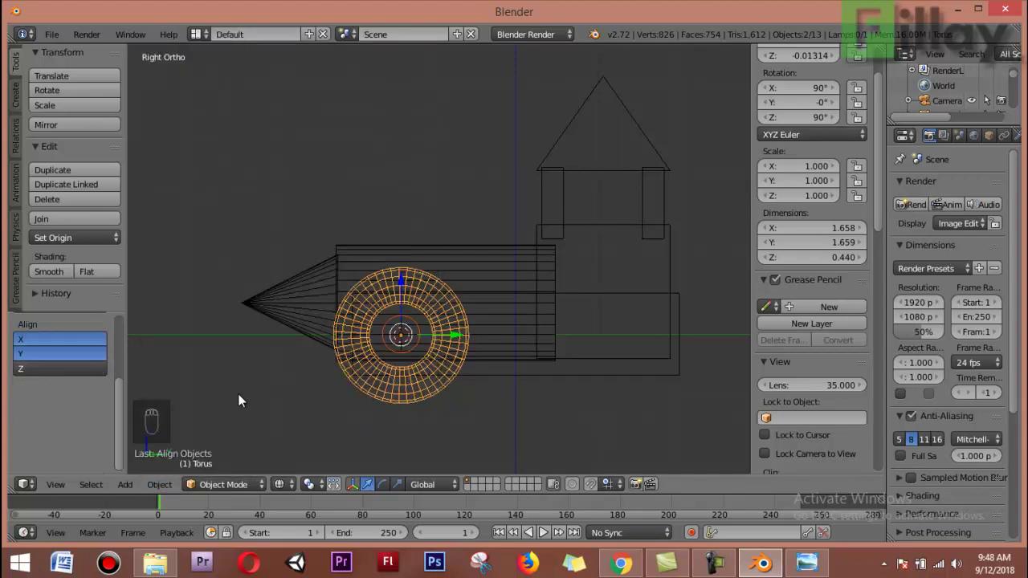
click(35, 375)
middle_click(33, 341)
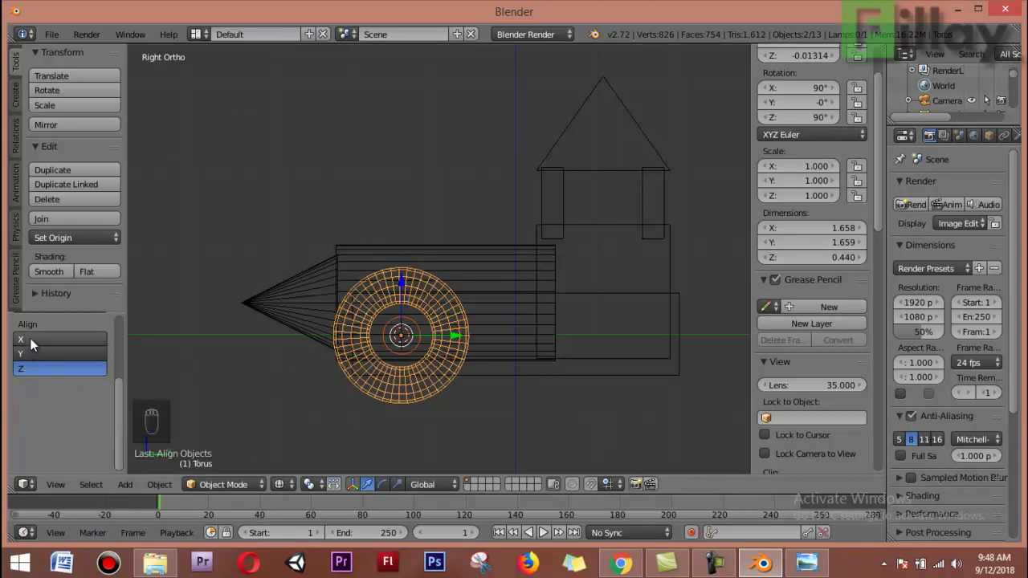
click(37, 357)
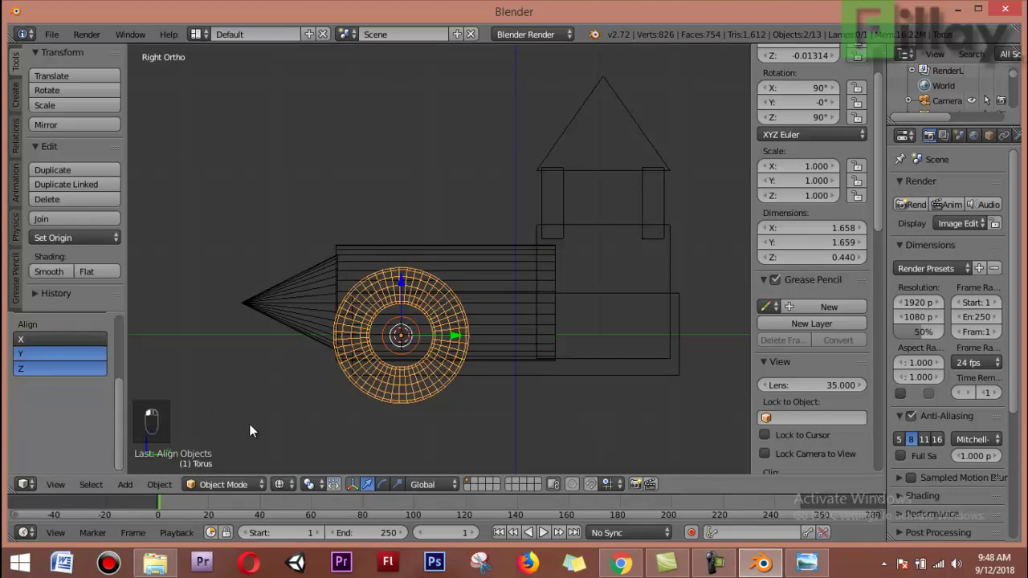
From the front wireframe view stretch the hub into an axle about 2.4 units long.
drag(323, 445, 452, 431)
key(z)
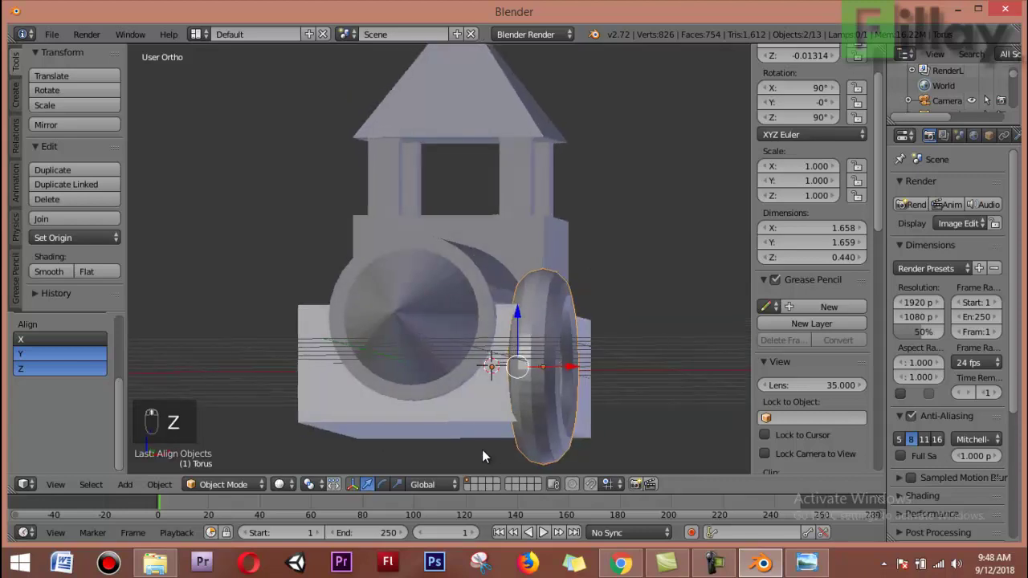
key(KP_1)
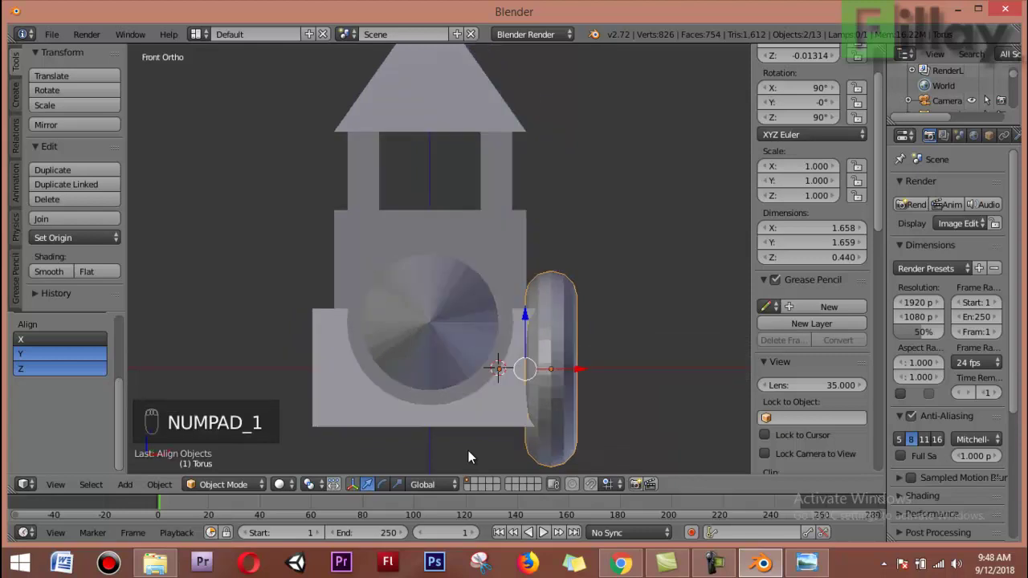
key(z)
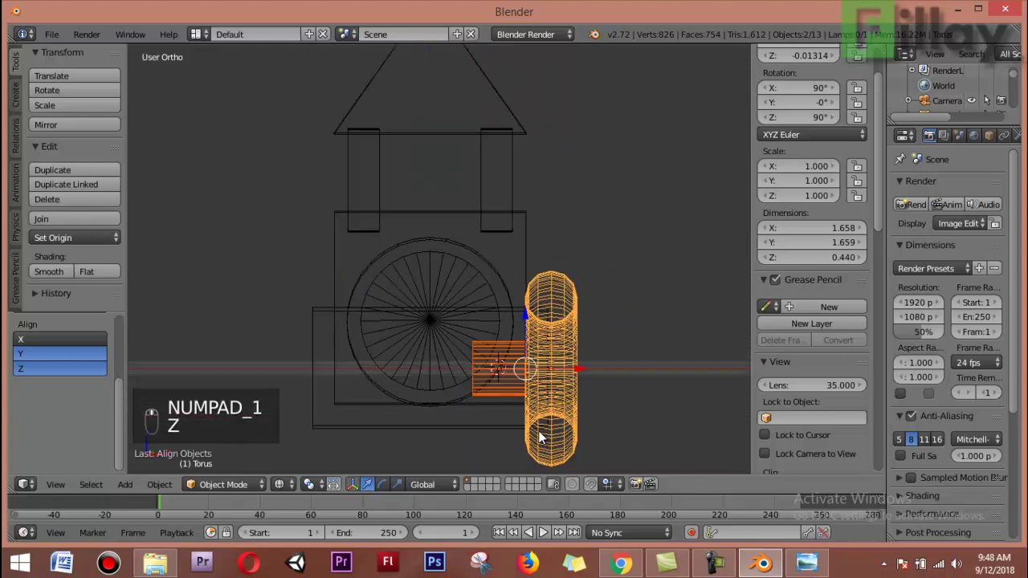
key(KP_1)
drag(506, 390, 528, 380)
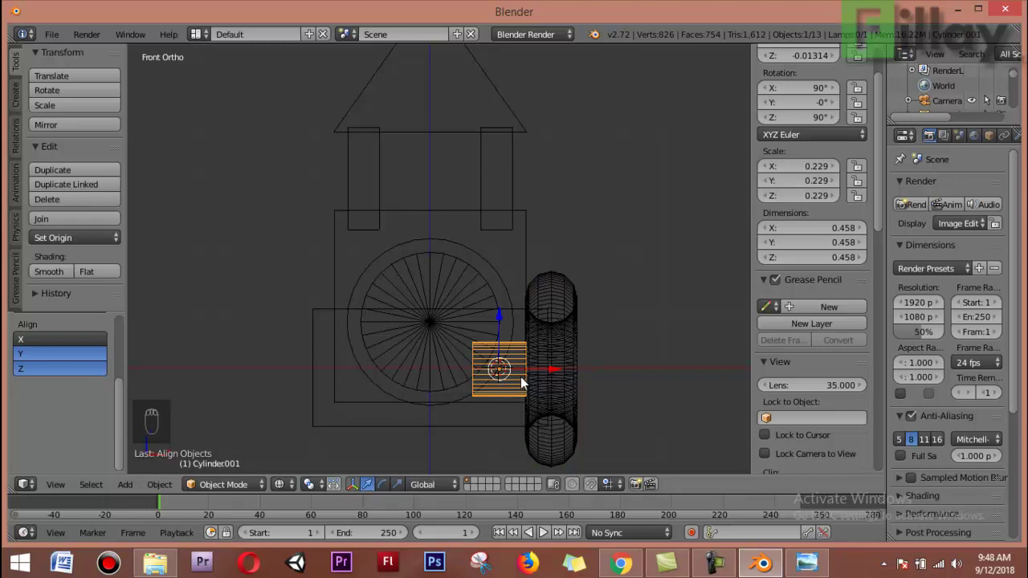
key(s)
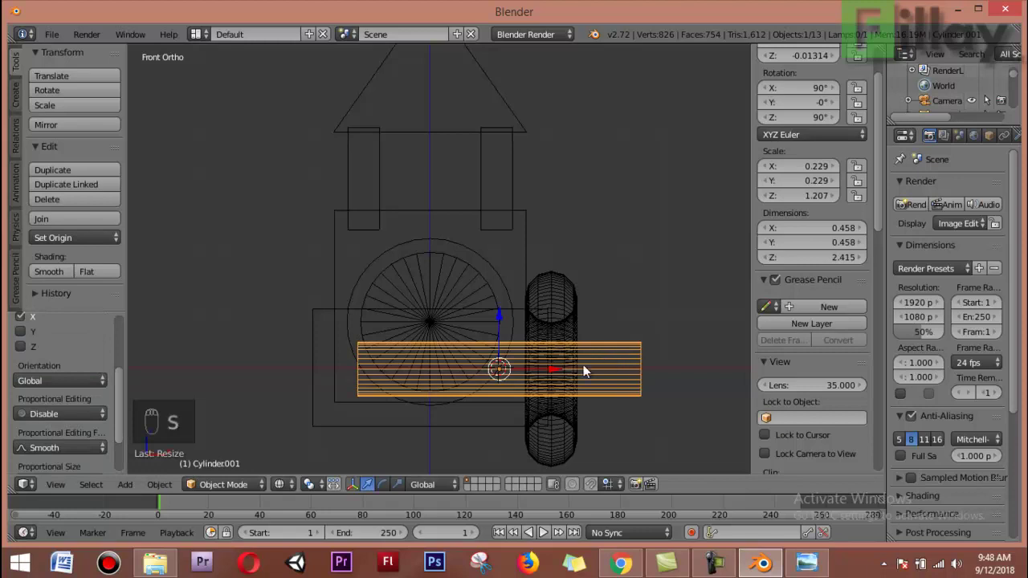
click(555, 371)
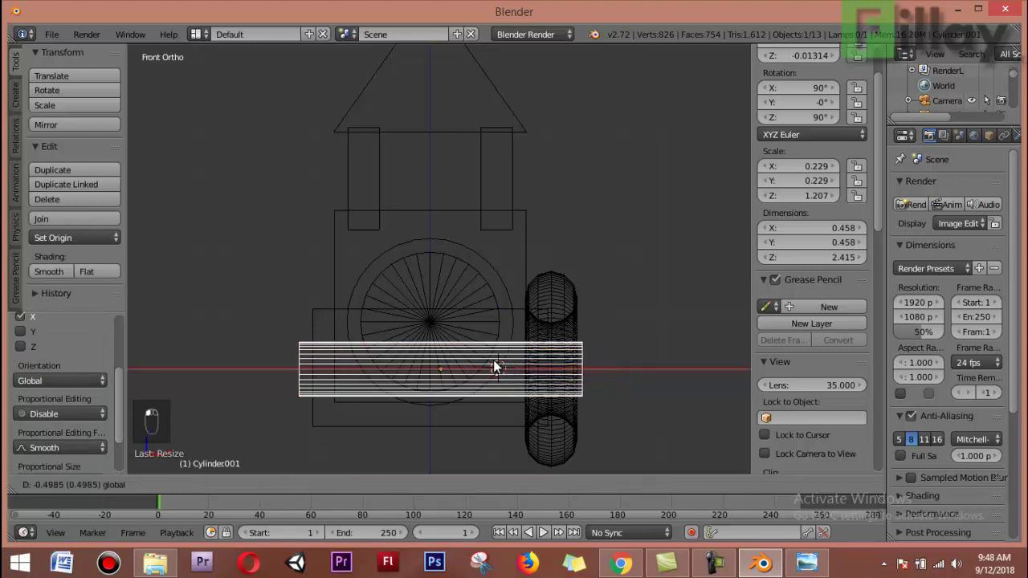
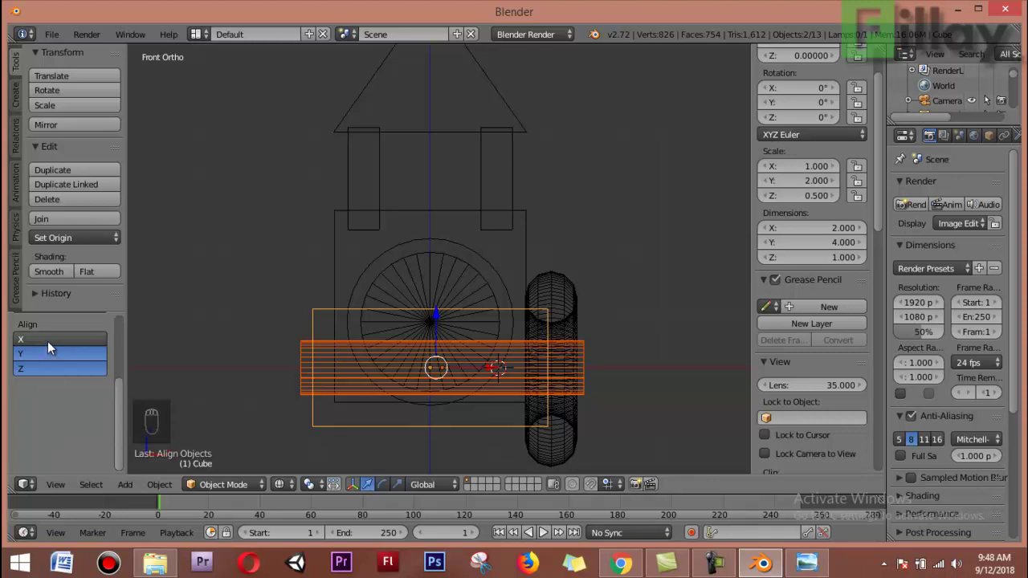
Scale the base and axle to about 1.15 along X to widen them side to side.
click(53, 345)
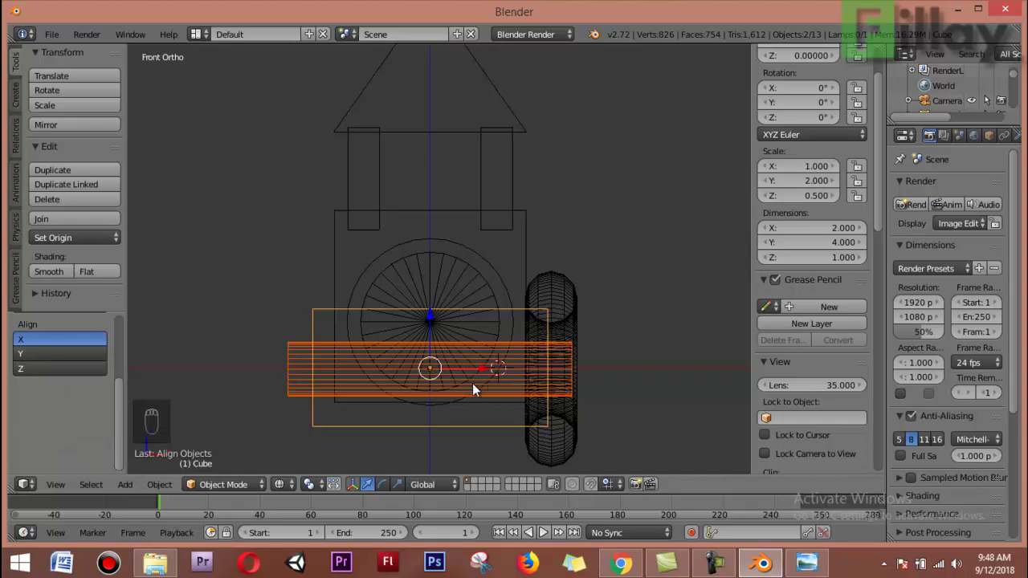
key(s)
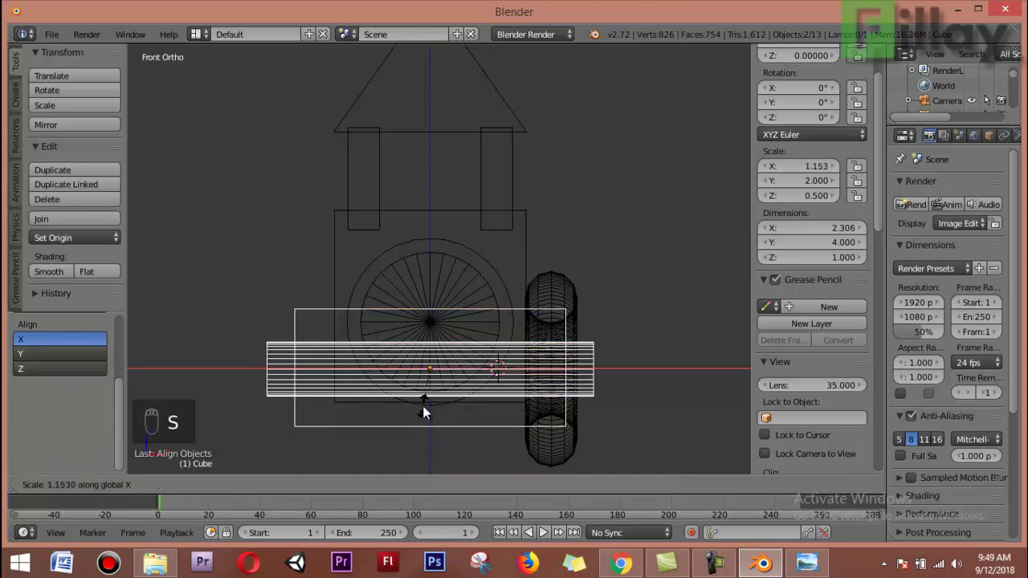
drag(572, 459, 603, 373)
click(603, 374)
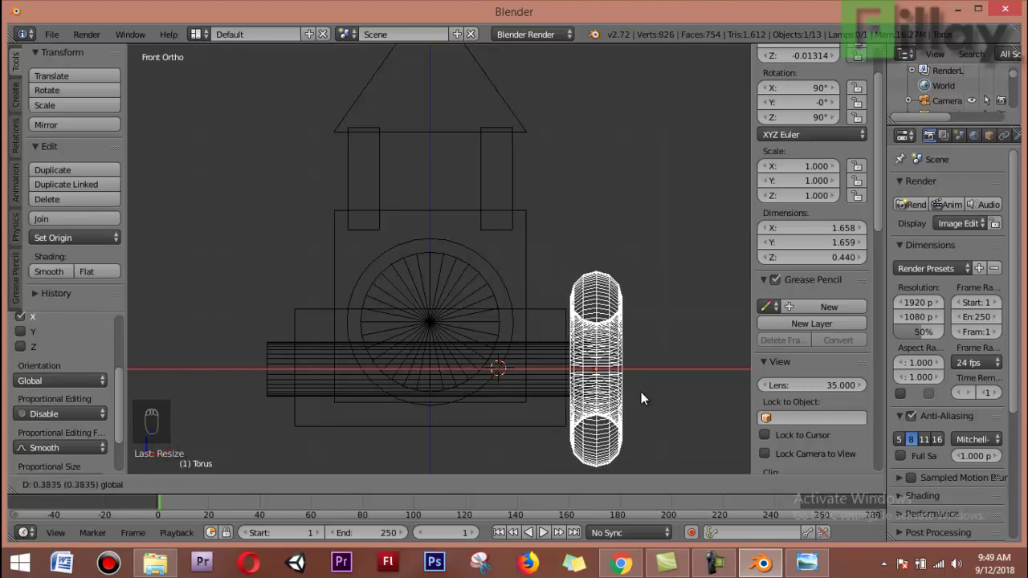
Lengthen the front axle from the head-on view so it reaches the wheel.
middle_click(582, 407)
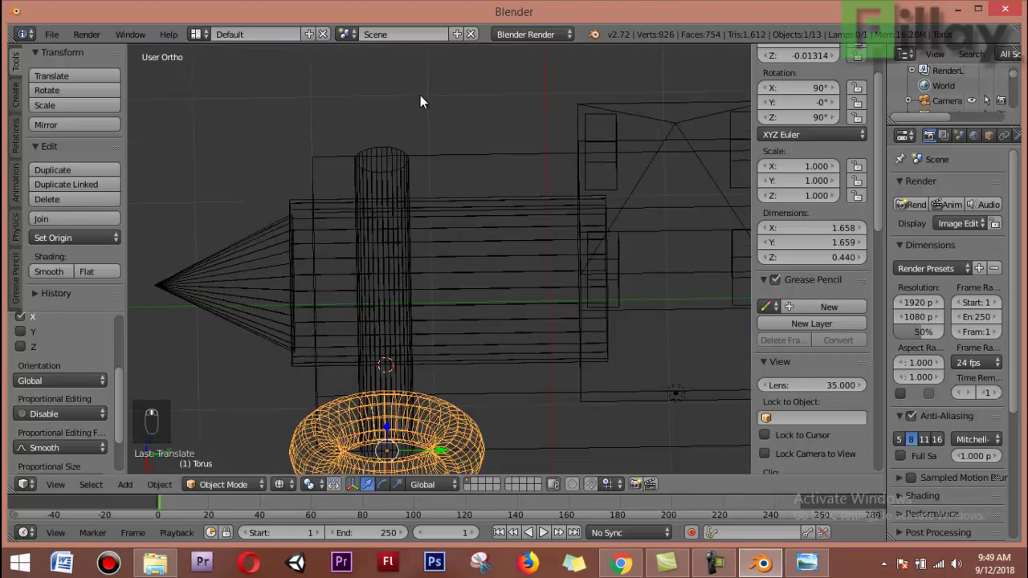
key(z)
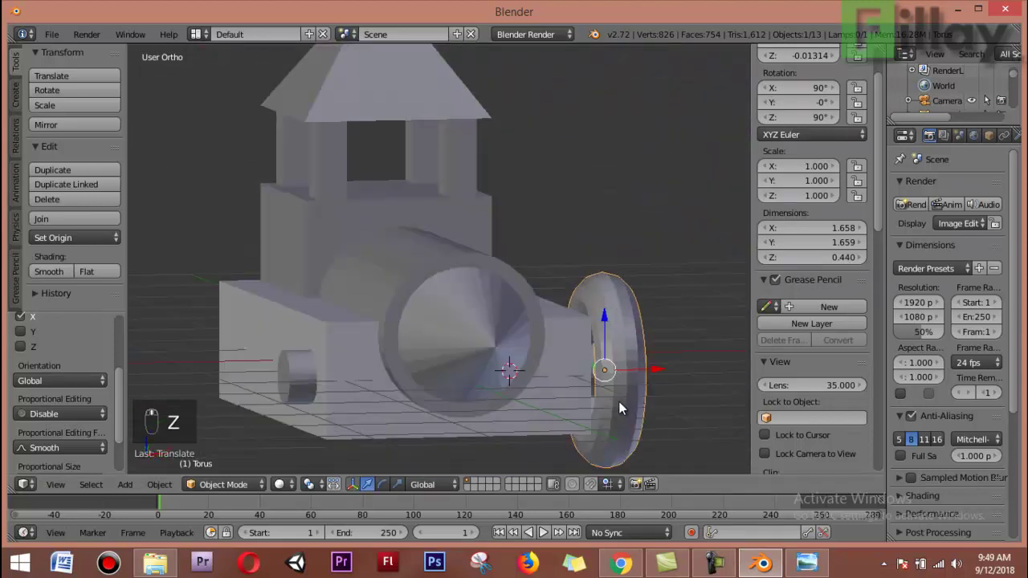
middle_click(568, 403)
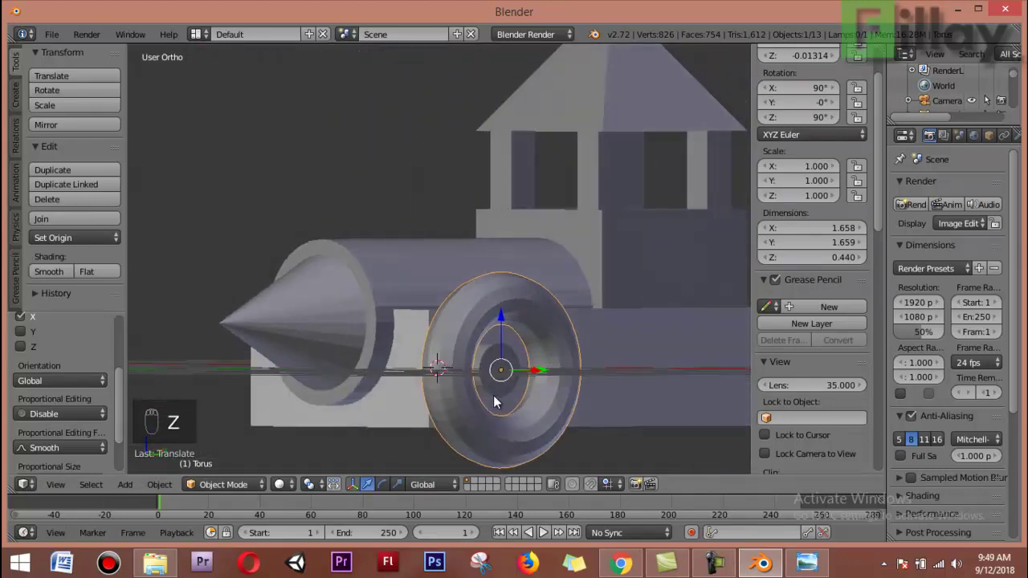
key(KP_1)
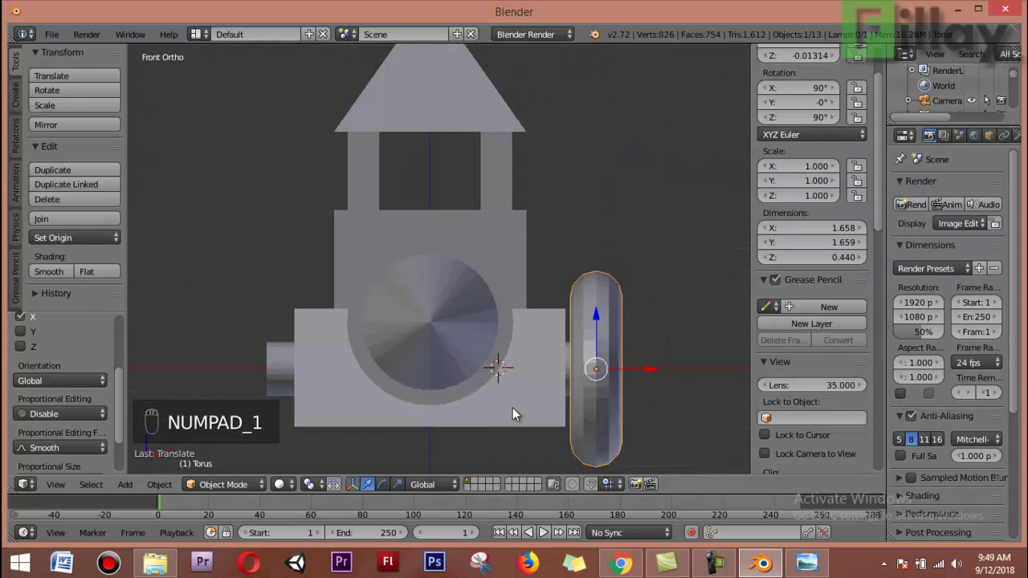
key(z)
right_click(288, 377)
key(s)
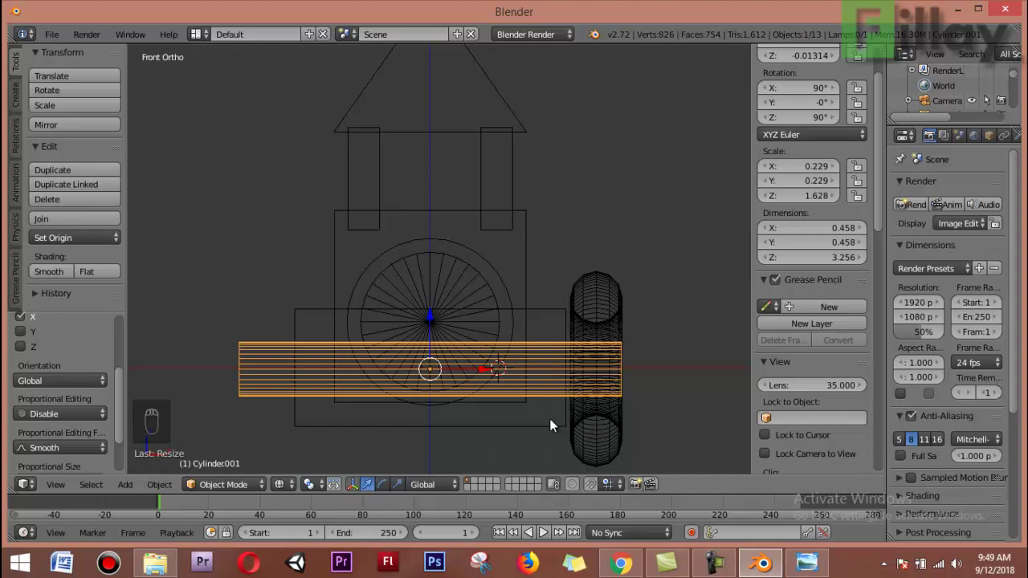
drag(550, 436, 433, 408)
drag(433, 408, 429, 374)
Duplicate the torus wheel to the opposite end of the axle and inspect both front wheels.
key(KP_3)
key(shift+d)
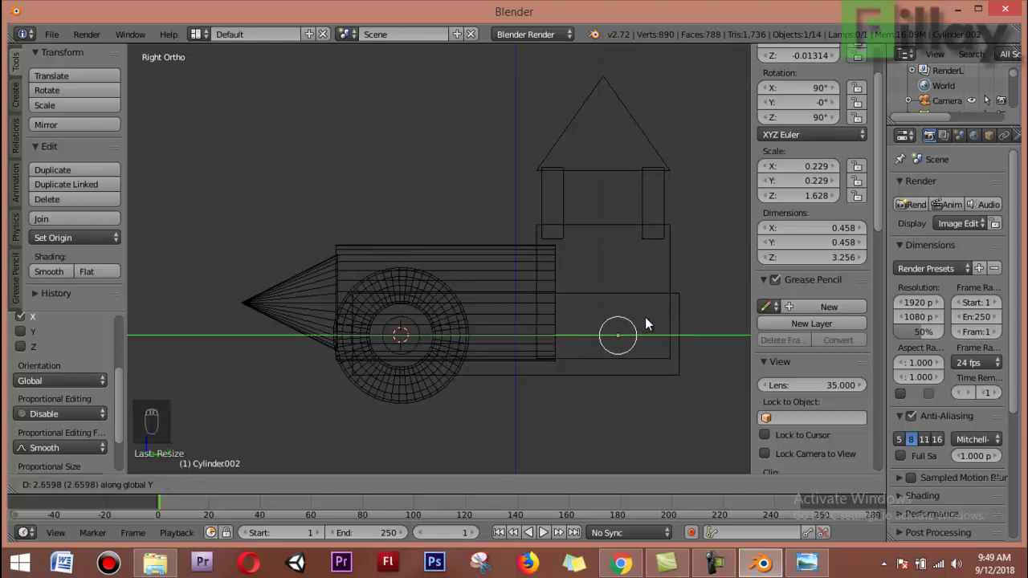
right_click(394, 390)
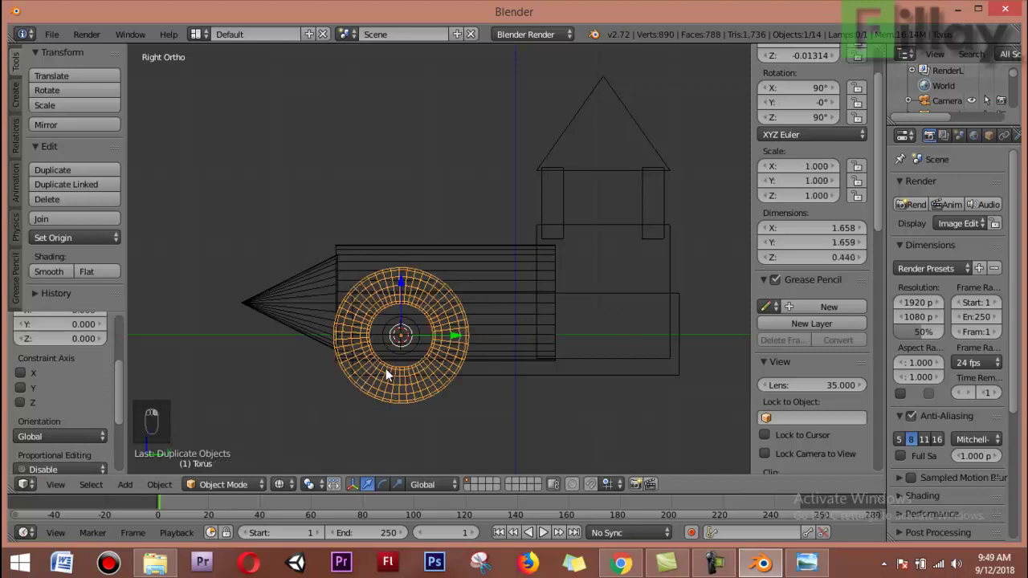
key(KP_1)
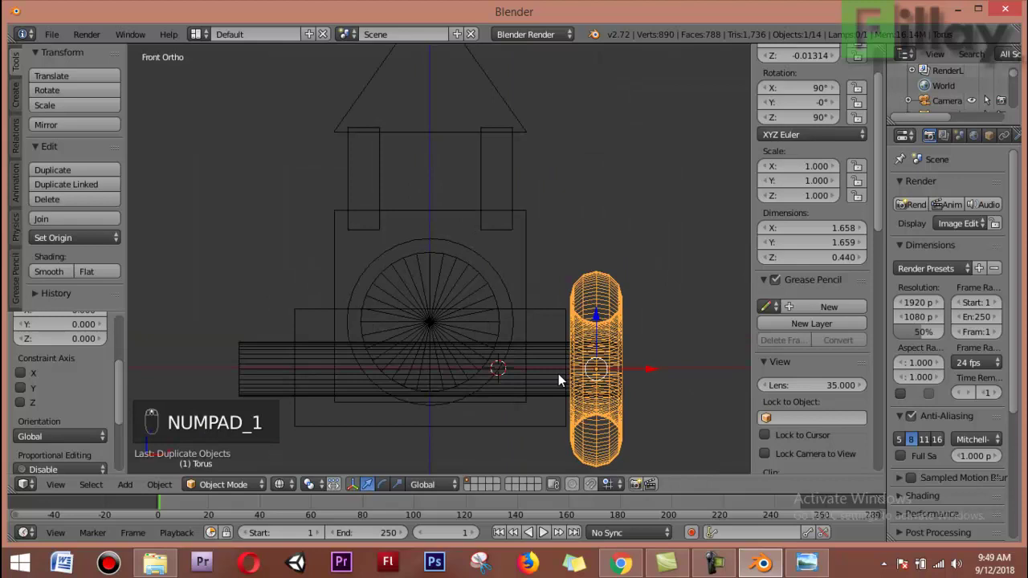
key(shift+d)
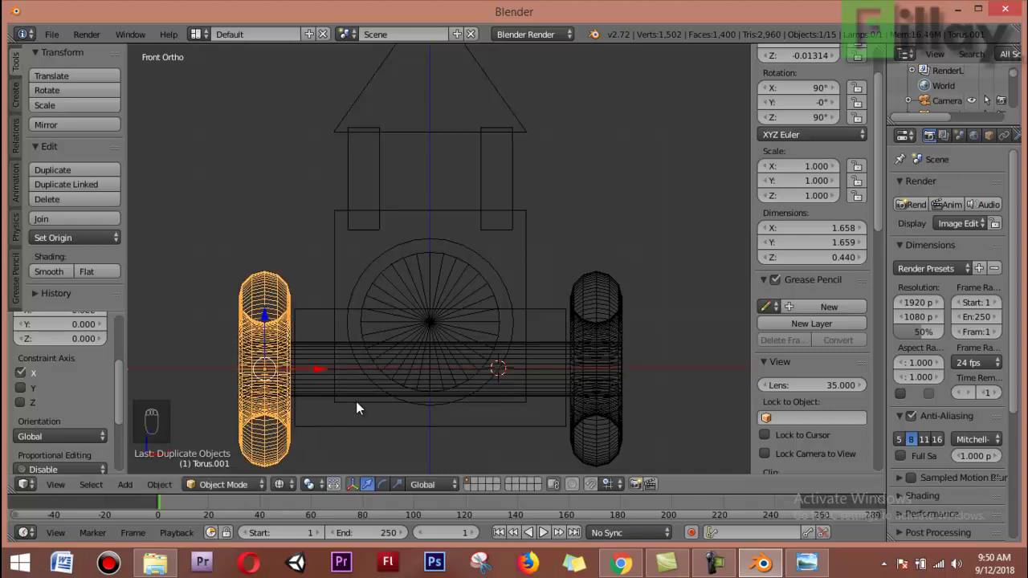
key(KP_3)
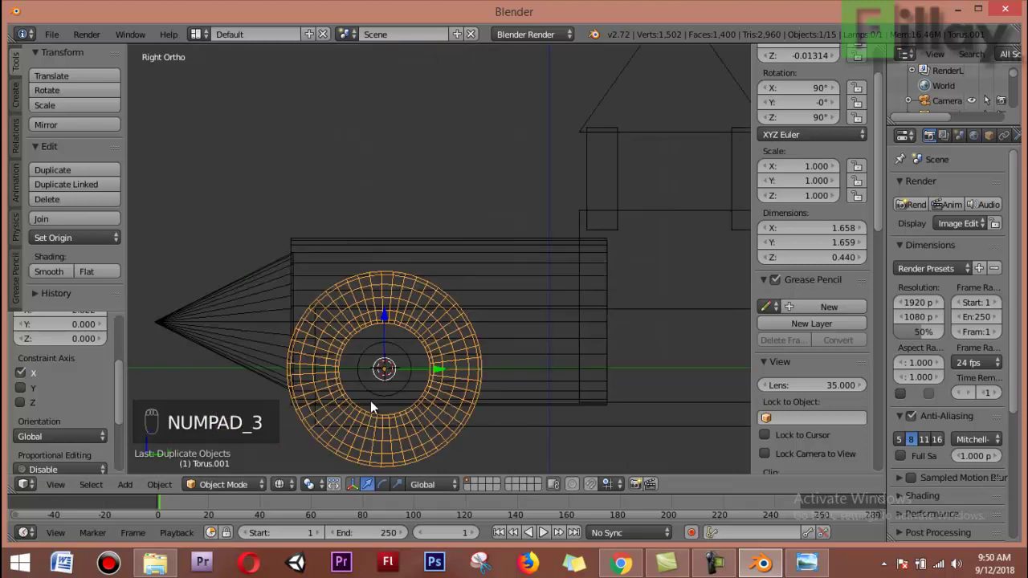
key(z)
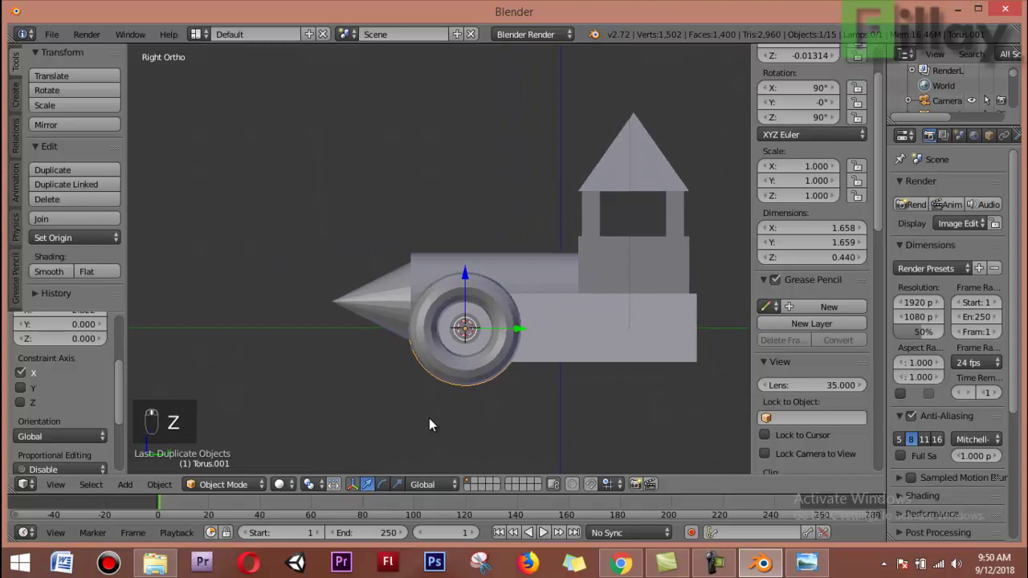
middle_click(512, 424)
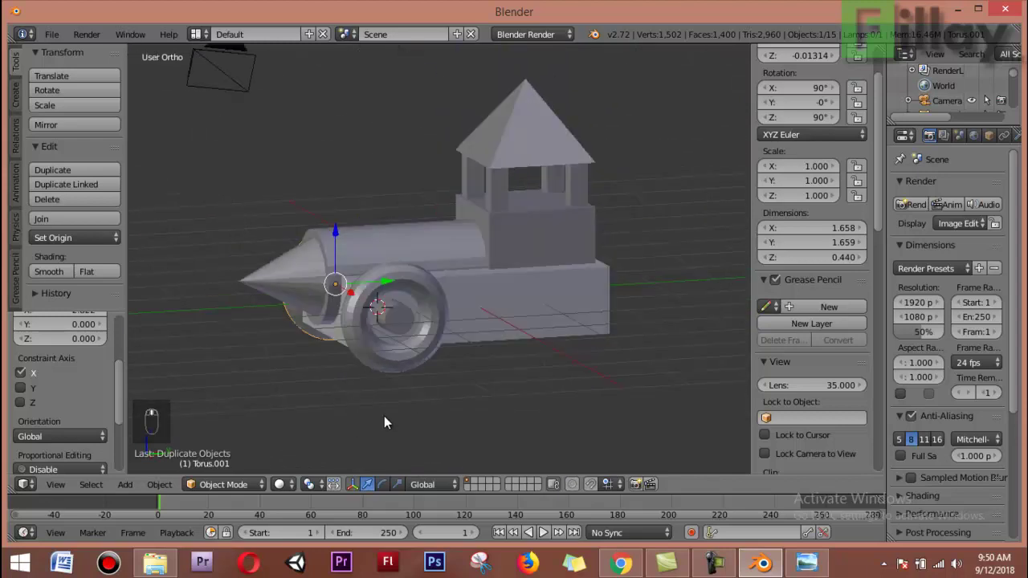
middle_click(435, 414)
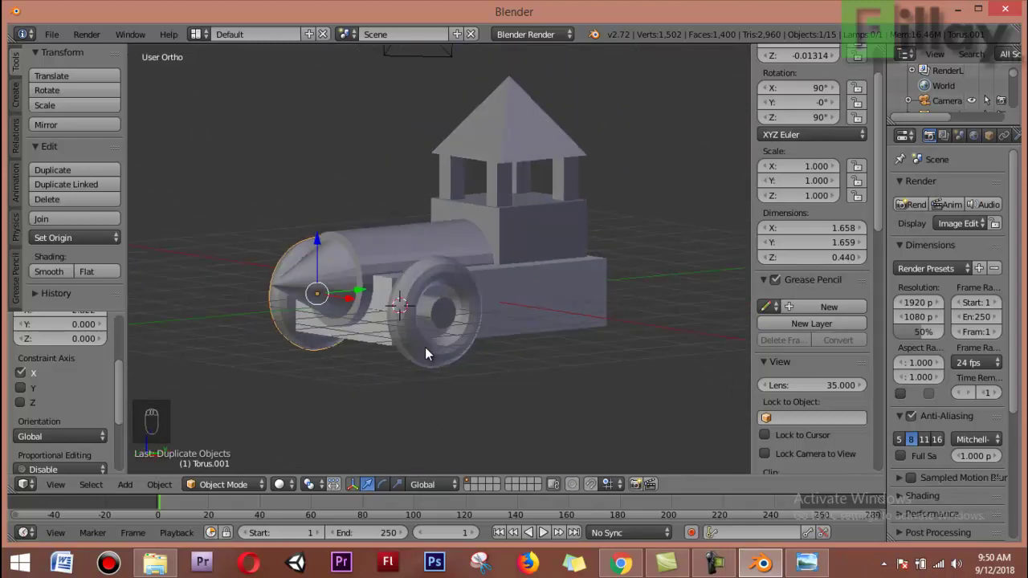
drag(430, 356, 387, 400)
middle_click(388, 400)
middle_click(380, 394)
Duplicate the front wheels and axle and slide the copy along Y to the rear under the cab.
key(KP_3)
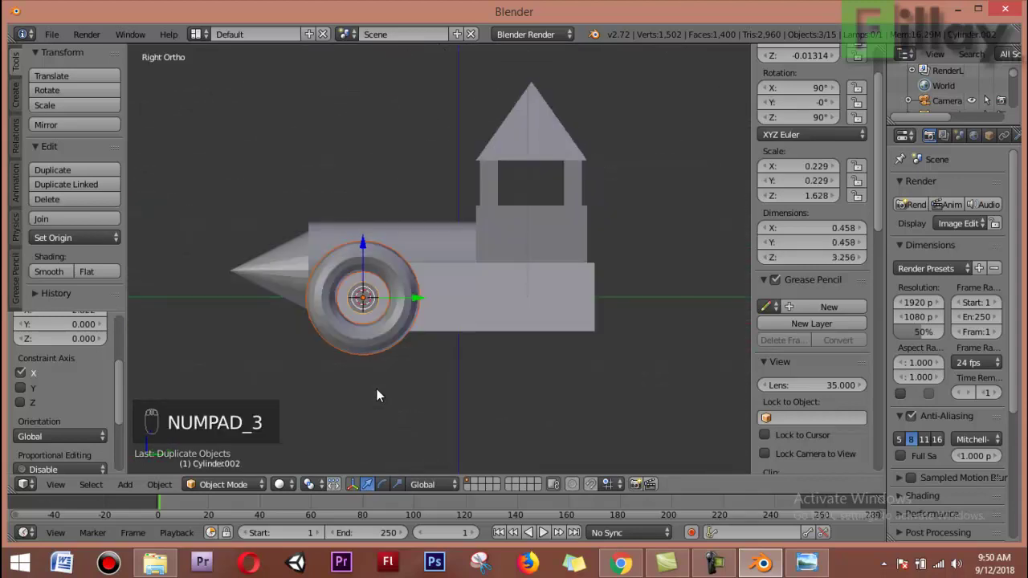
key(shift+d)
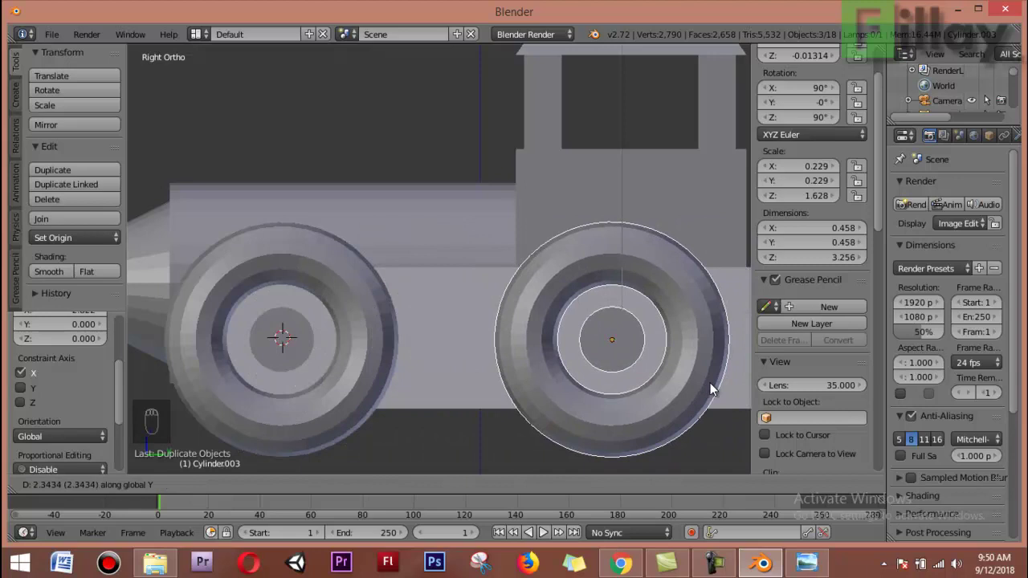
middle_click(714, 387)
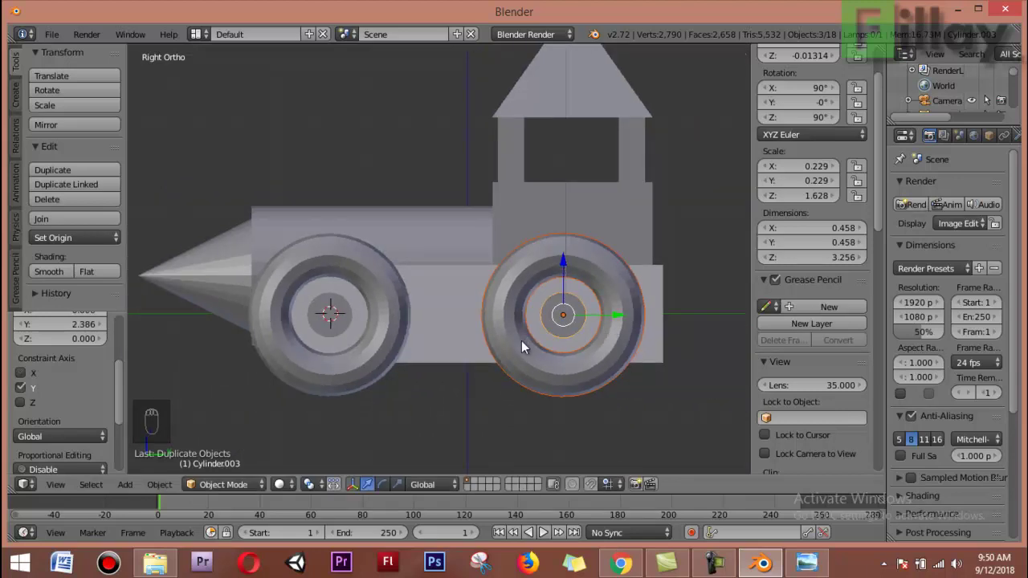
drag(633, 396, 477, 390)
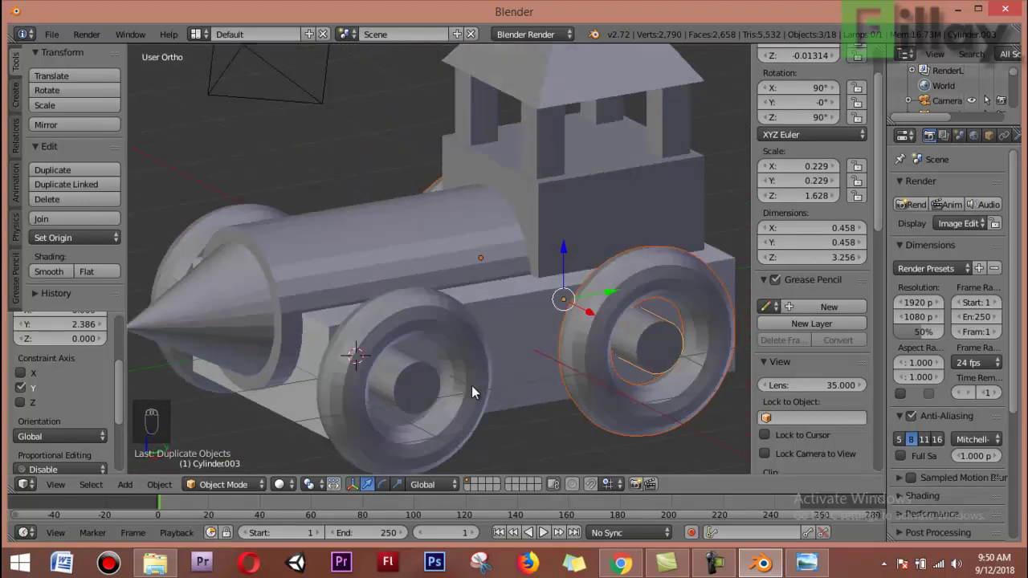
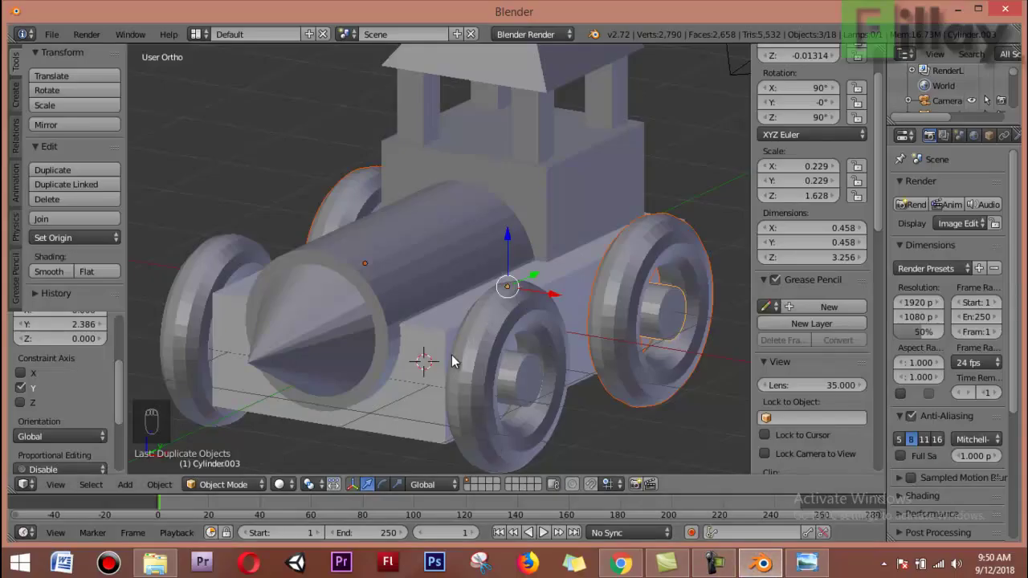
Select the boiler cylinder and give it smooth shading, then view it from the side.
drag(315, 420, 392, 264)
right_click(392, 264)
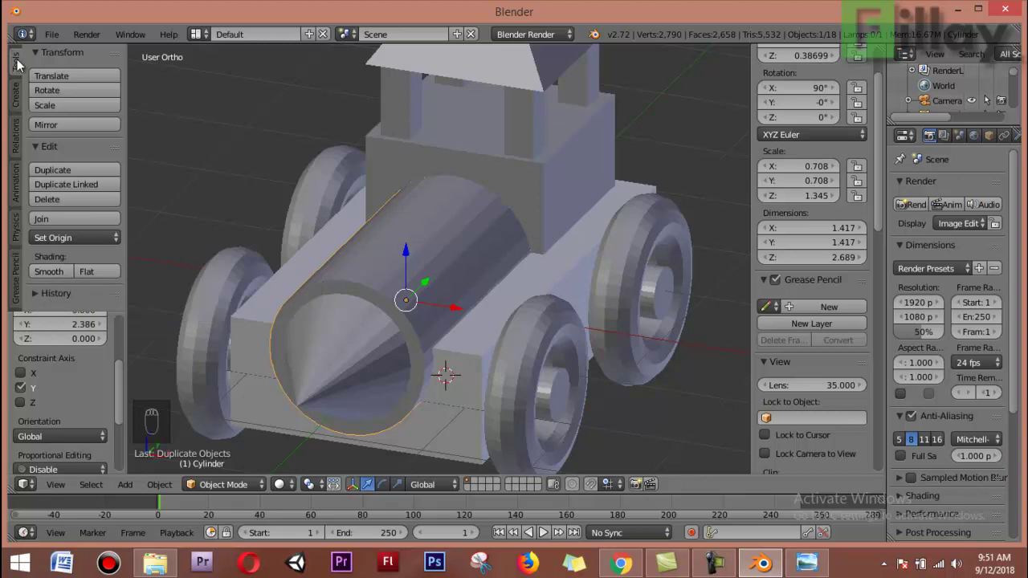
click(55, 275)
middle_click(428, 325)
drag(491, 291, 295, 371)
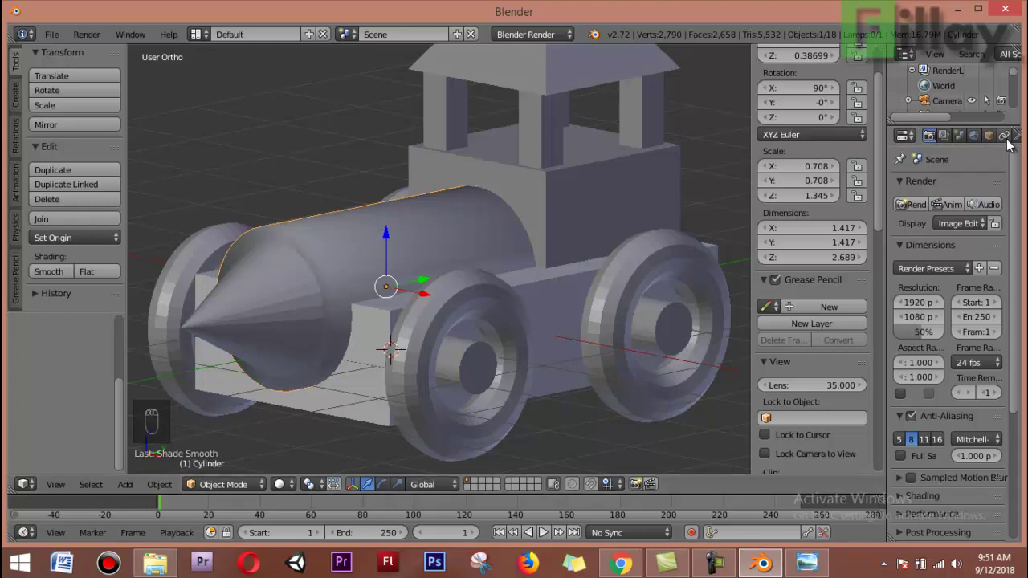
Select the front axle cylinder and give it an Edge Split modifier with a 30° split angle.
click(1022, 144)
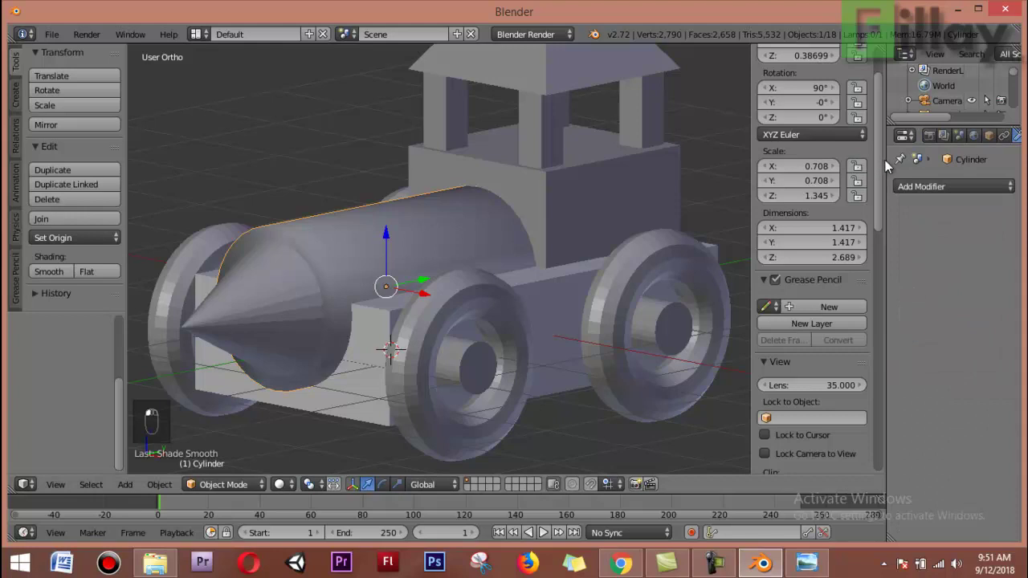
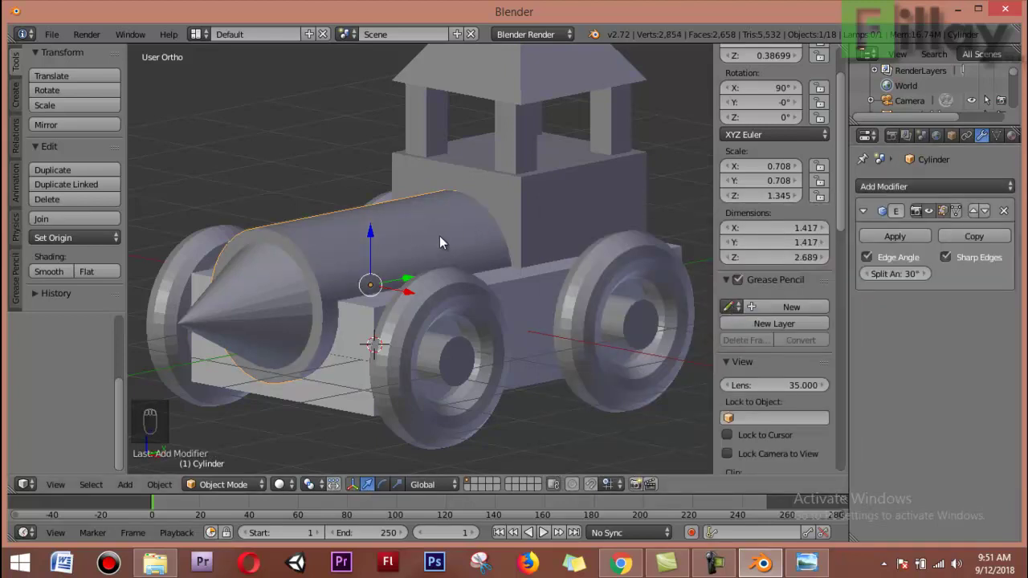
right_click(412, 326)
click(47, 274)
drag(611, 277, 219, 383)
click(38, 273)
middle_click(218, 383)
right_click(246, 343)
right_click(53, 275)
right_click(278, 236)
drag(396, 357, 476, 343)
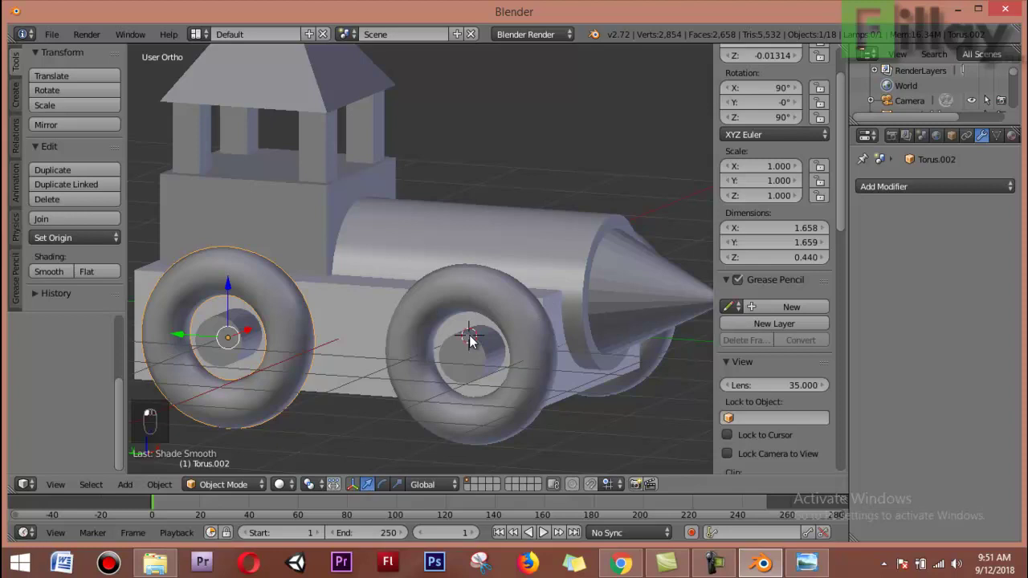
click(485, 352)
right_click(485, 352)
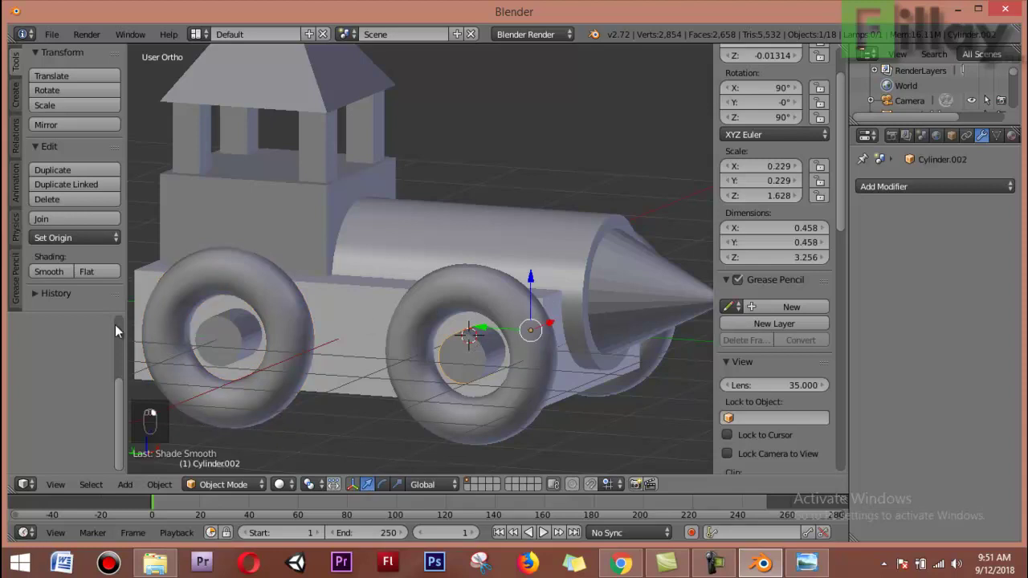
click(70, 274)
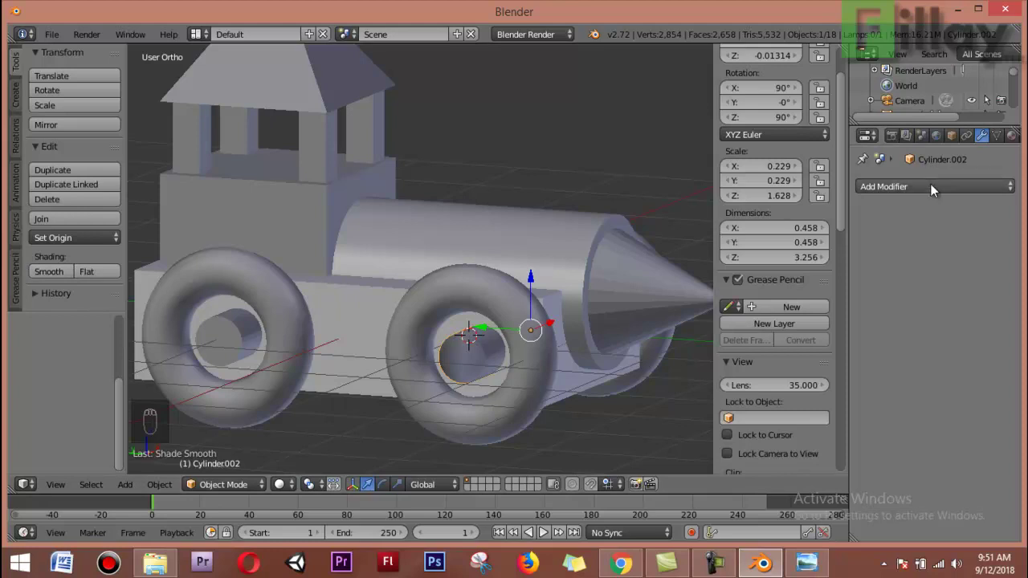
click(938, 189)
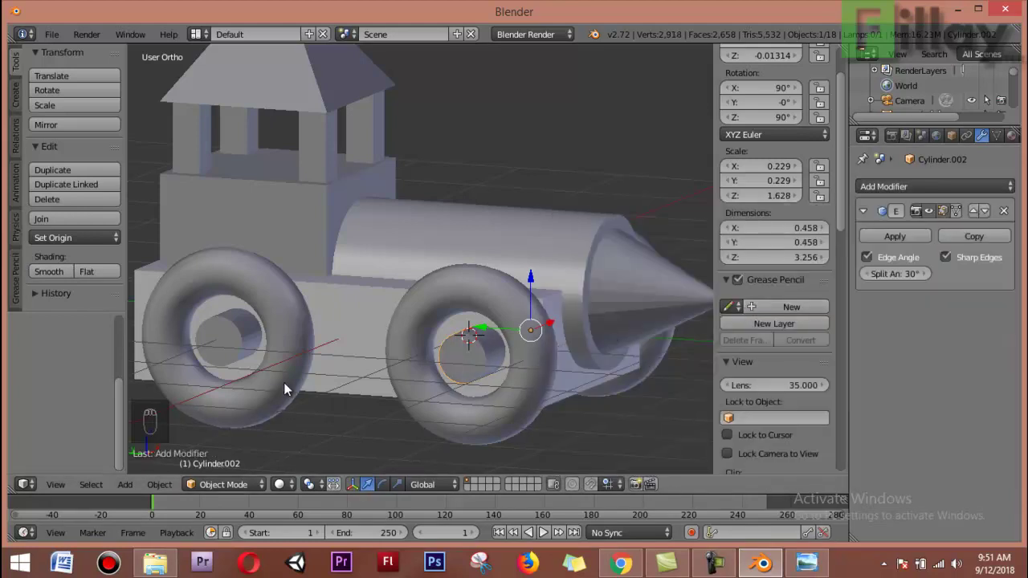
Give the rear axle cylinder the same 30° Edge Split modifier.
right_click(233, 348)
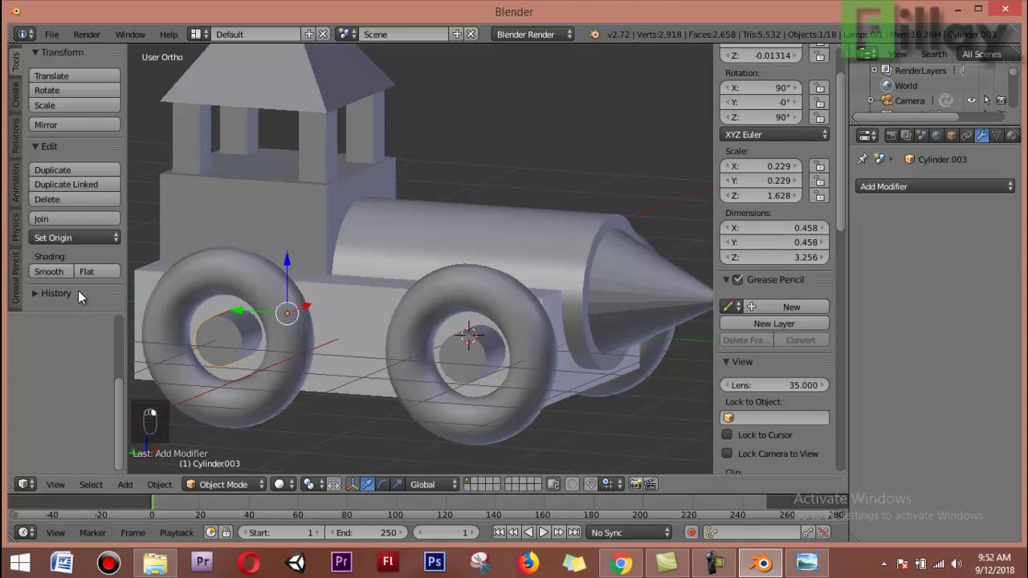
drag(59, 277, 730, 313)
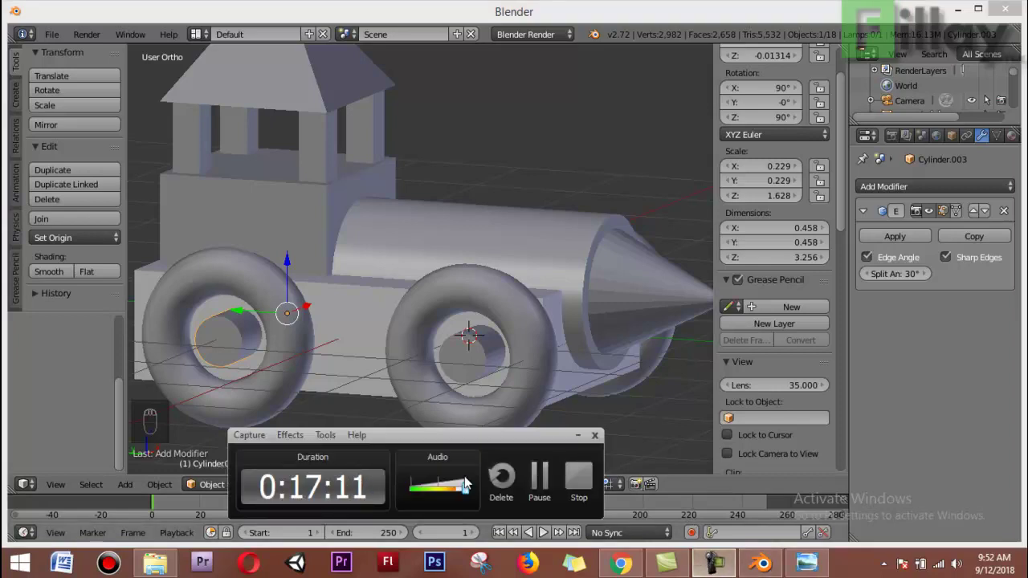
Preview the train in Rendered viewport shading with the lamp visible, then return to Solid shading.
middle_click(550, 358)
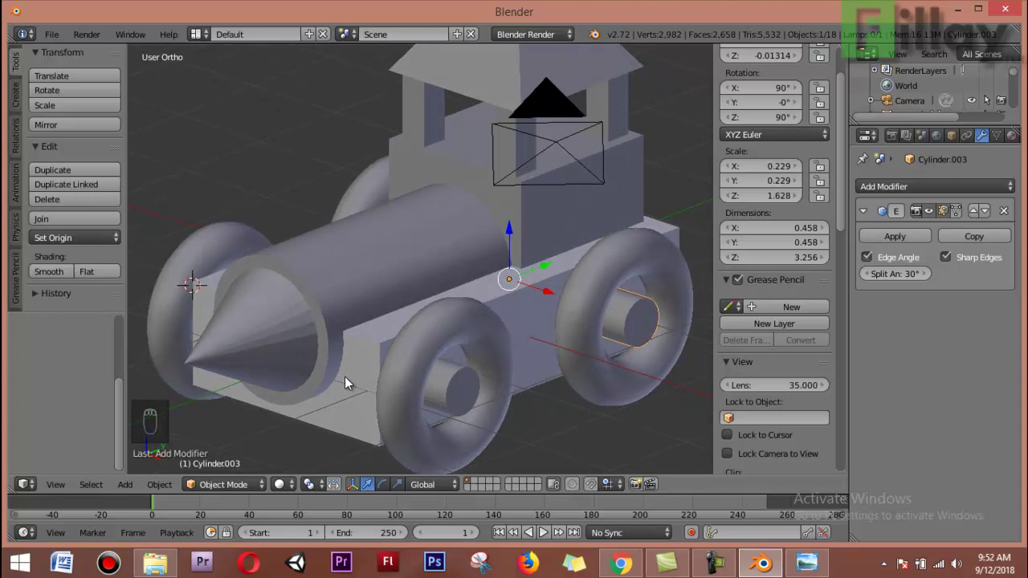
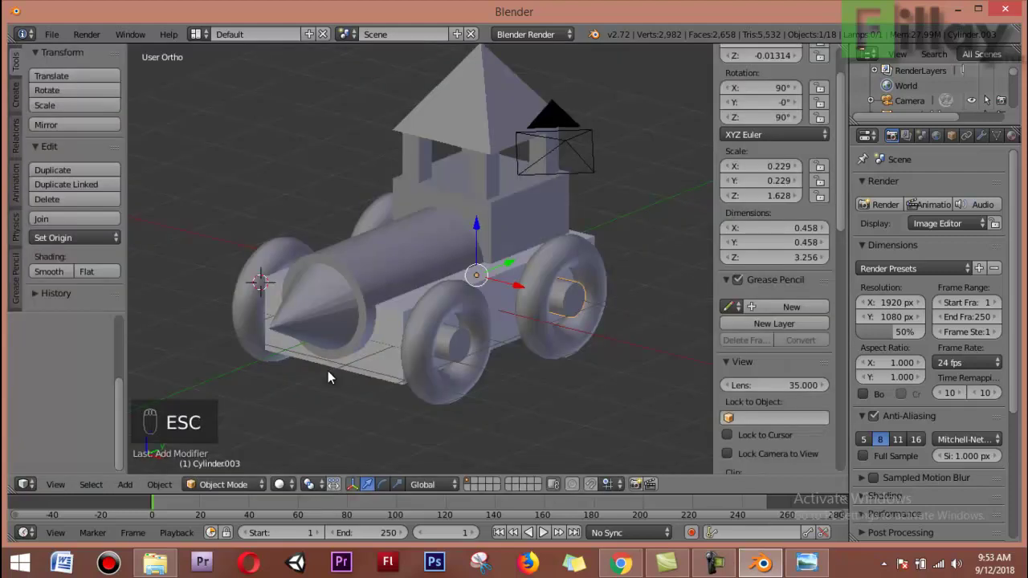
key(shift+z)
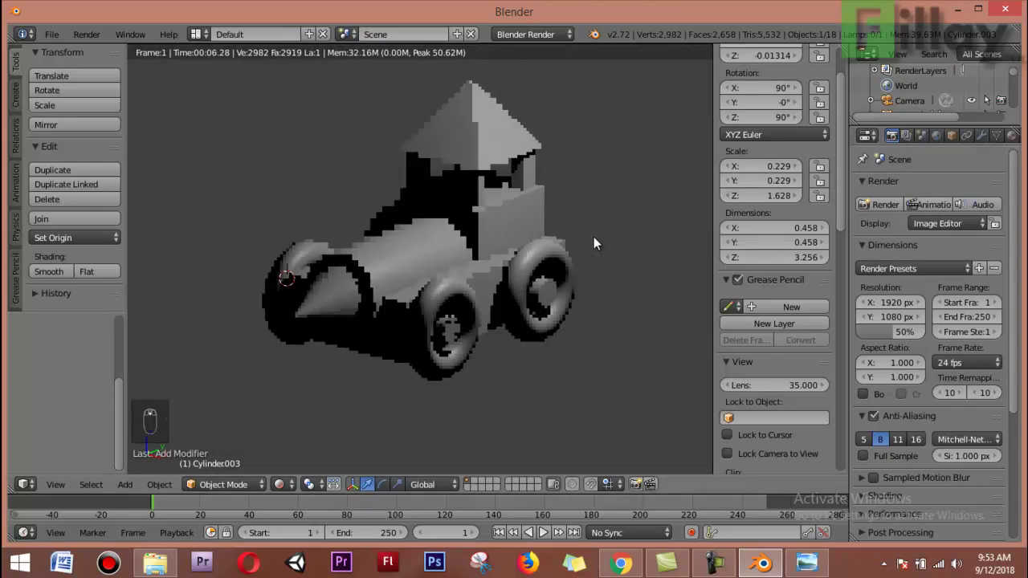
drag(556, 252, 525, 141)
key(shift+z)
Select the lamp and set its ray shadow colour to a dark 0.08 grey in its Object Data settings.
right_click(525, 141)
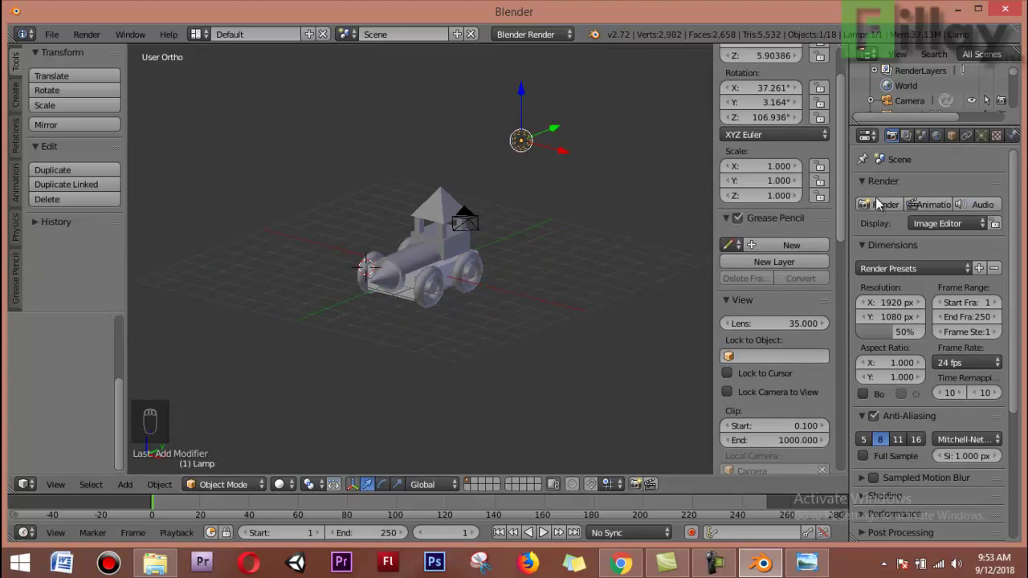
drag(599, 312, 970, 140)
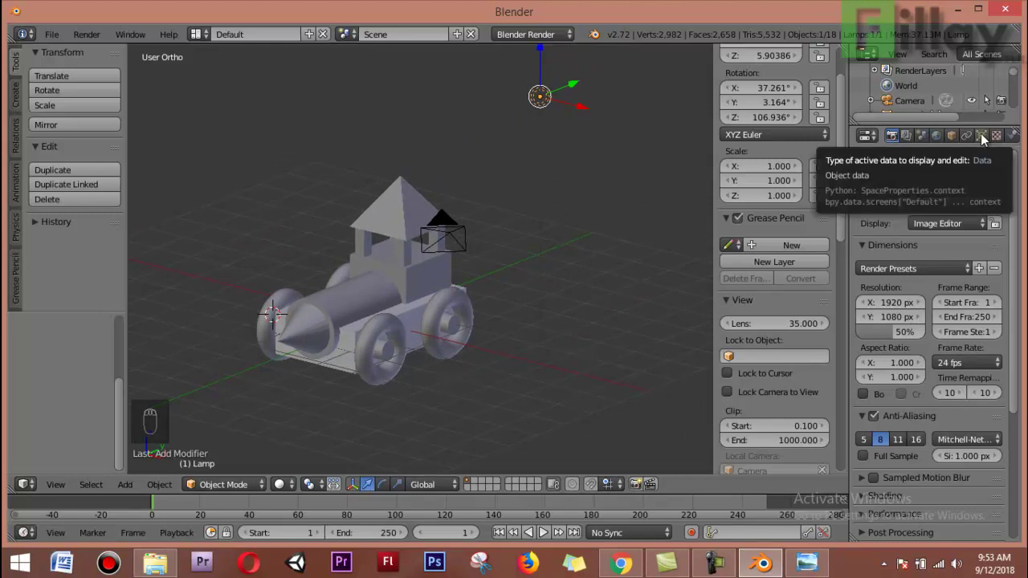
click(987, 142)
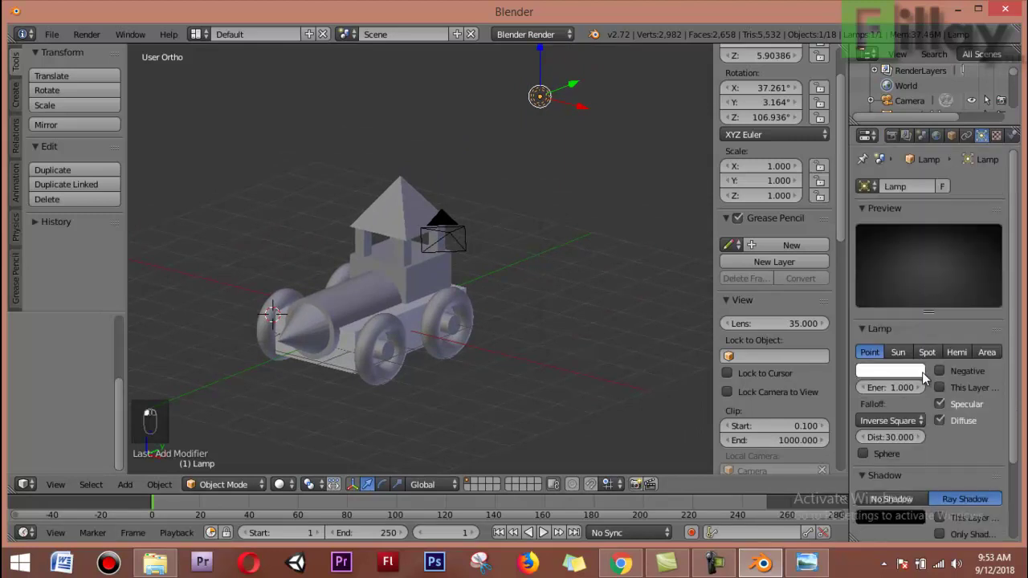
middle_click(927, 378)
drag(896, 425, 911, 462)
click(911, 462)
middle_click(921, 337)
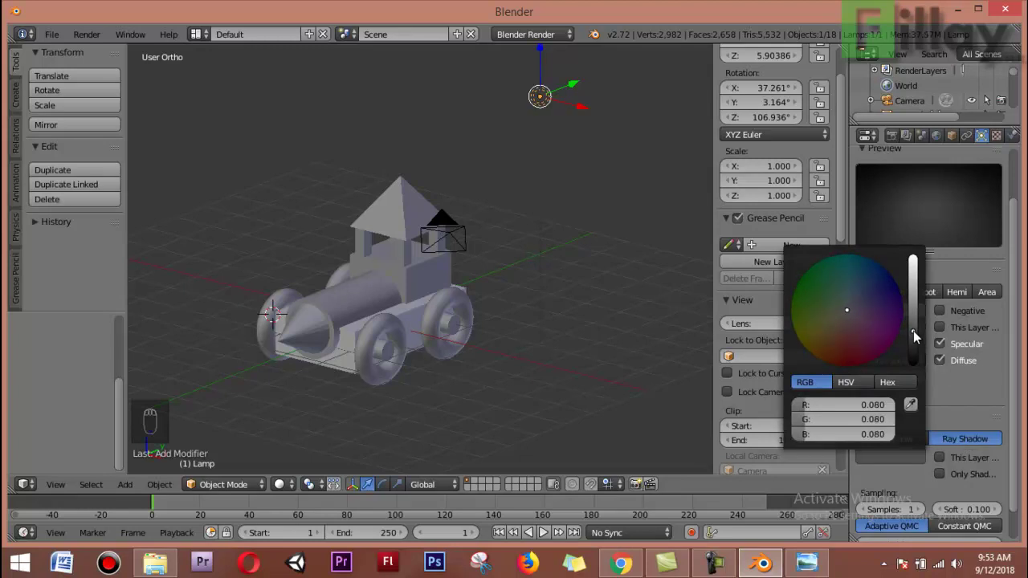
Preview the lamp's ray-traced shadows in Rendered shading and adjust the shadow settings while viewing the train up close.
key(shift+z)
key(shift+z)
key(shift+z)
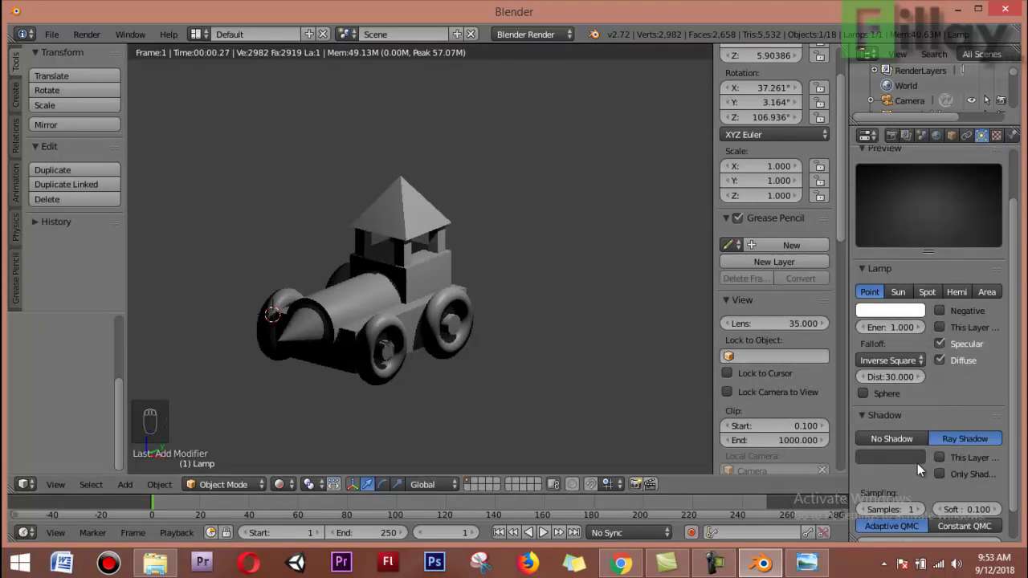
drag(913, 471, 912, 482)
click(913, 482)
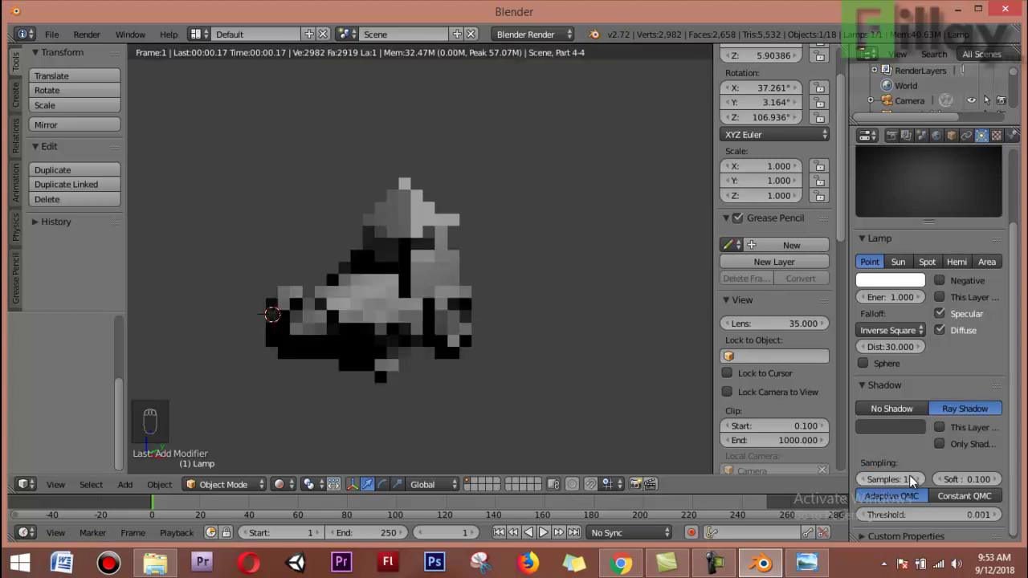
middle_click(328, 331)
middle_click(328, 331)
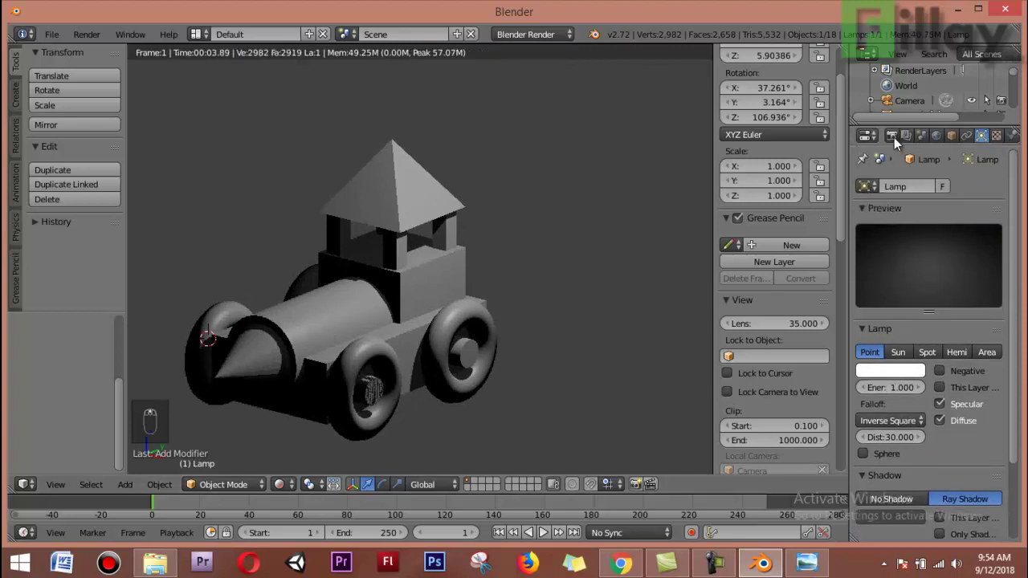
Bring up the Render menu to produce a still image of the shadow-lit train.
click(95, 33)
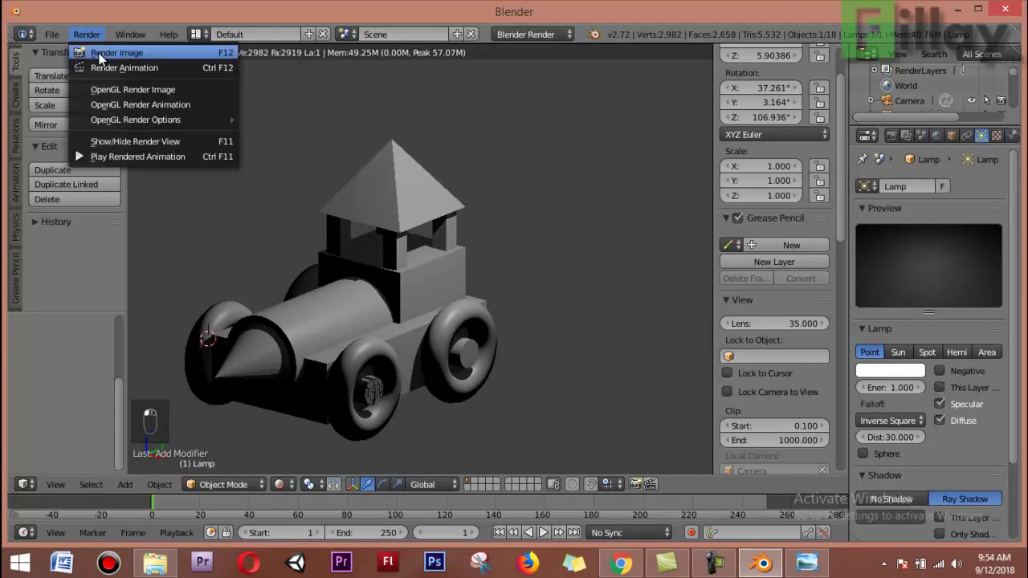
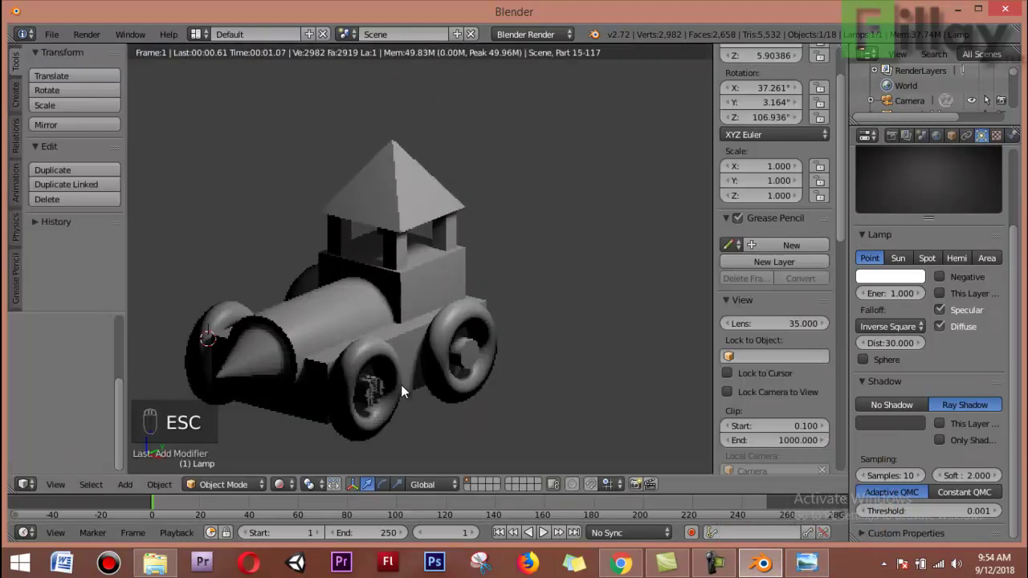
Return to Solid shading and delete the extra axle cylinder.
key(shift+z)
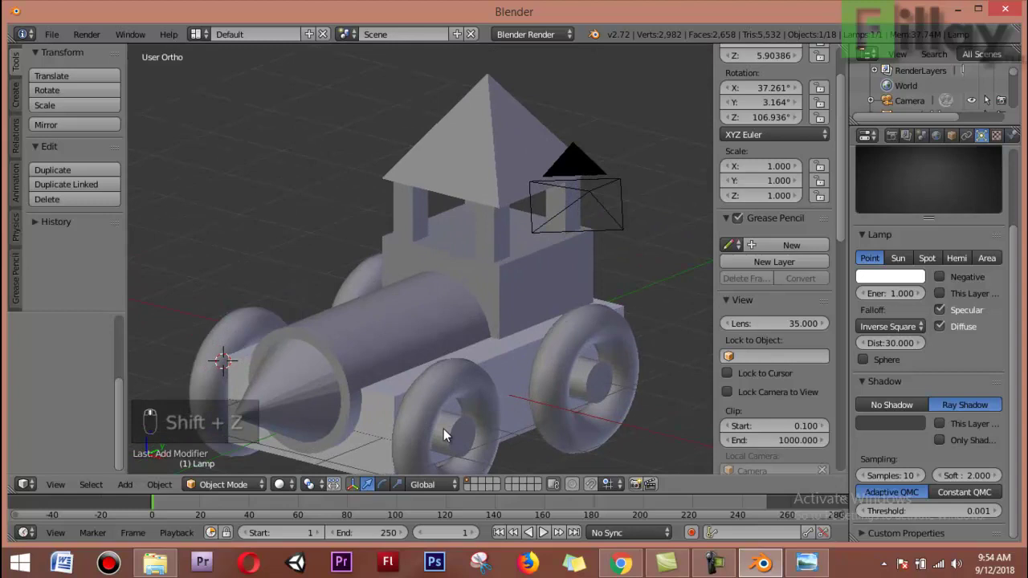
right_click(458, 441)
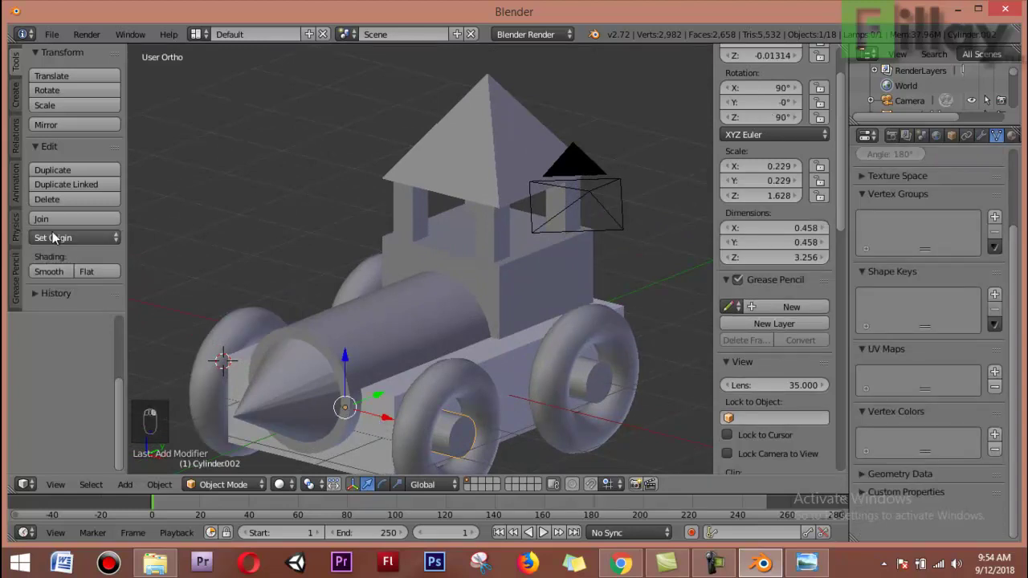
click(57, 279)
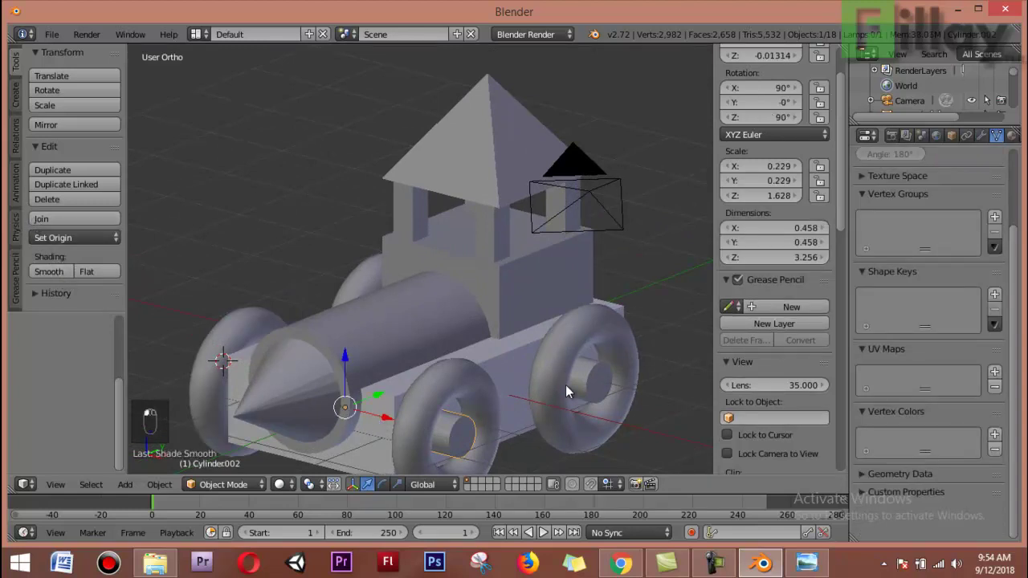
right_click(595, 384)
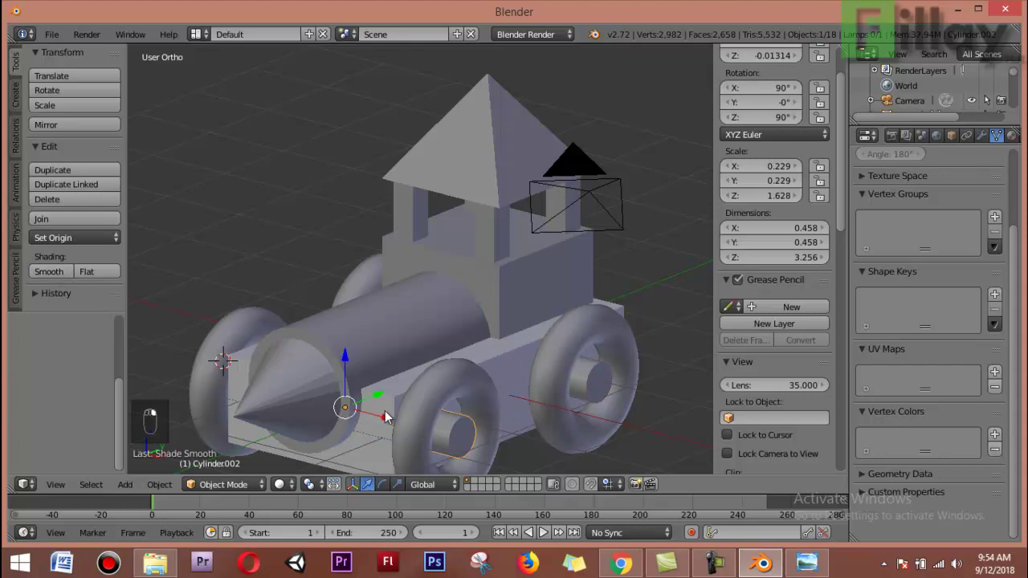
right_click(381, 417)
click(233, 350)
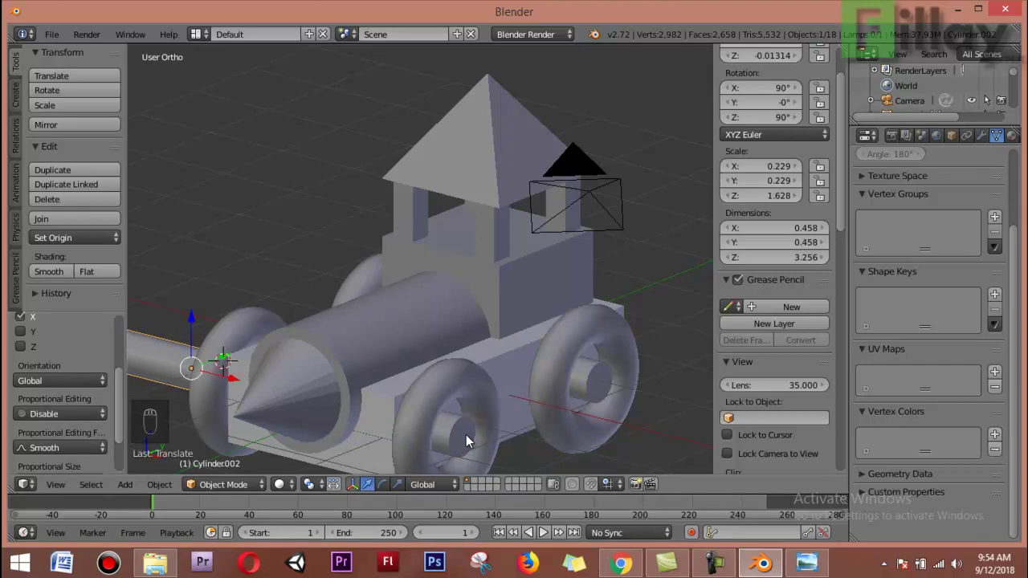
key(x)
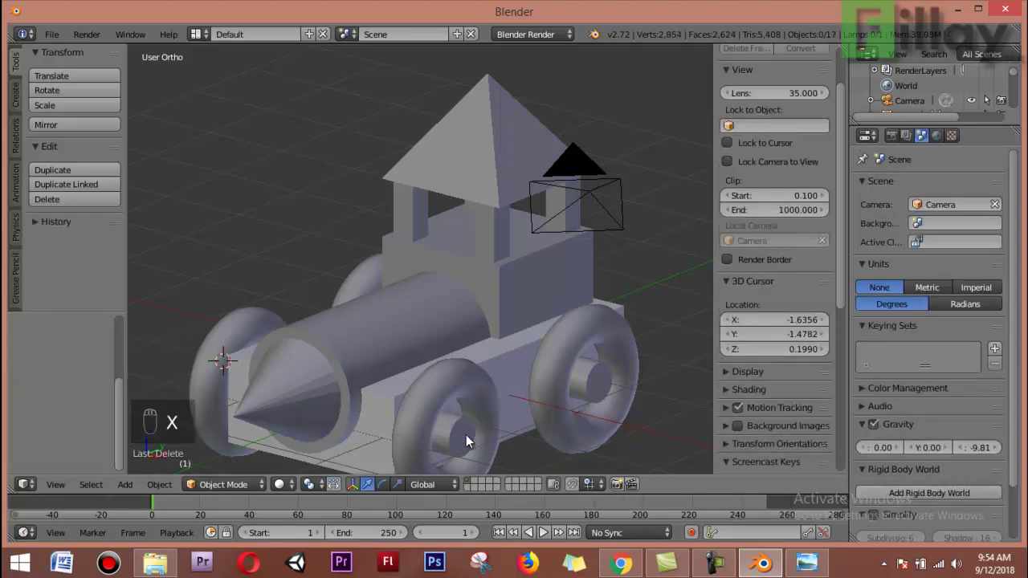
Give the remaining front axle cylinder (Cylinder.001) an Edge Split modifier with a 30° split angle.
right_click(460, 424)
click(58, 276)
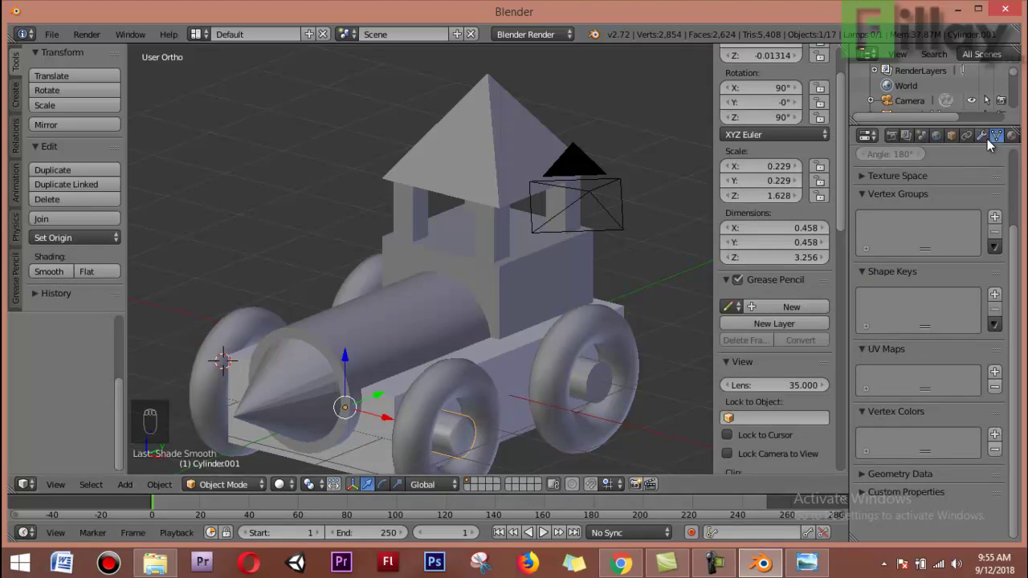
drag(992, 143, 730, 311)
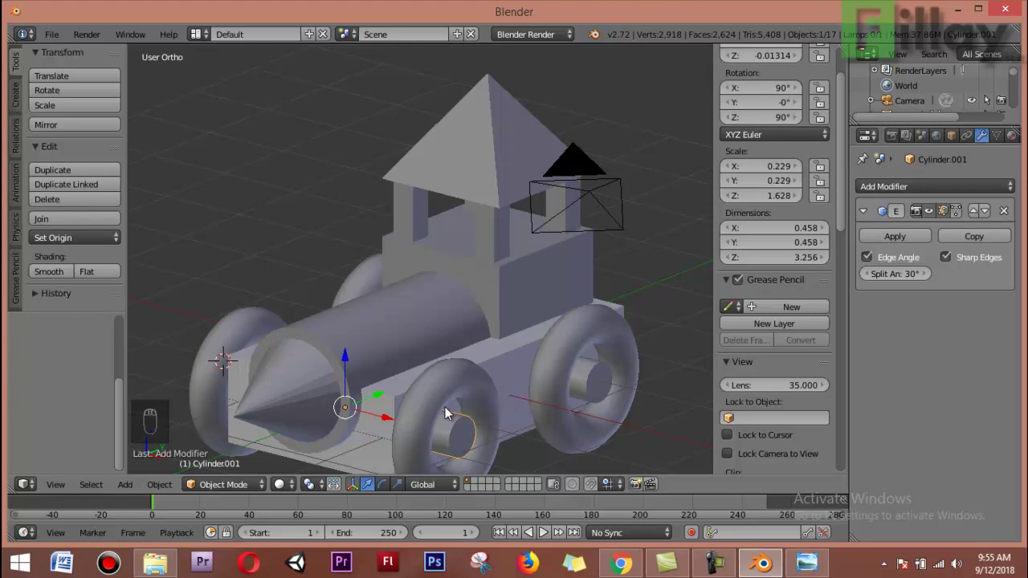